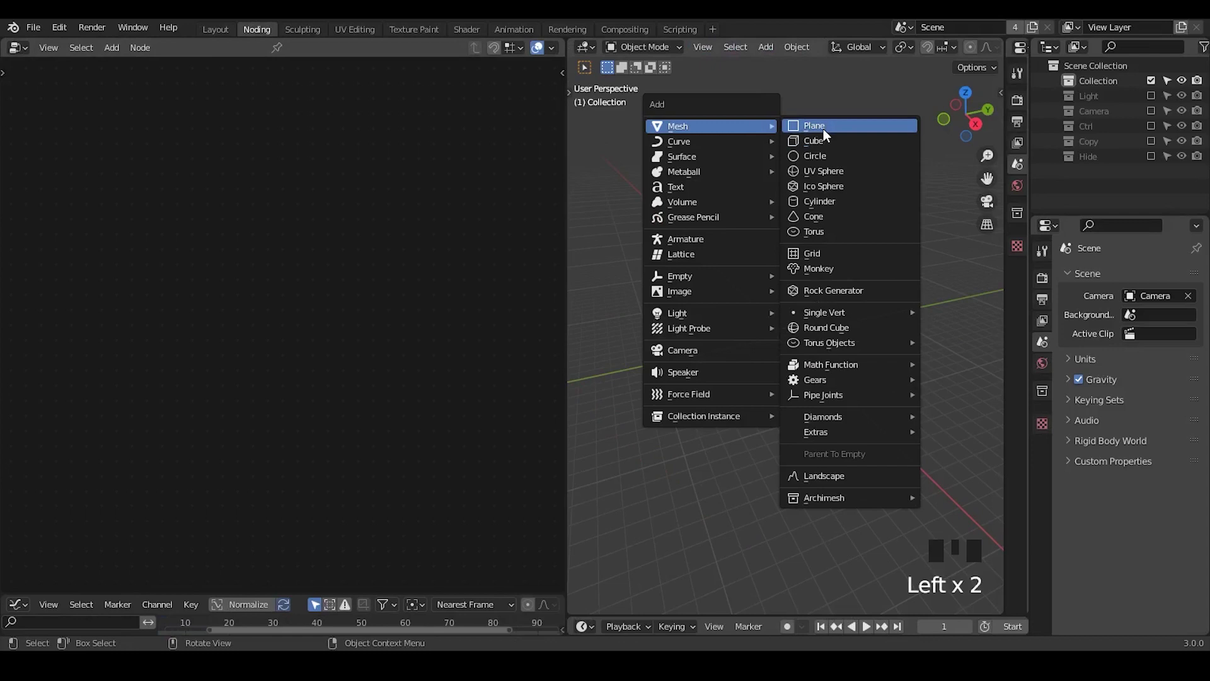
Add a cube and stretch it along one axis into a long rectangular beam.
{"action": "key", "text": "shift+a"}
{"action": "left_click_drag", "start_coordinate": [259, 54], "coordinate": [1103, 115]}
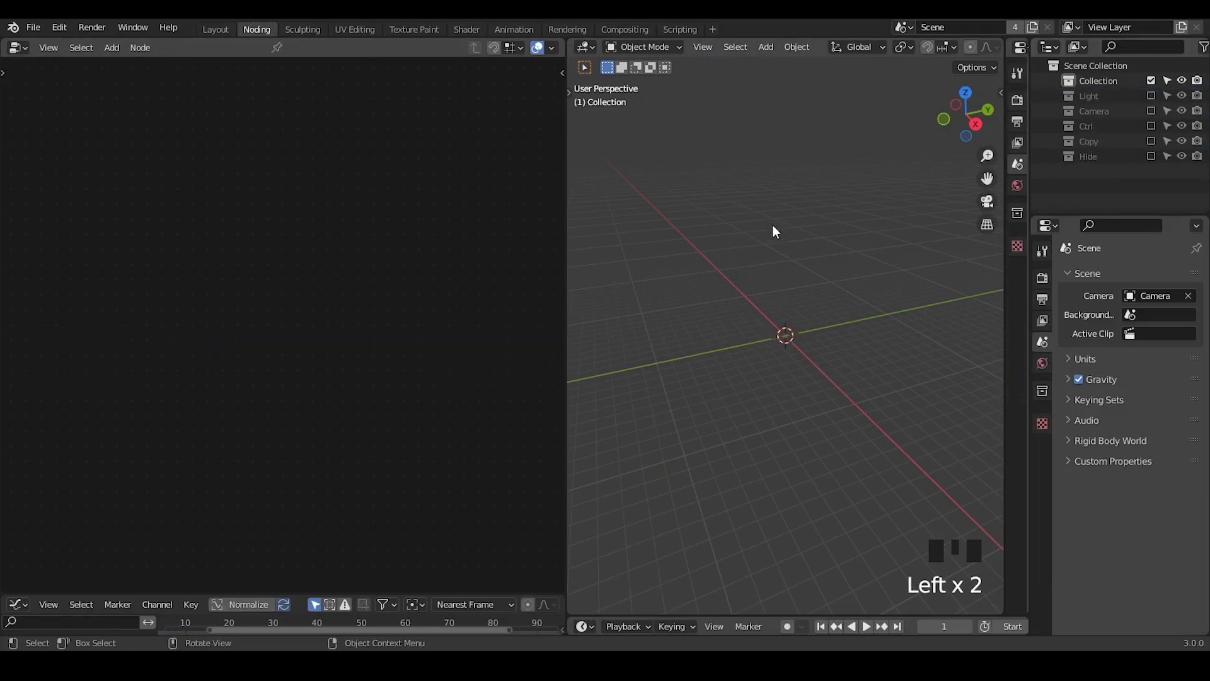
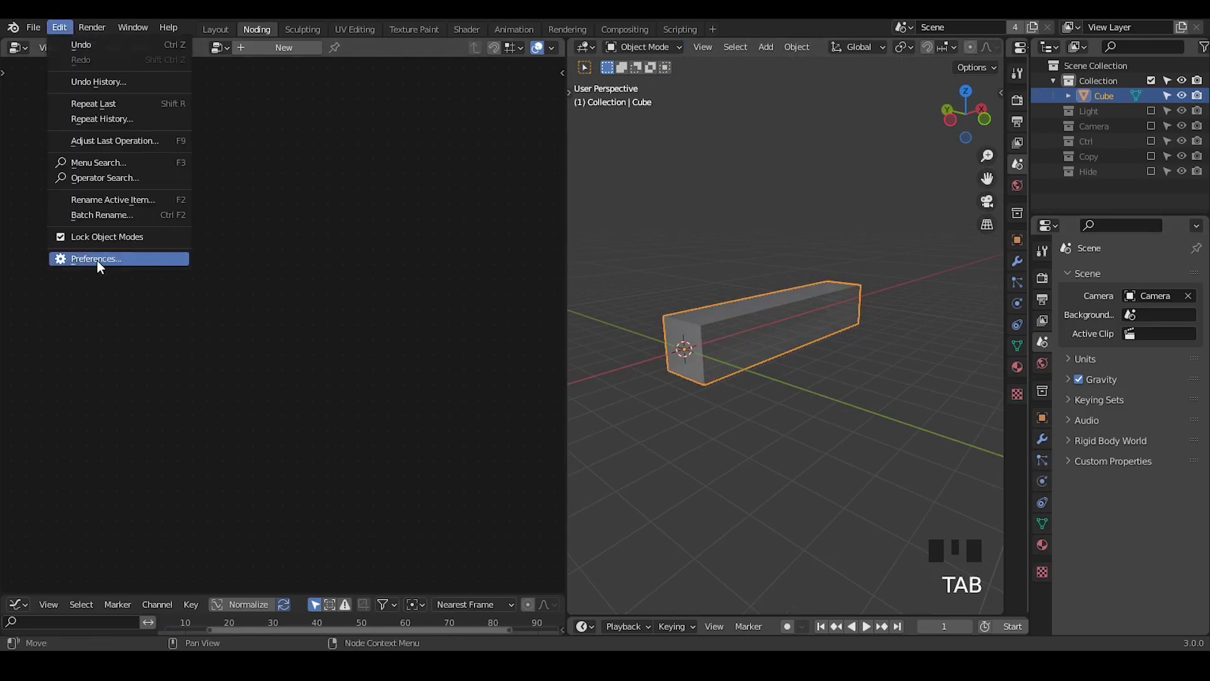
Add a particle system to the beam as the source for Cell Fracture.
{"action": "left_click_drag", "start_coordinate": [454, 116], "coordinate": [497, 68]}
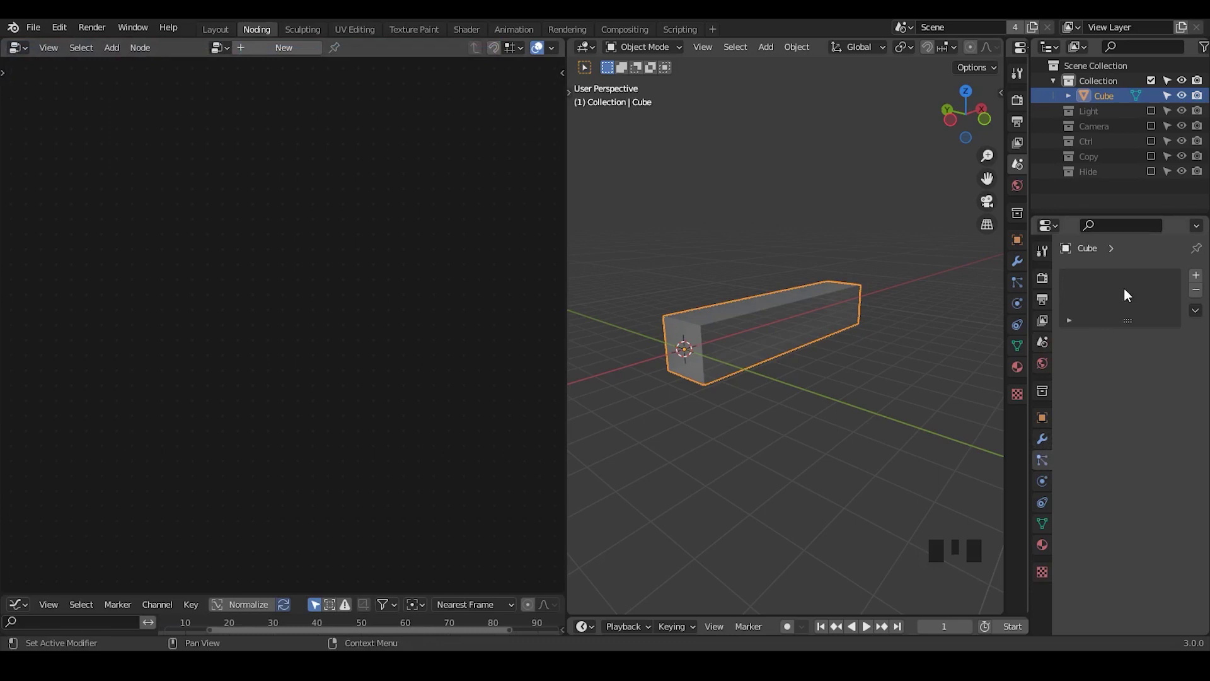
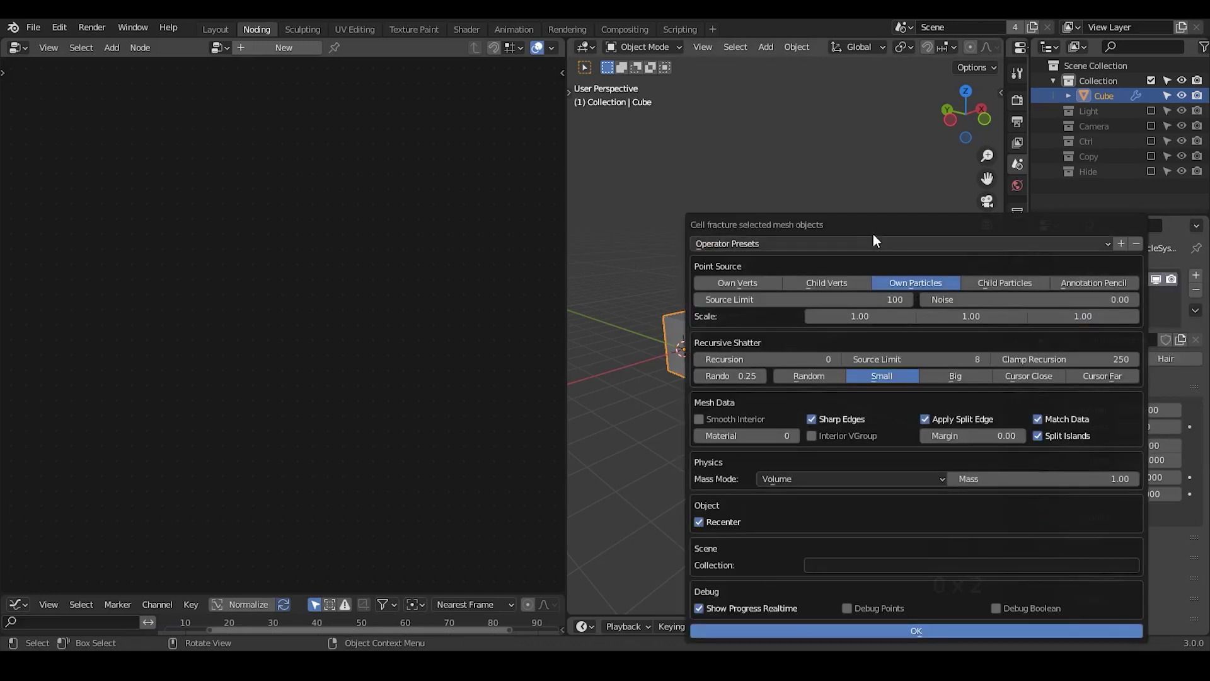
Set the fracture source point count, assign Material 1 to interiors, and run Cell Fracture on the beam.
{"action": "key", "text": "0"}
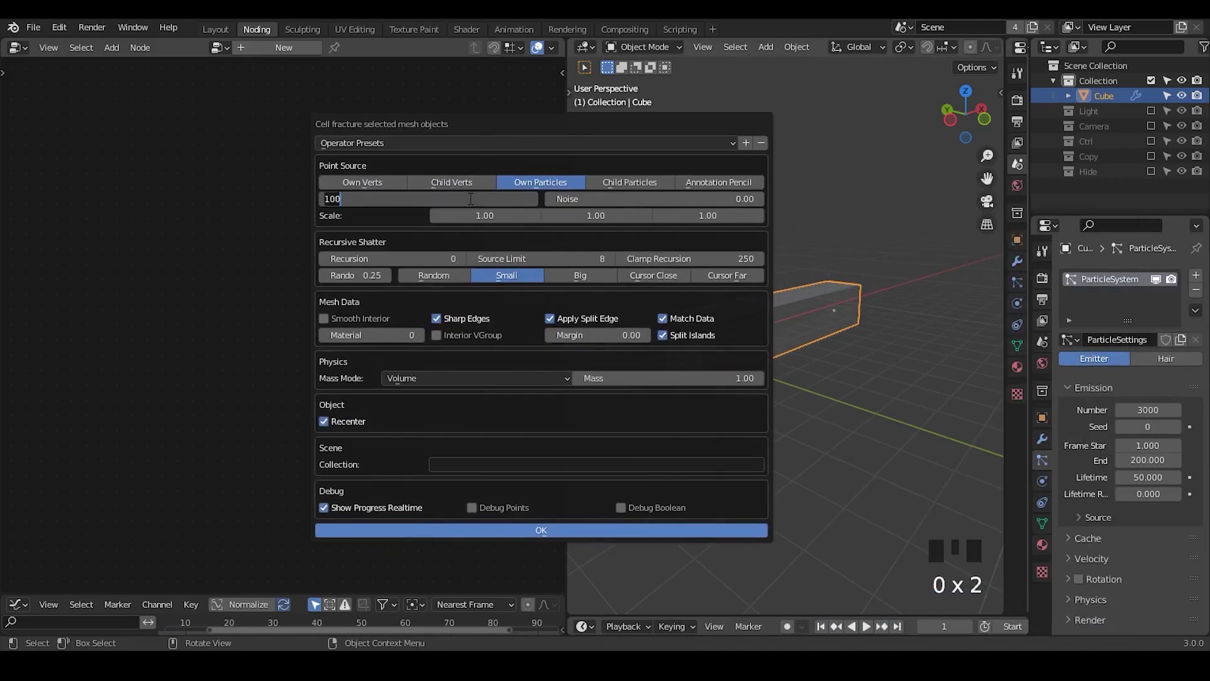
{"action": "key", "text": "0"}
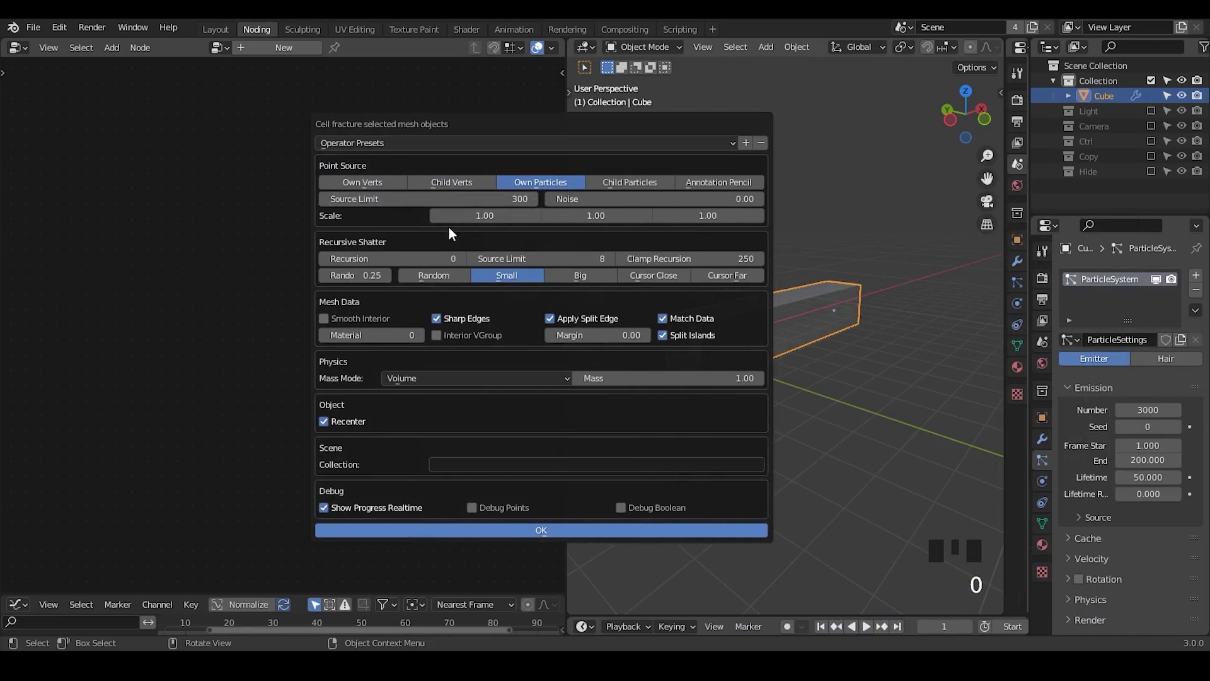
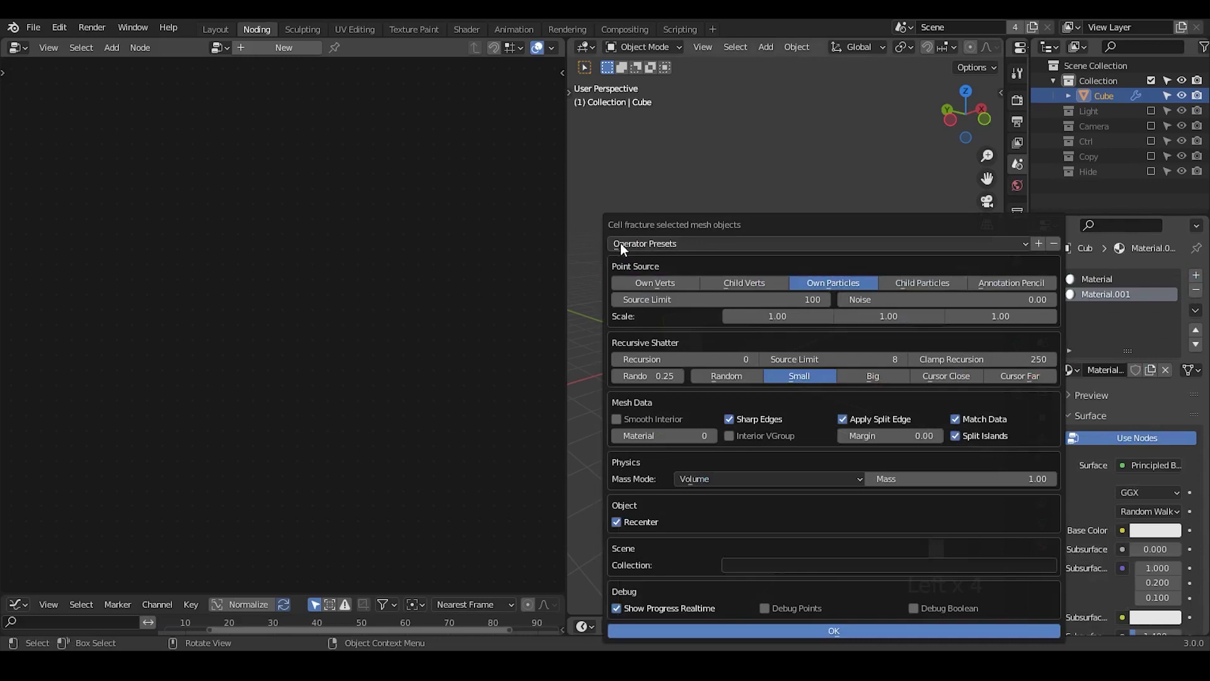
{"action": "left_click_drag", "start_coordinate": [439, 166], "coordinate": [257, 381]}
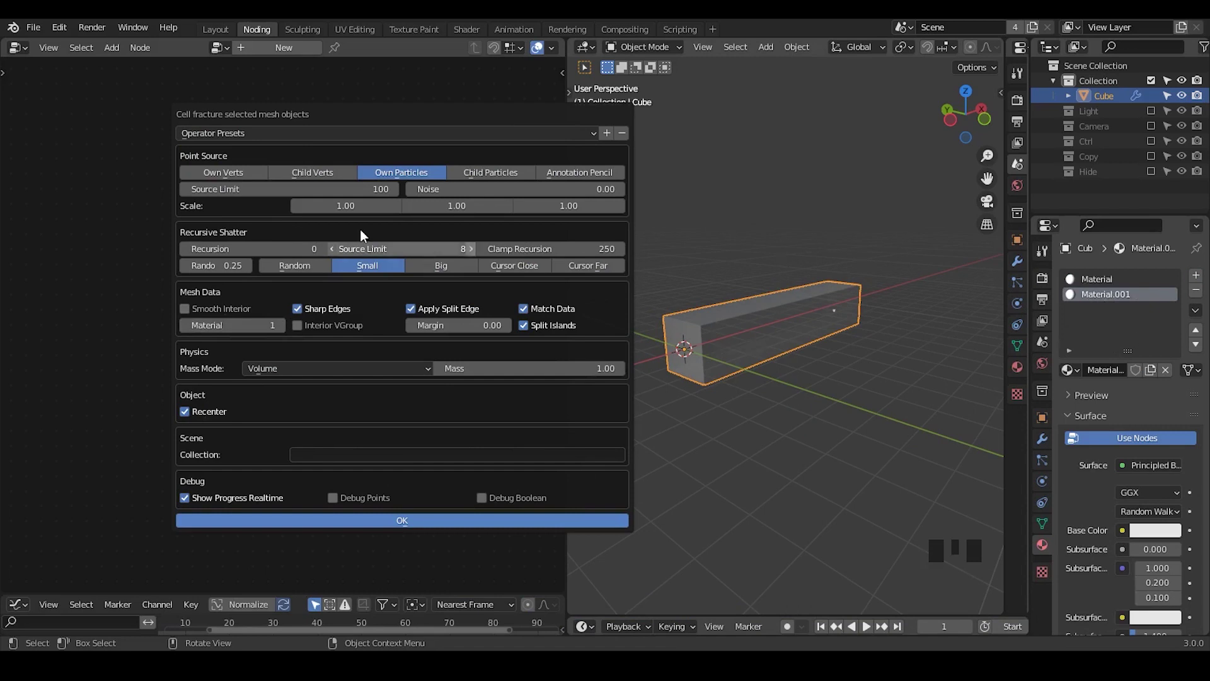
{"action": "key", "text": "0"}
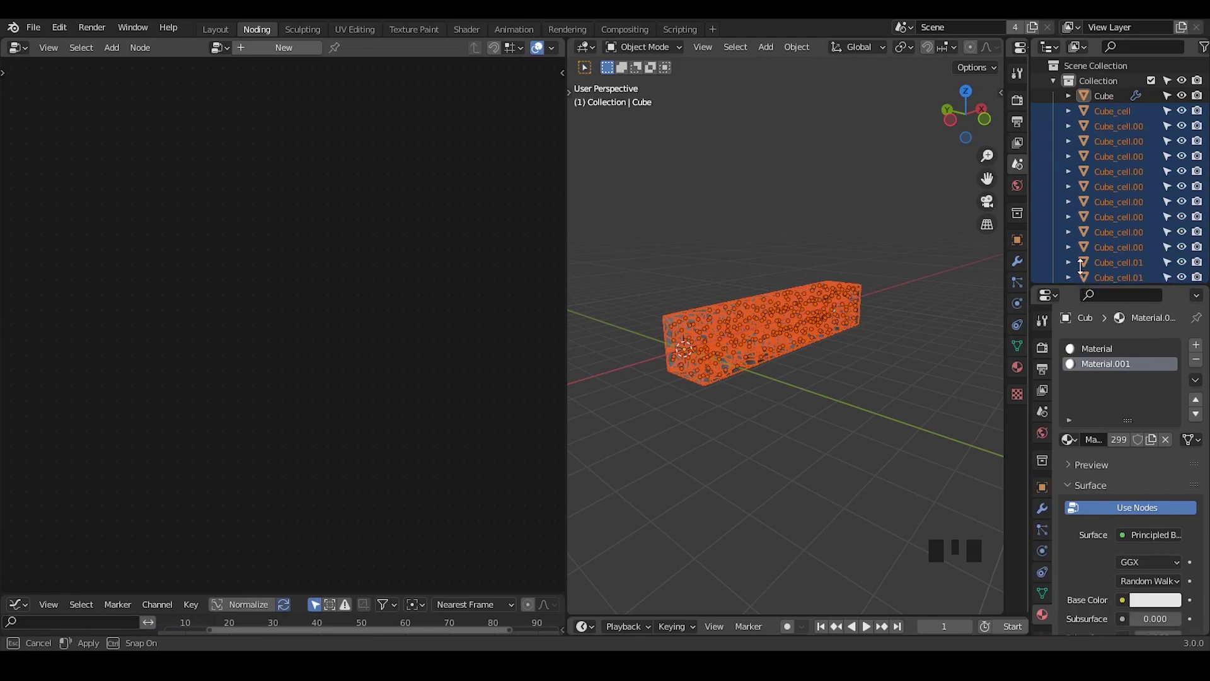
Move all Cube_cell pieces into a new 'Fracture' collection and hide the original Cube.
{"action": "left_click_drag", "start_coordinate": [1070, 134], "coordinate": [844, 179]}
{"action": "key", "text": "Return"}
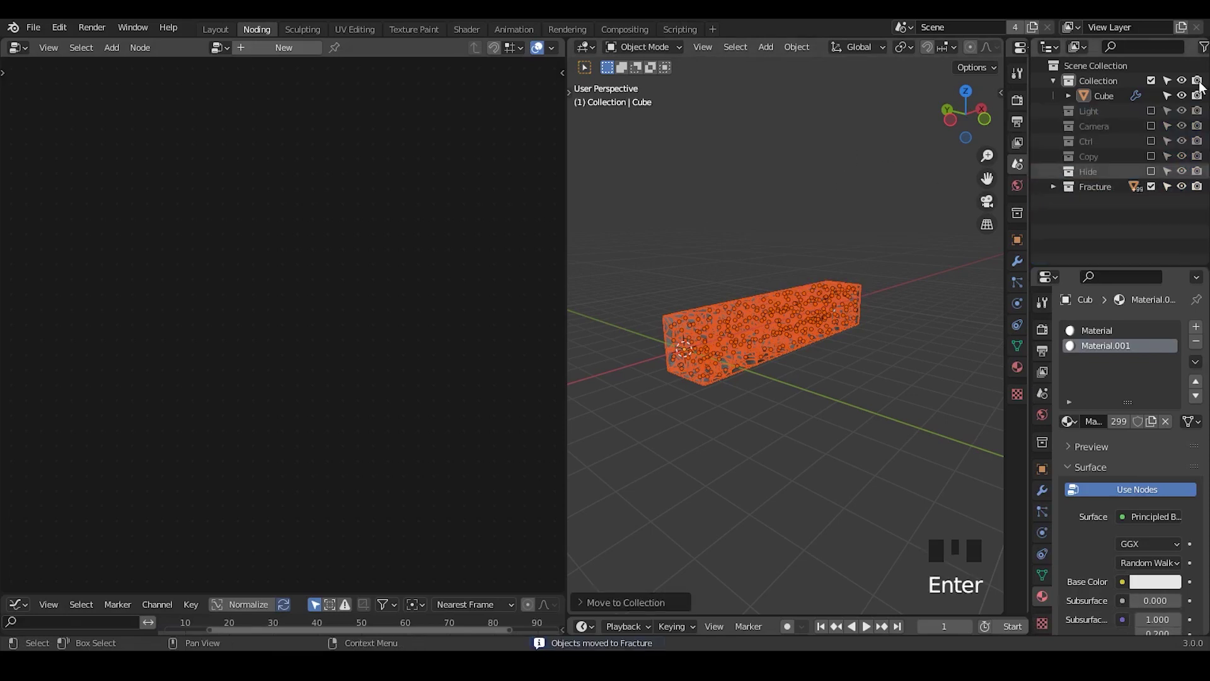
{"action": "left_click", "coordinate": [1123, 105]}
{"action": "left_click", "coordinate": [1112, 150]}
{"action": "left_click", "coordinate": [1096, 179]}
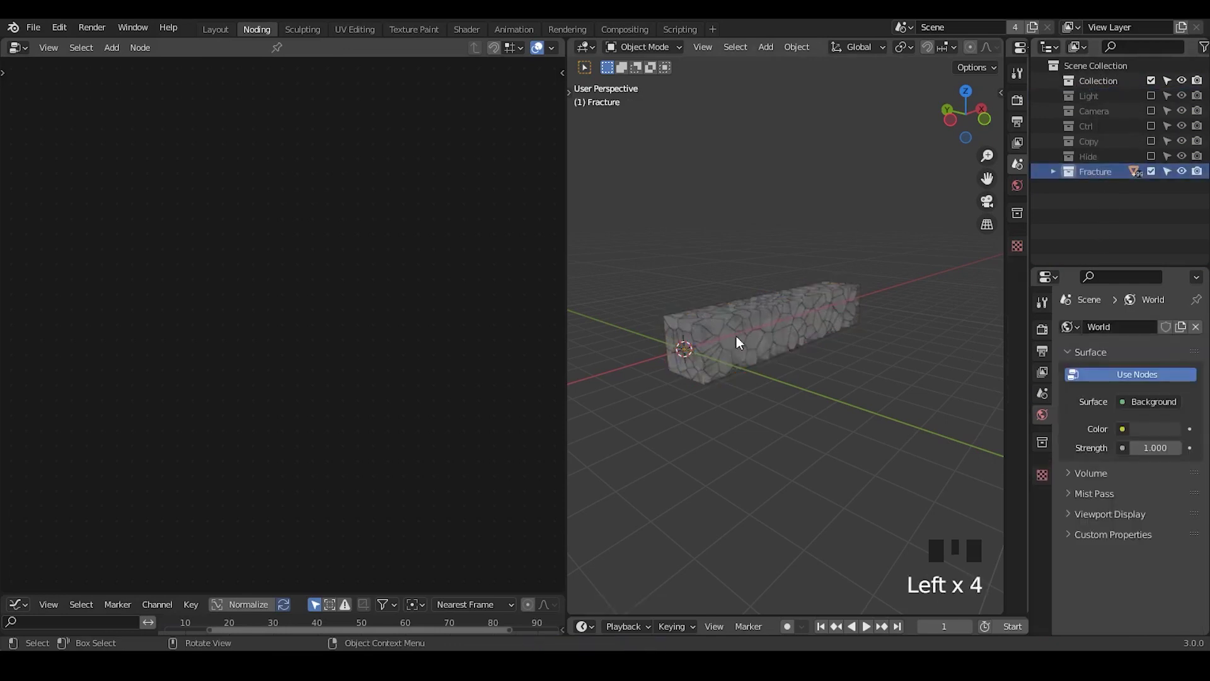
Inspect the fractured pieces in the viewport, toggling the overlay and selecting individual fragments.
{"action": "left_click", "coordinate": [806, 329]}
{"action": "key", "text": "alt+z"}
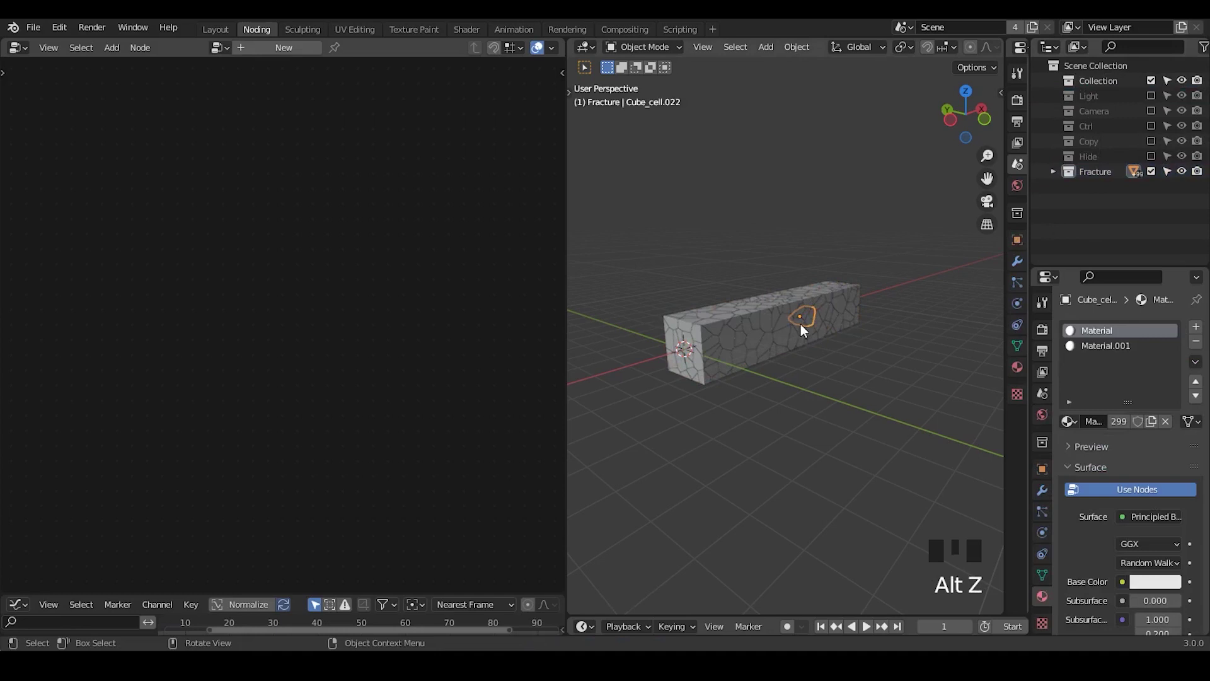
{"action": "key", "text": "a"}
{"action": "left_click_drag", "start_coordinate": [786, 337], "coordinate": [856, 317]}
{"action": "left_click", "coordinate": [855, 318]}
{"action": "left_click_drag", "start_coordinate": [814, 372], "coordinate": [806, 327]}
Create the GN object with a Geometry Nodes modifier and drop a Collection Info node into its tree.
{"action": "left_click", "coordinate": [805, 327]}
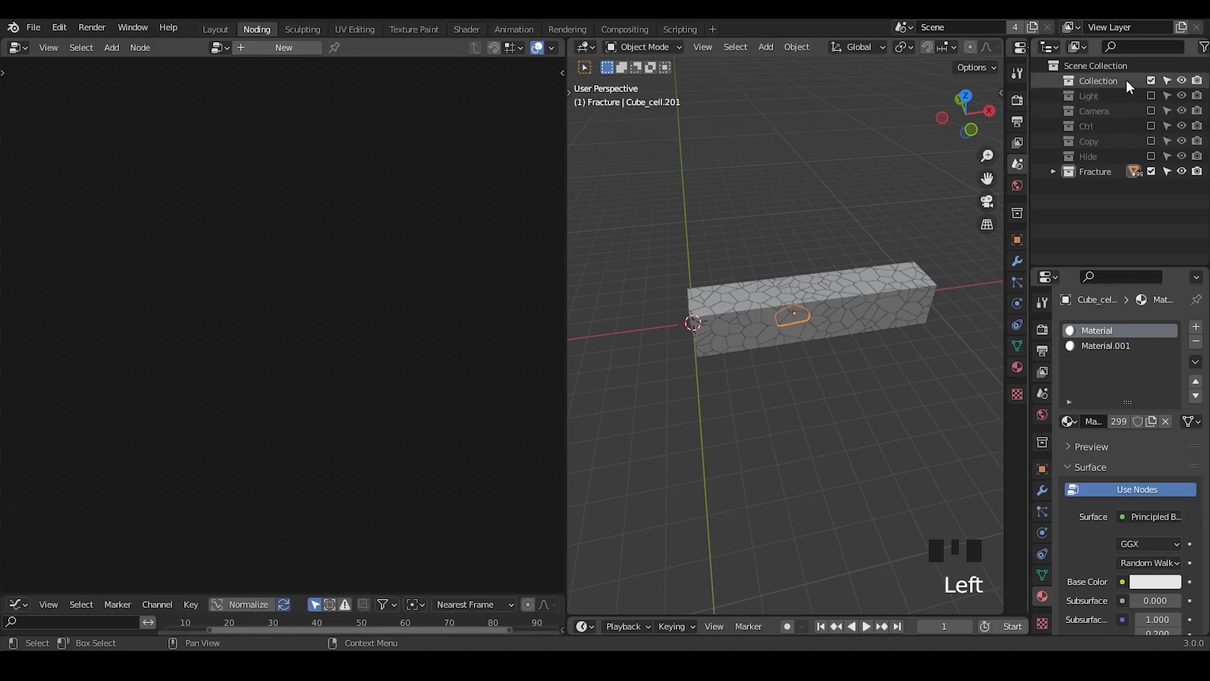
{"action": "left_click", "coordinate": [1153, 159]}
{"action": "left_click", "coordinate": [1108, 190]}
{"action": "left_click", "coordinate": [1115, 156]}
{"action": "left_click_drag", "start_coordinate": [1154, 176], "coordinate": [1131, 142]}
{"action": "left_click_drag", "start_coordinate": [1098, 99], "coordinate": [786, 345]}
{"action": "left_click_drag", "start_coordinate": [785, 345], "coordinate": [135, 259]}
{"action": "key", "text": "x"}
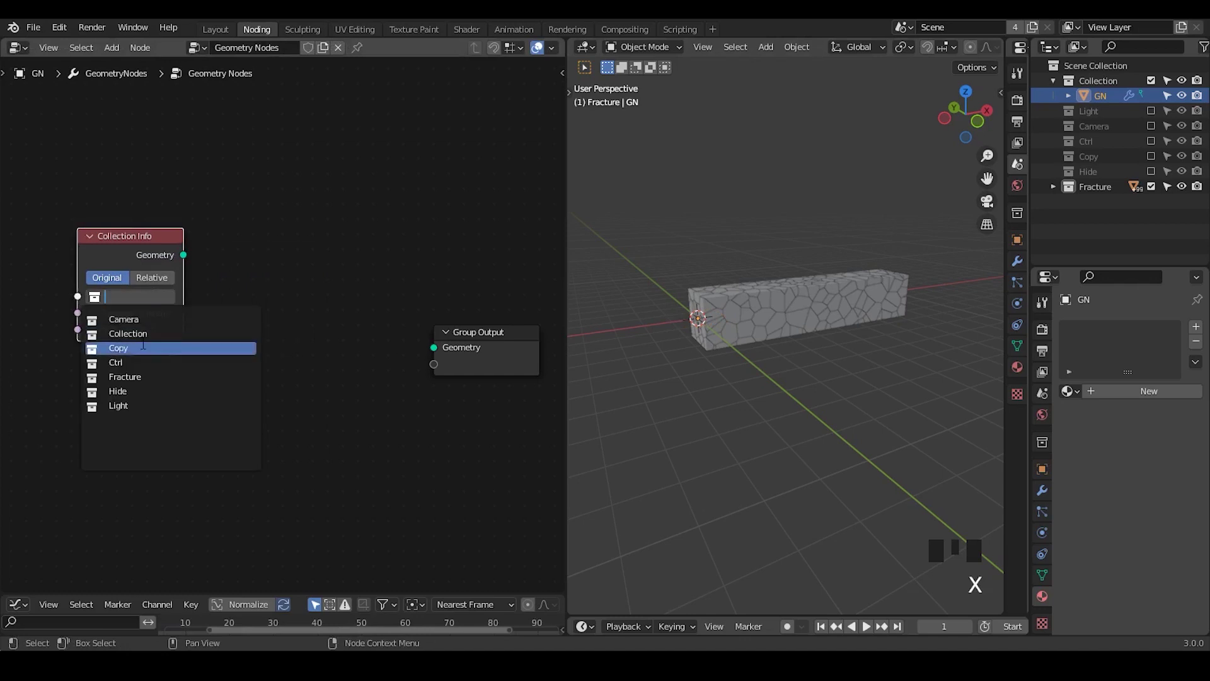
Point Collection Info at Fracture with Separate Children and Reset Children, and hide the Fracture collection.
{"action": "left_click", "coordinate": [151, 247]}
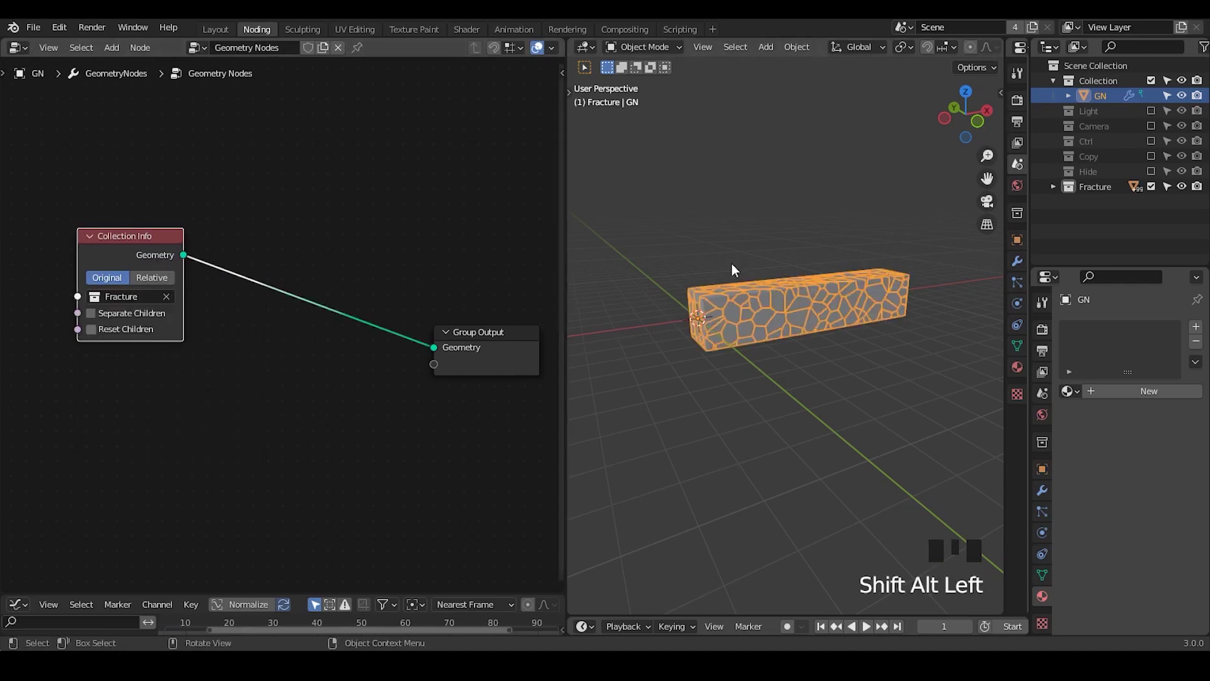
{"action": "left_click", "coordinate": [1151, 192]}
{"action": "left_click_drag", "start_coordinate": [772, 337], "coordinate": [756, 367]}
{"action": "left_click", "coordinate": [756, 367]}
{"action": "left_click_drag", "start_coordinate": [763, 355], "coordinate": [484, 183]}
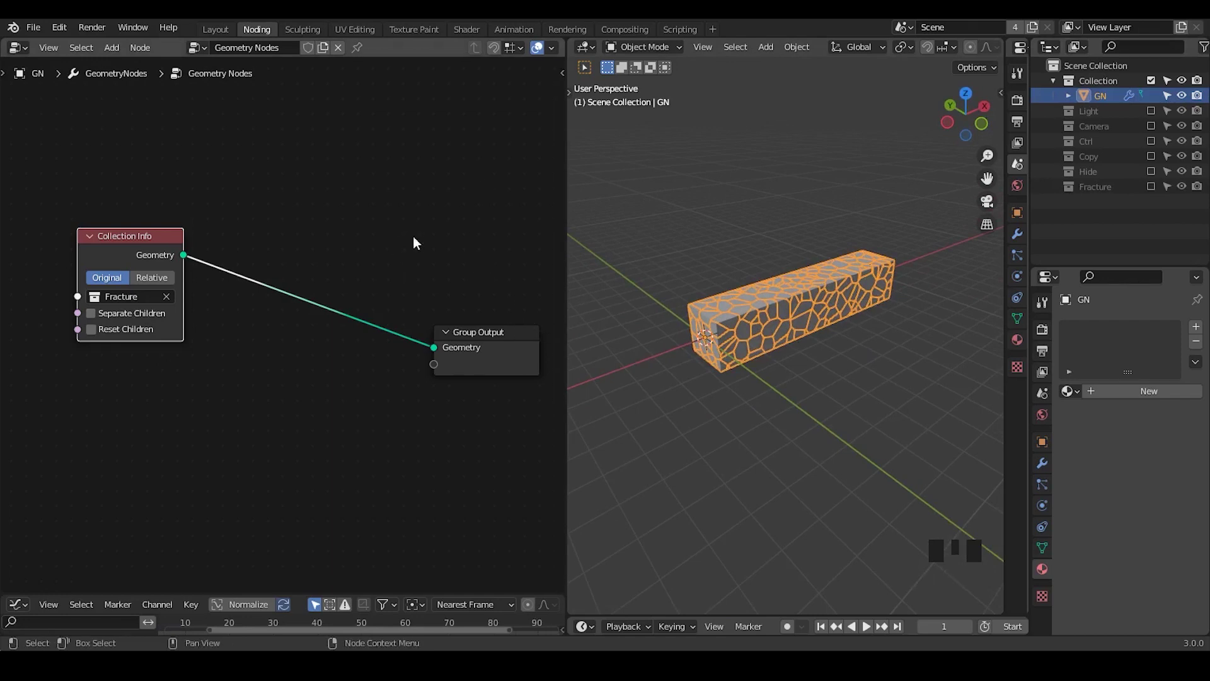
{"action": "left_click_drag", "start_coordinate": [143, 319], "coordinate": [138, 338]}
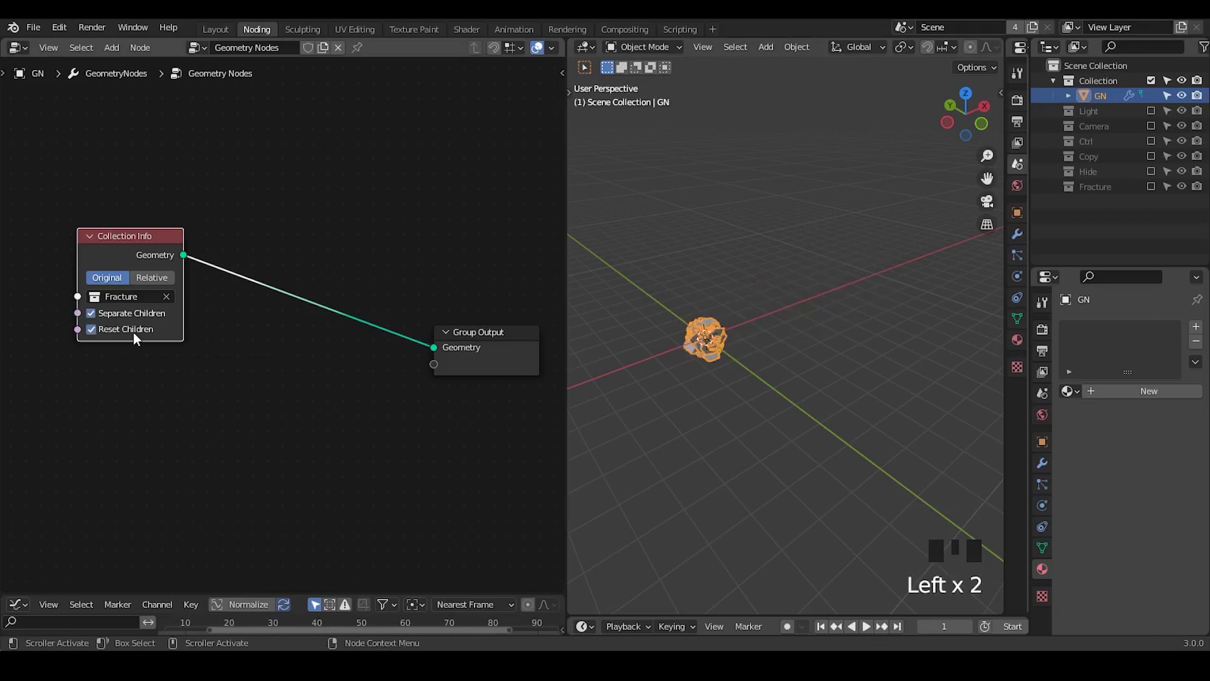
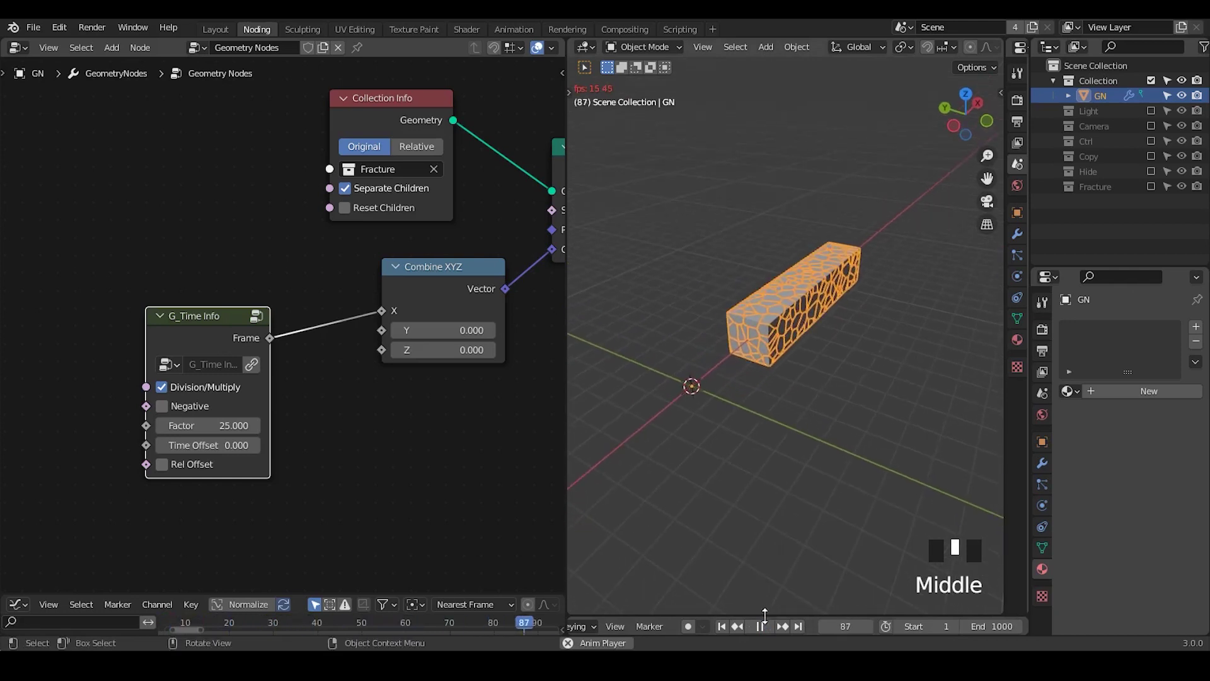
Add a Bezier circle to the scene as the bend path for the realized beam.
{"action": "left_click_drag", "start_coordinate": [768, 627], "coordinate": [824, 163]}
{"action": "left_click_drag", "start_coordinate": [806, 304], "coordinate": [840, 311]}
{"action": "left_click", "coordinate": [840, 311]}
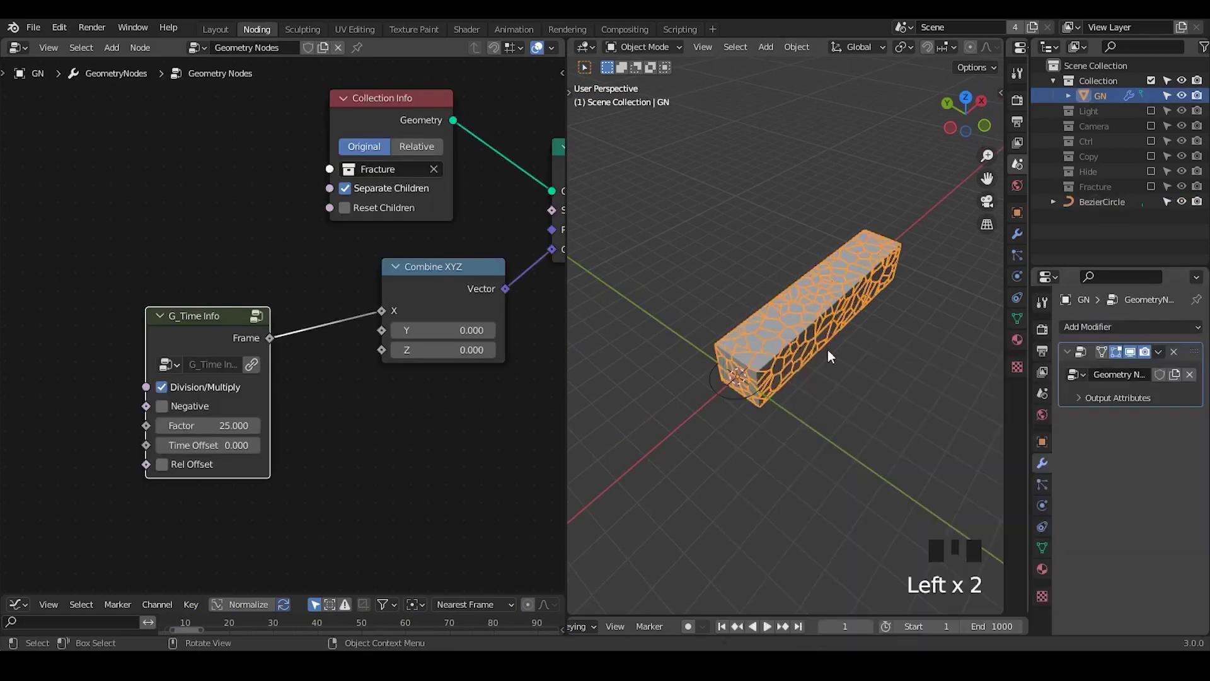
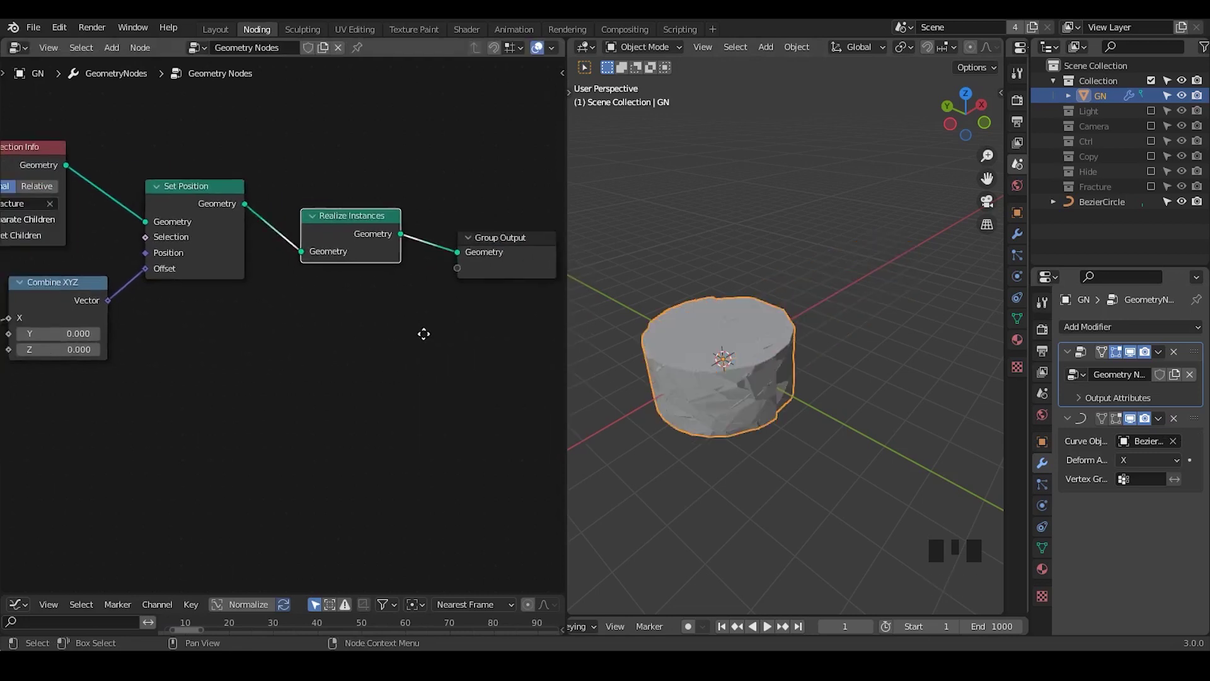
Select the Bezier circle and start scaling it up.
{"action": "left_click_drag", "start_coordinate": [748, 370], "coordinate": [1105, 203]}
{"action": "left_click", "coordinate": [1105, 203]}
{"action": "key", "text": "Tab"}
{"action": "key", "text": "s"}
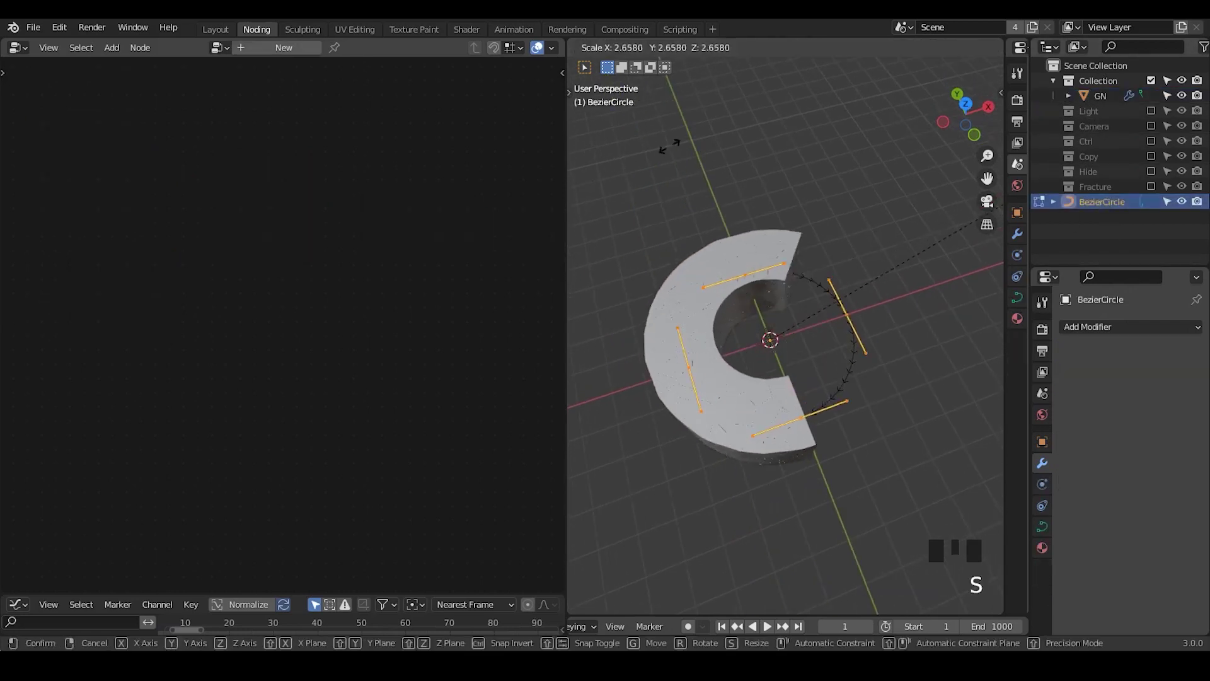
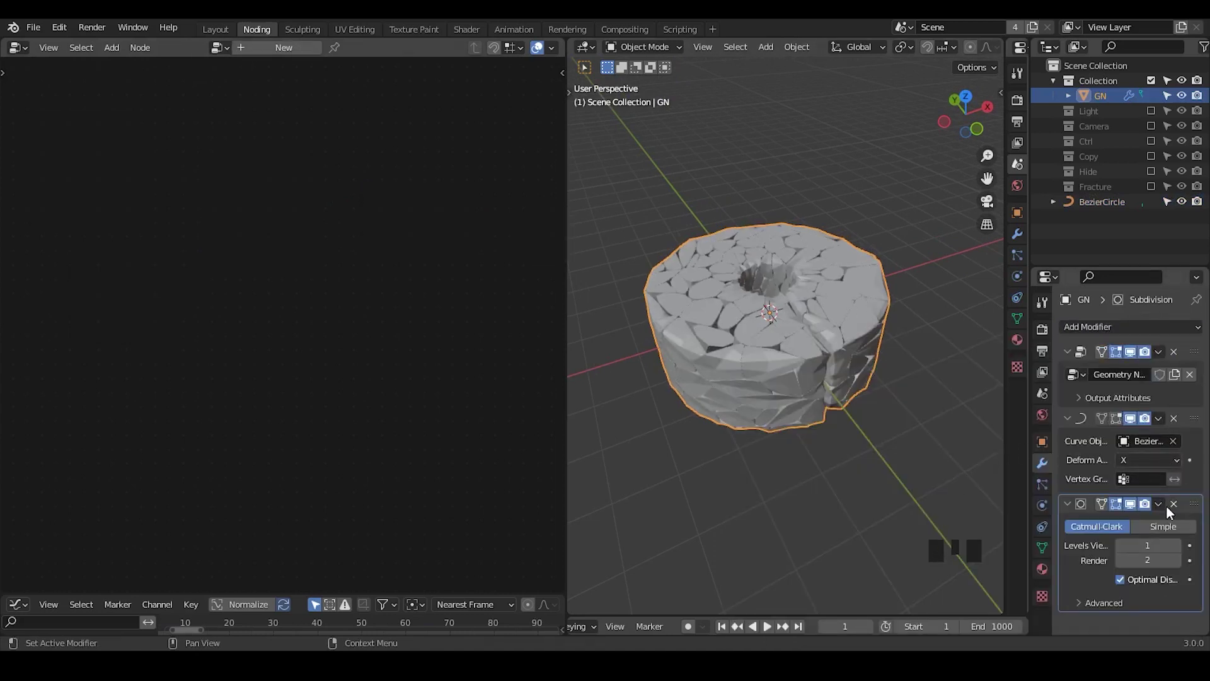
Orbit the view to inspect the closed stone ring from the side and from above.
{"action": "left_click_drag", "start_coordinate": [1175, 513], "coordinate": [769, 412]}
{"action": "left_click_drag", "start_coordinate": [768, 411], "coordinate": [768, 420]}
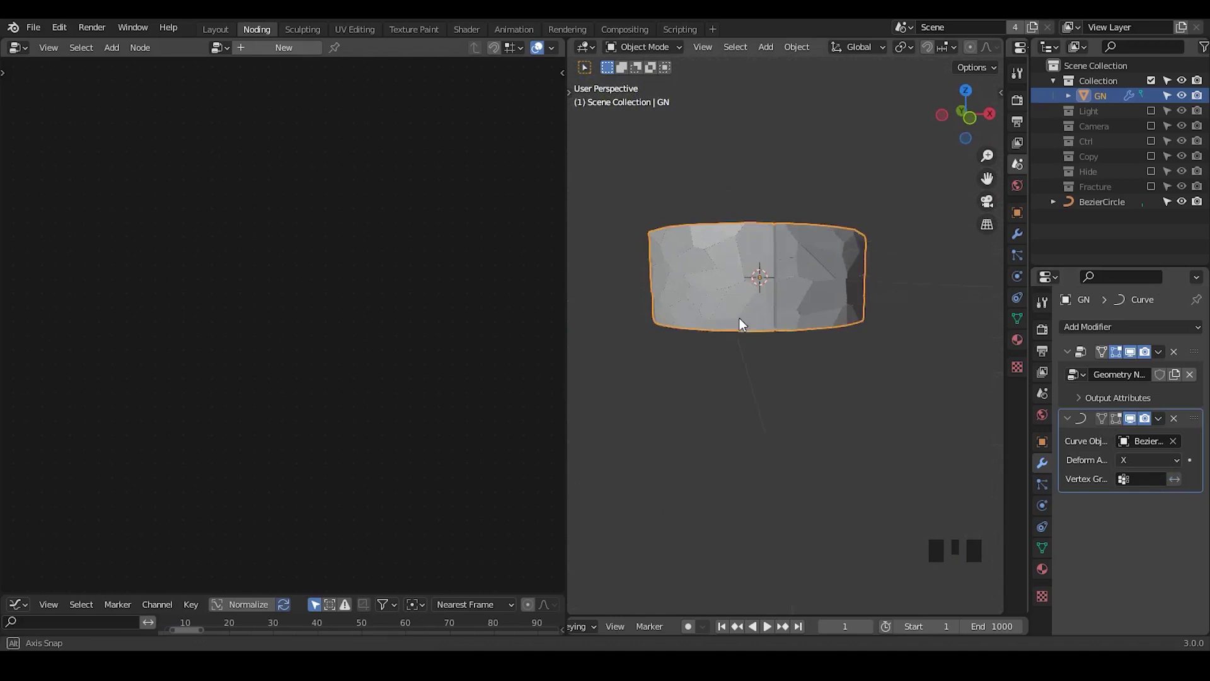
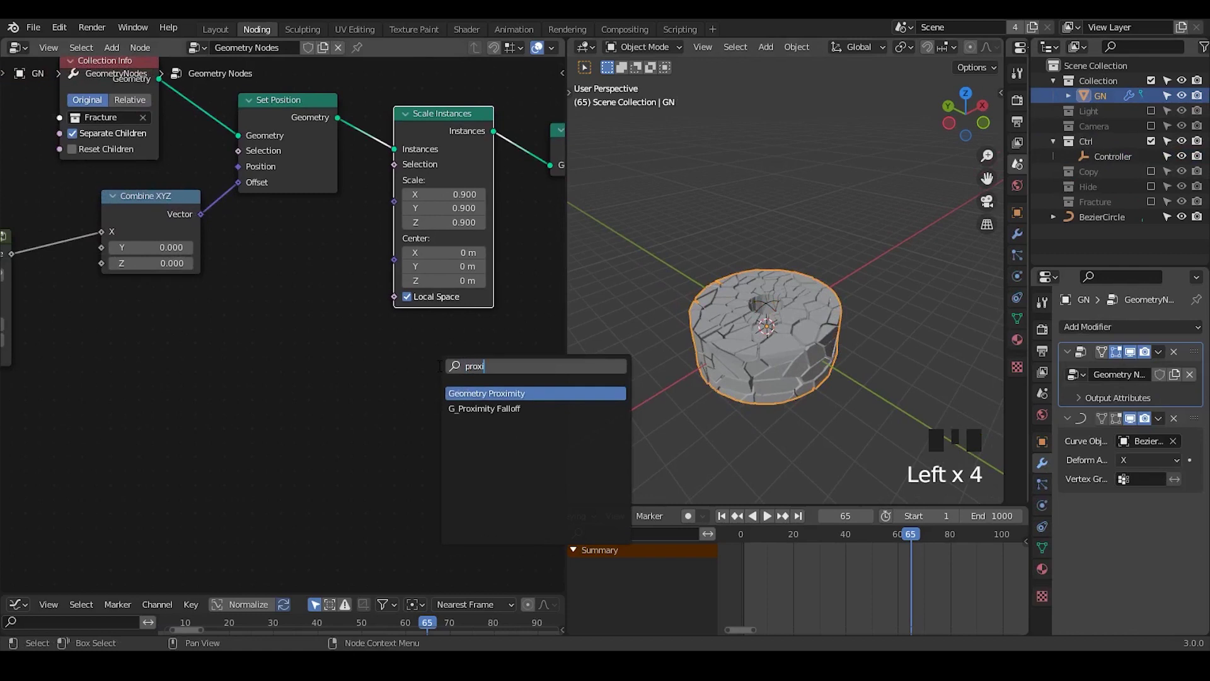
Add a G_Proximity Falloff node feeding a duplicated Scale Instances node in the GN tree.
{"action": "key", "text": "ctrl+a"}
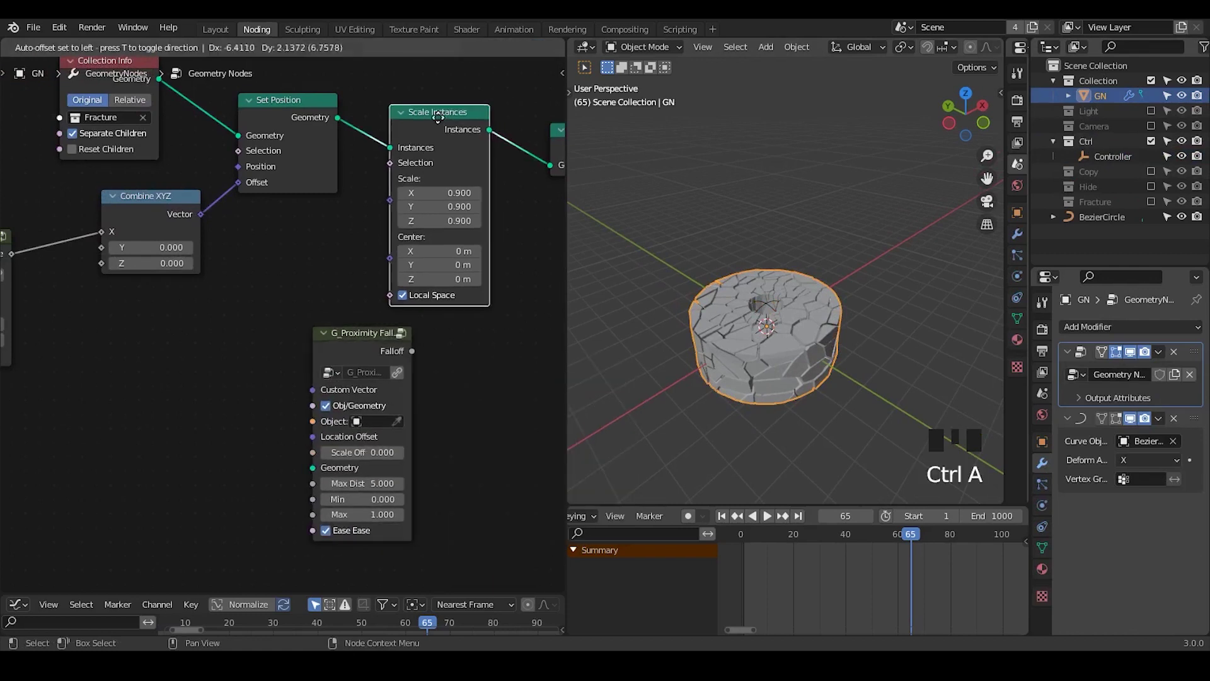
{"action": "key", "text": "shift+d"}
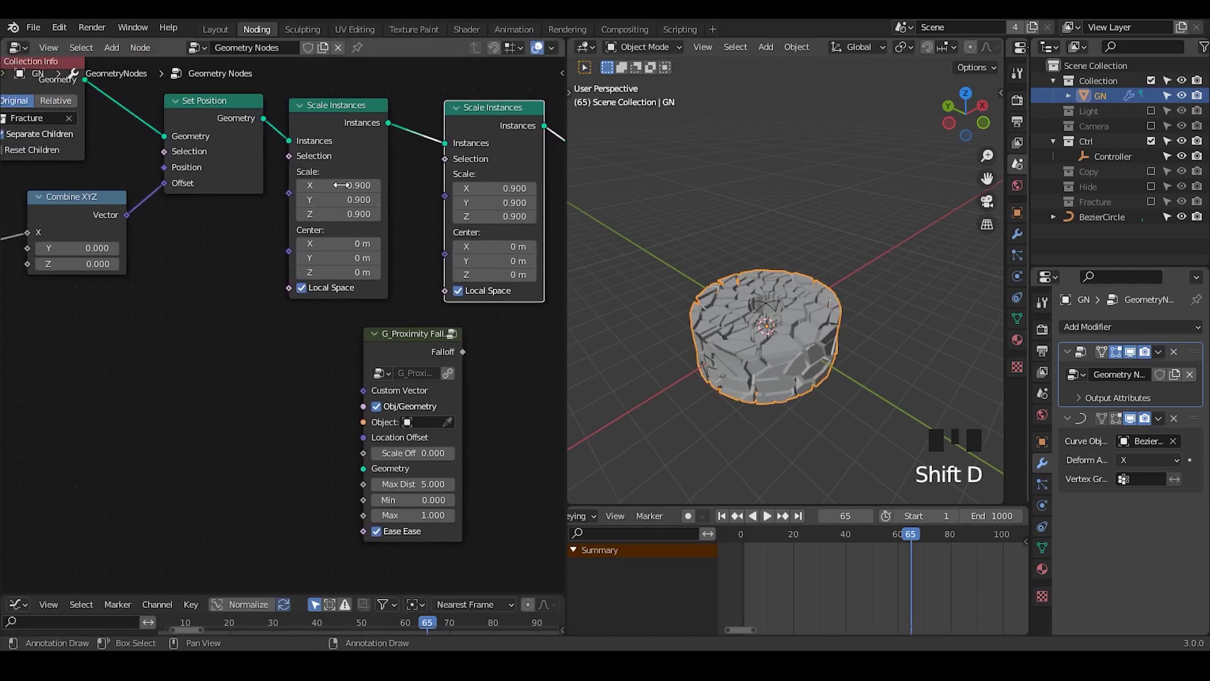
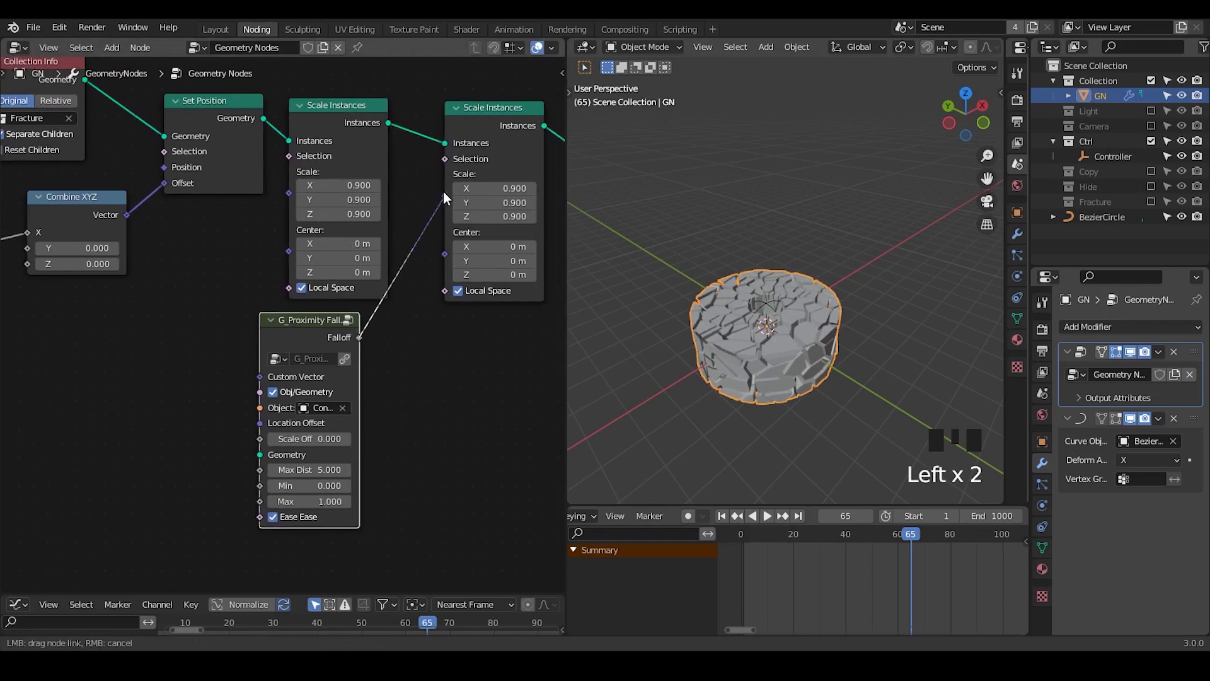
{"action": "left_click", "coordinate": [446, 197]}
{"action": "left_click_drag", "start_coordinate": [789, 350], "coordinate": [368, 501]}
{"action": "left_click", "coordinate": [369, 500]}
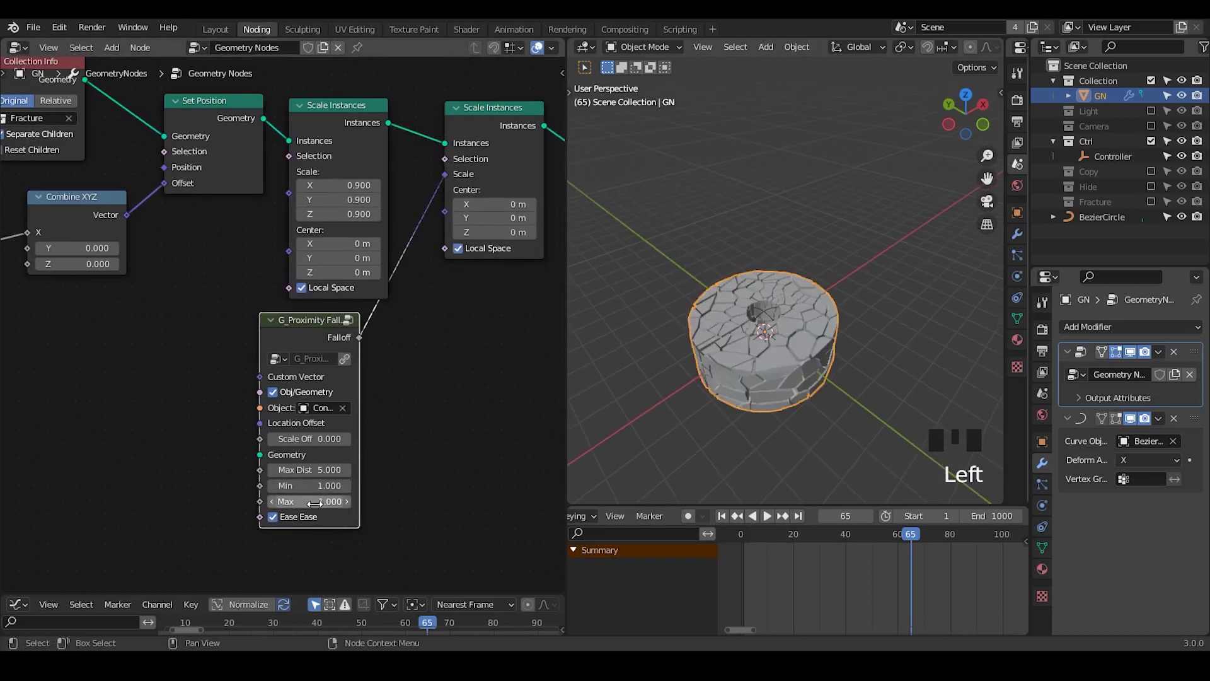
{"action": "left_click_drag", "start_coordinate": [772, 535], "coordinate": [601, 48]}
Select the Controller empty and move it further along the beam's X axis.
{"action": "left_click", "coordinate": [1165, 155]}
{"action": "left_click", "coordinate": [1105, 161]}
{"action": "key", "text": "g"}
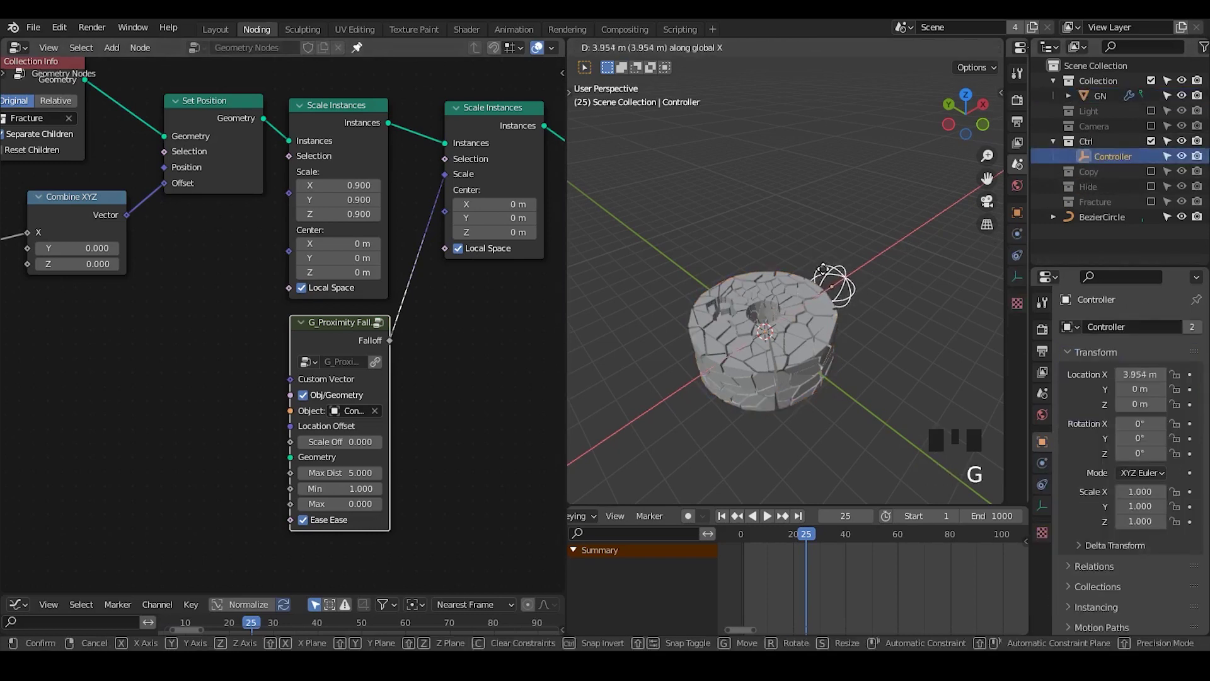
{"action": "key", "text": "s"}
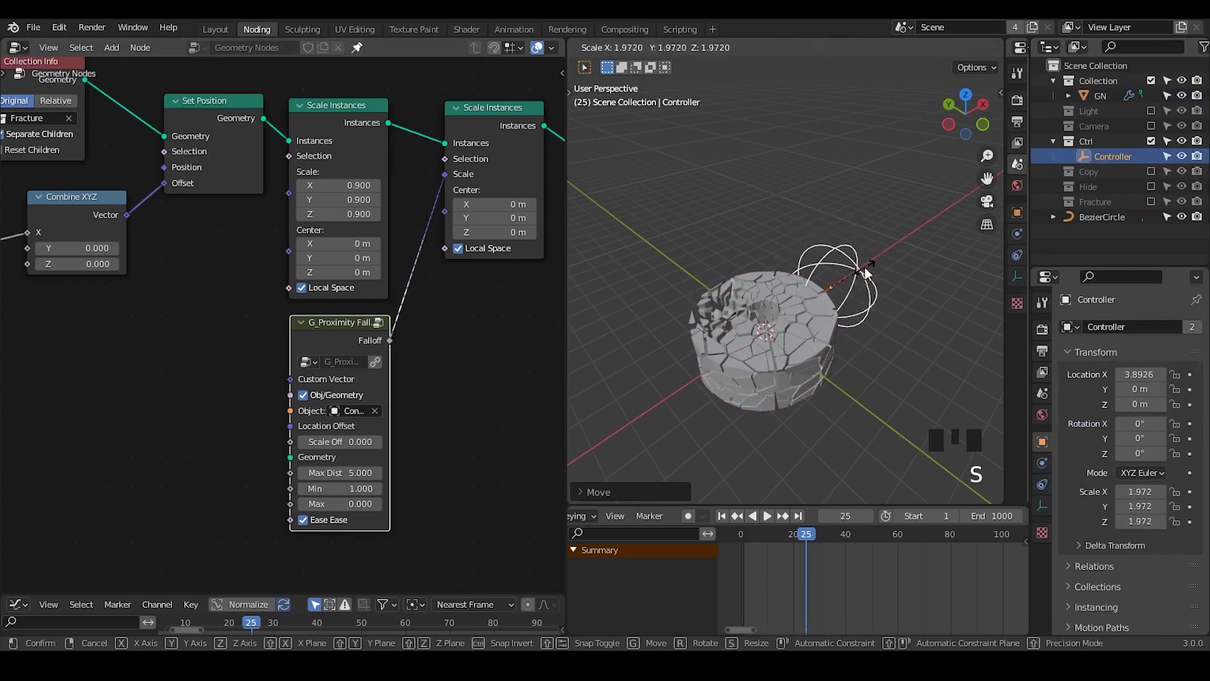
{"action": "key", "text": "g"}
{"action": "left_click_drag", "start_coordinate": [779, 332], "coordinate": [1109, 102]}
{"action": "left_click", "coordinate": [1109, 102]}
Scale the Controller up to about 3.46 so more fracture pieces shrink around it.
{"action": "left_click_drag", "start_coordinate": [821, 369], "coordinate": [1138, 421]}
{"action": "left_click", "coordinate": [1138, 421]}
{"action": "left_click_drag", "start_coordinate": [791, 338], "coordinate": [819, 226]}
{"action": "left_click", "coordinate": [820, 227]}
{"action": "key", "text": "s"}
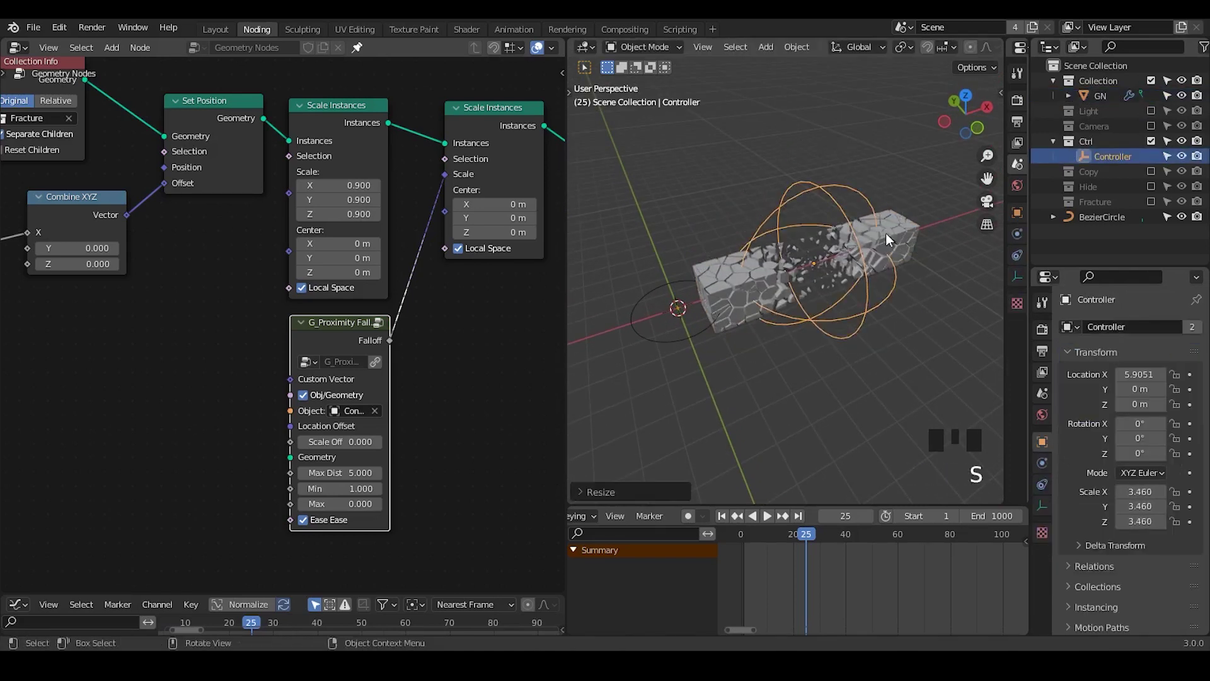
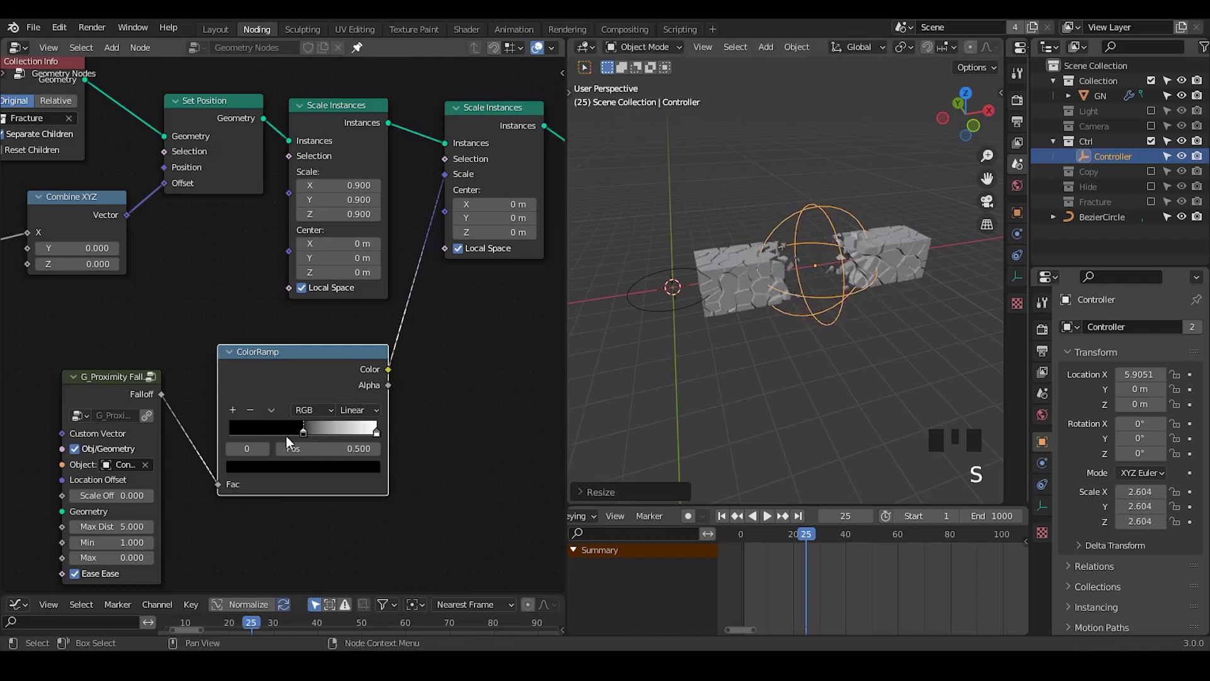
Tighten the ColorRamp's black and white stops to sharpen the proximity falloff transition.
{"action": "left_click_drag", "start_coordinate": [170, 361], "coordinate": [810, 334]}
{"action": "left_click_drag", "start_coordinate": [810, 333], "coordinate": [841, 538]}
{"action": "left_click_drag", "start_coordinate": [840, 538], "coordinate": [785, 263]}
Duplicate the Controller twice and space Controller.001 and Controller.002 further along X.
{"action": "key", "text": "shift+d"}
{"action": "key", "text": "g"}
{"action": "key", "text": "shift+d"}
{"action": "key", "text": "g"}
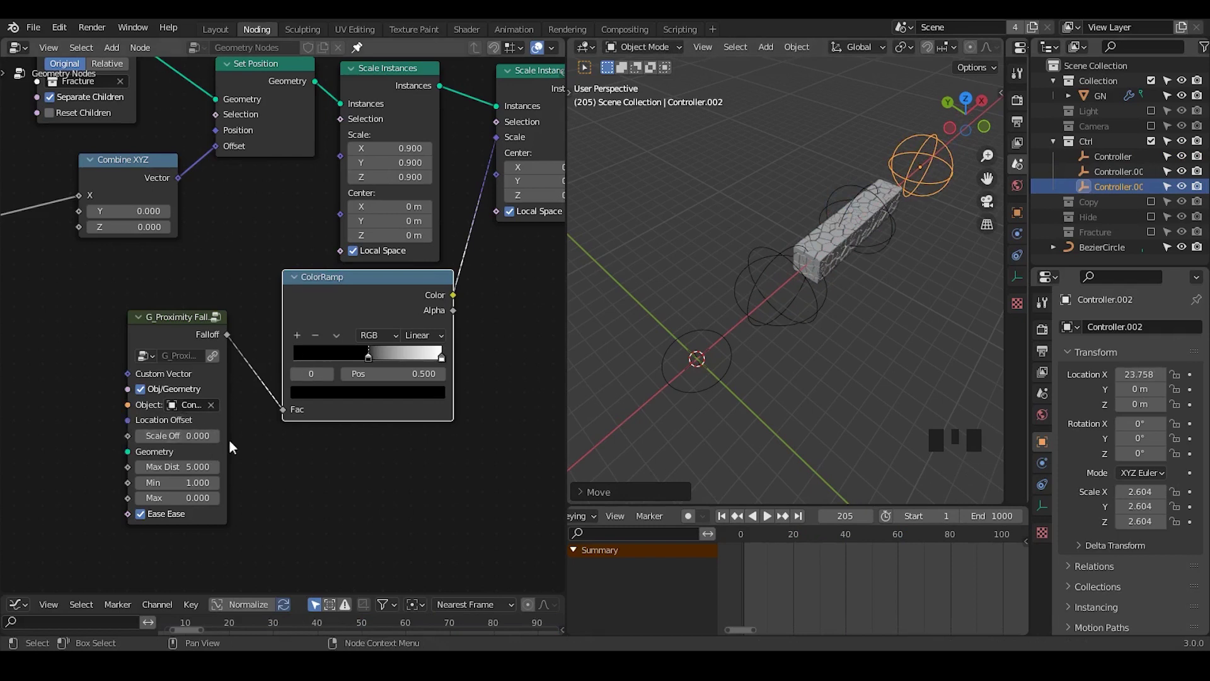
Clear the falloff's target object and wire G_Time Info Frame into the Combine XYZ X input.
{"action": "left_click", "coordinate": [360, 273]}
{"action": "left_click", "coordinate": [247, 389]}
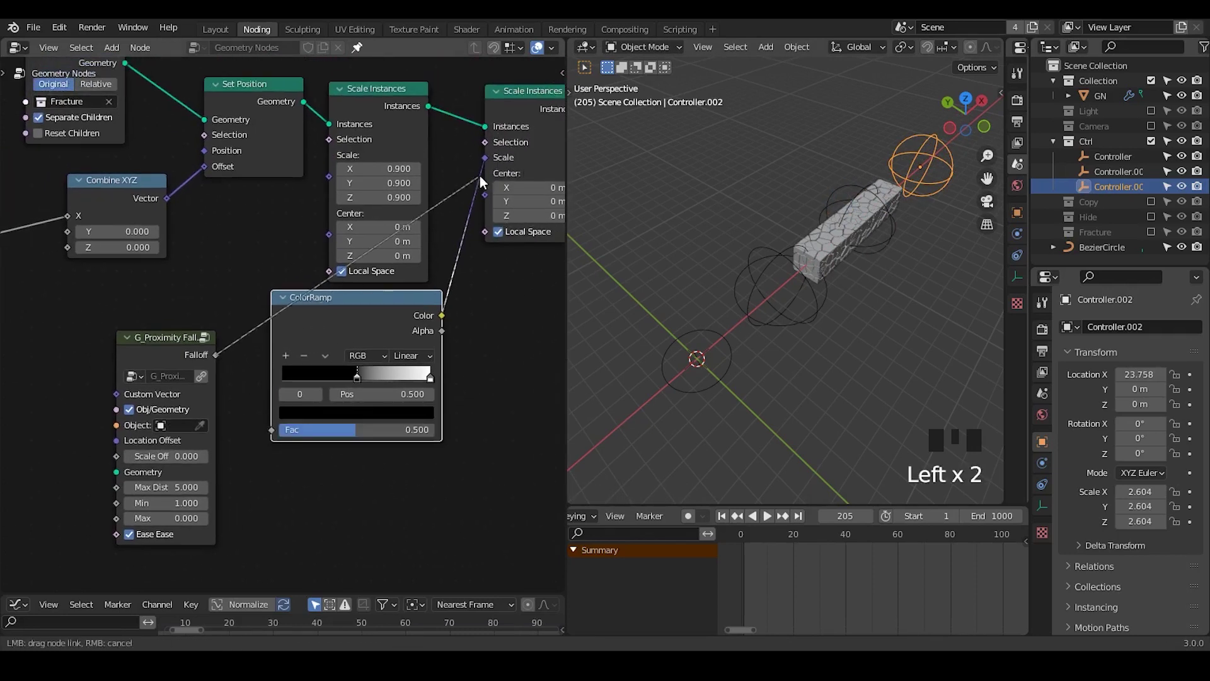
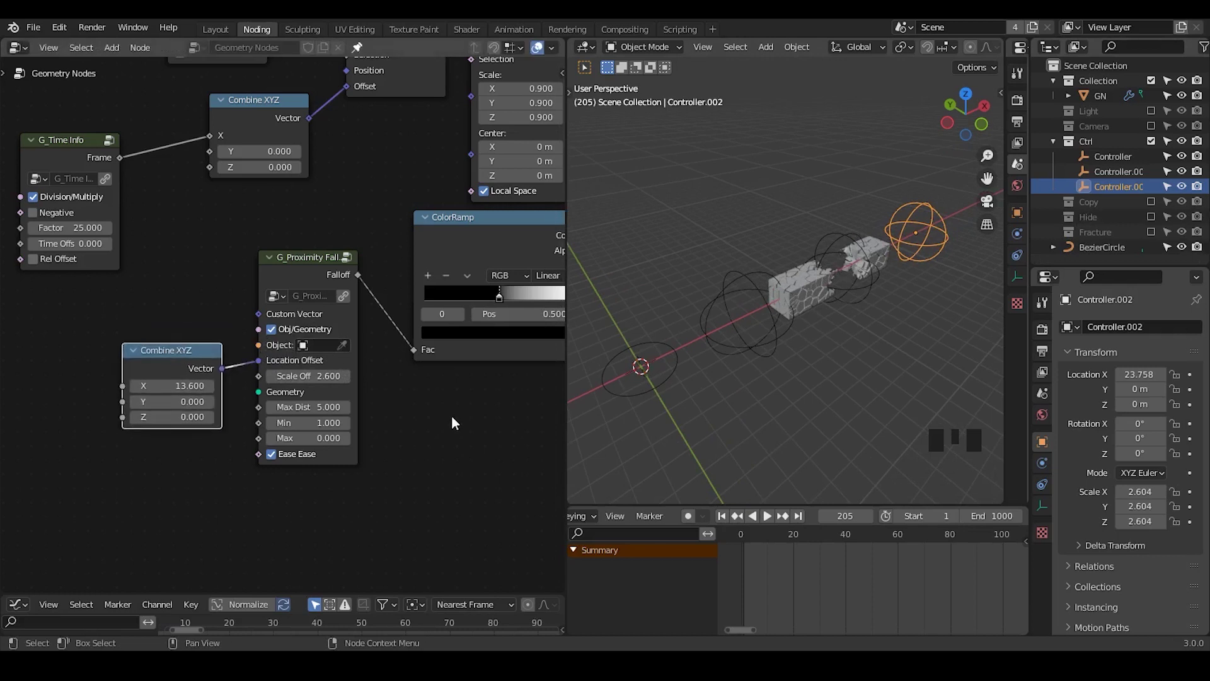
{"action": "middle_click", "coordinate": [996, 208]}
{"action": "key", "text": "ctrl+shift+alt+q"}
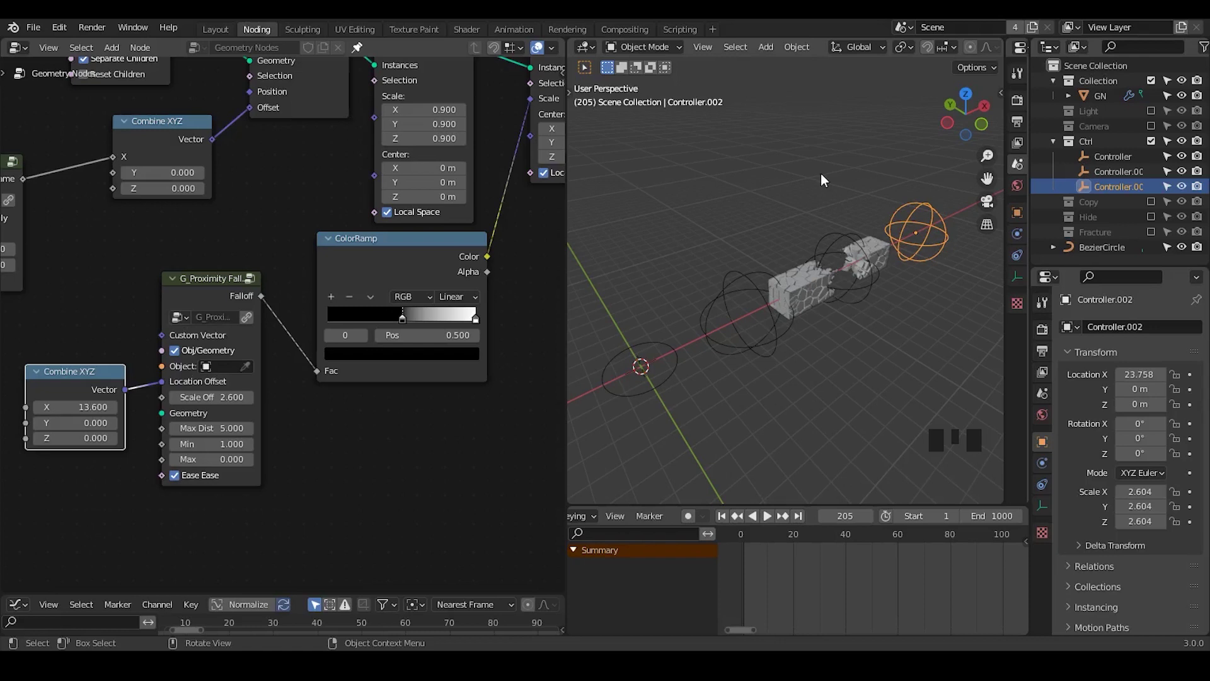
Reposition the proximity falloff node and feed a Combine XYZ of X 13.6 into Location Offset with Scale Off 2.6.
{"action": "left_click", "coordinate": [194, 305]}
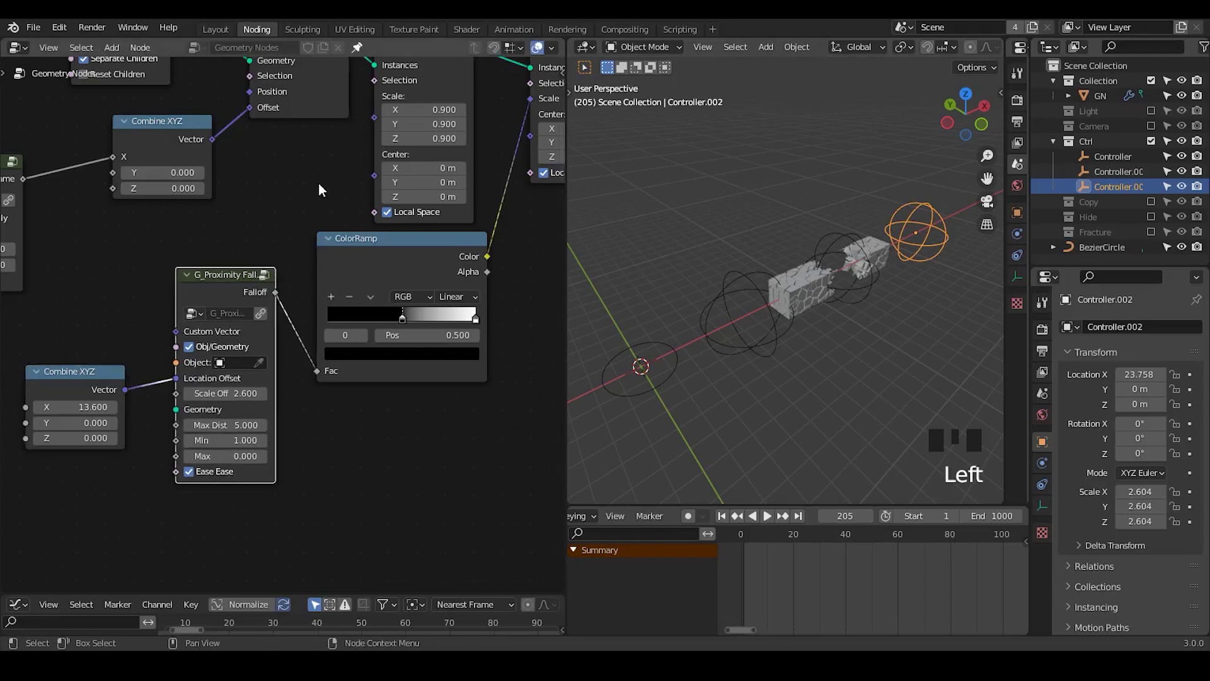
{"action": "left_click_drag", "start_coordinate": [215, 302], "coordinate": [249, 233]}
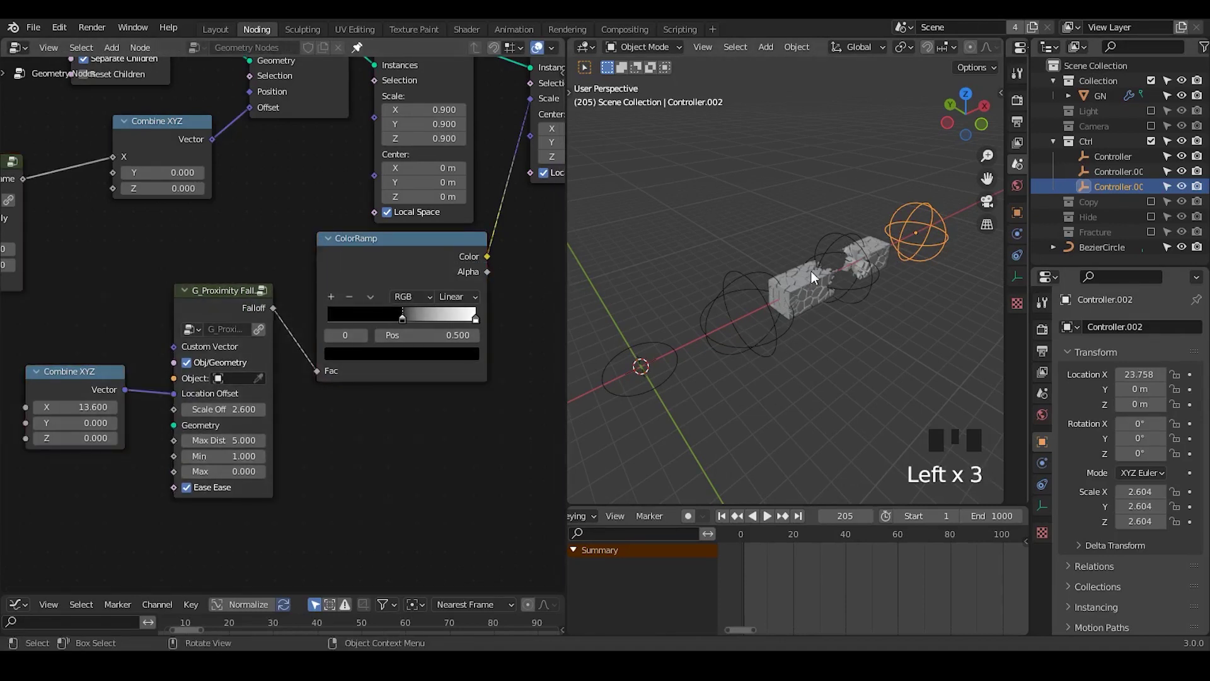
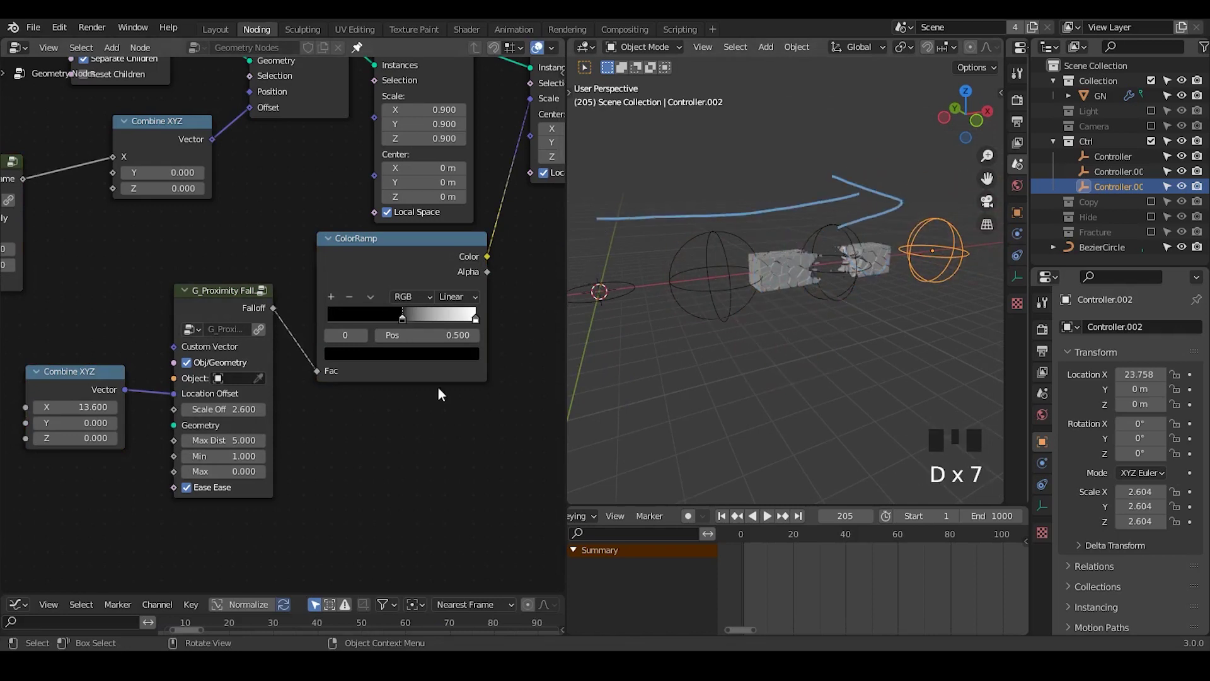
{"action": "left_click_drag", "start_coordinate": [521, 289], "coordinate": [208, 329]}
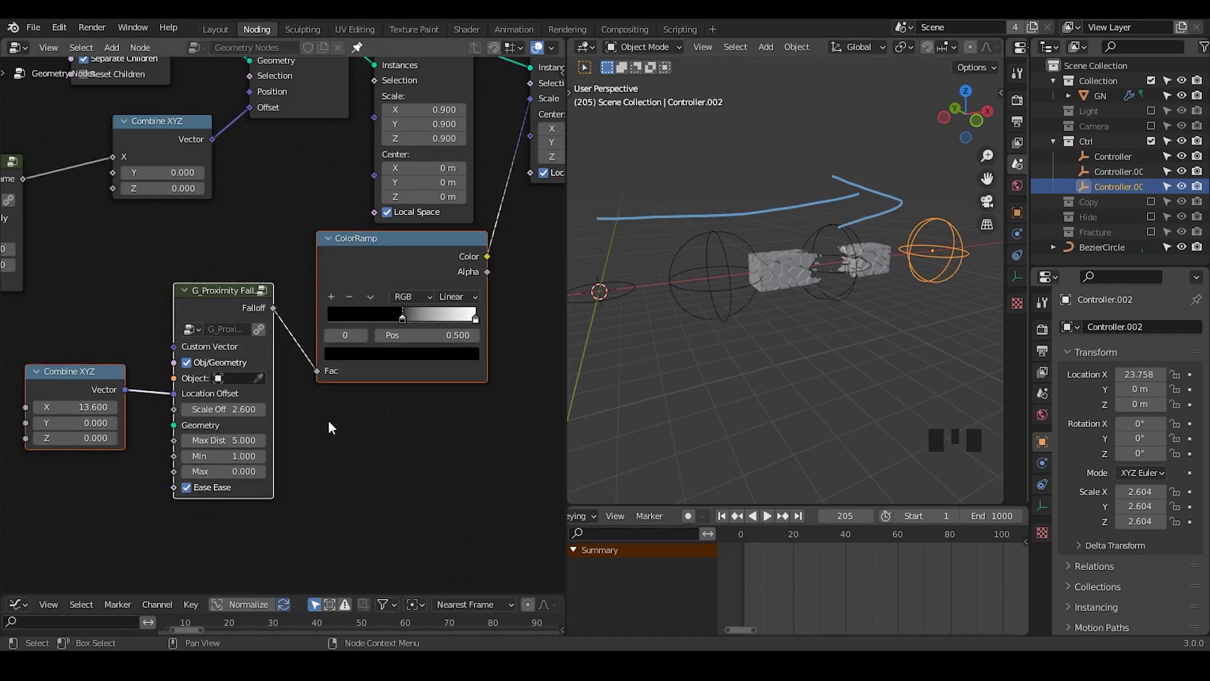
Replace the proximity falloff with a G_Sin Function (Remap 0–1) driving the second Scale Instances scale.
{"action": "key", "text": "ctrl+a"}
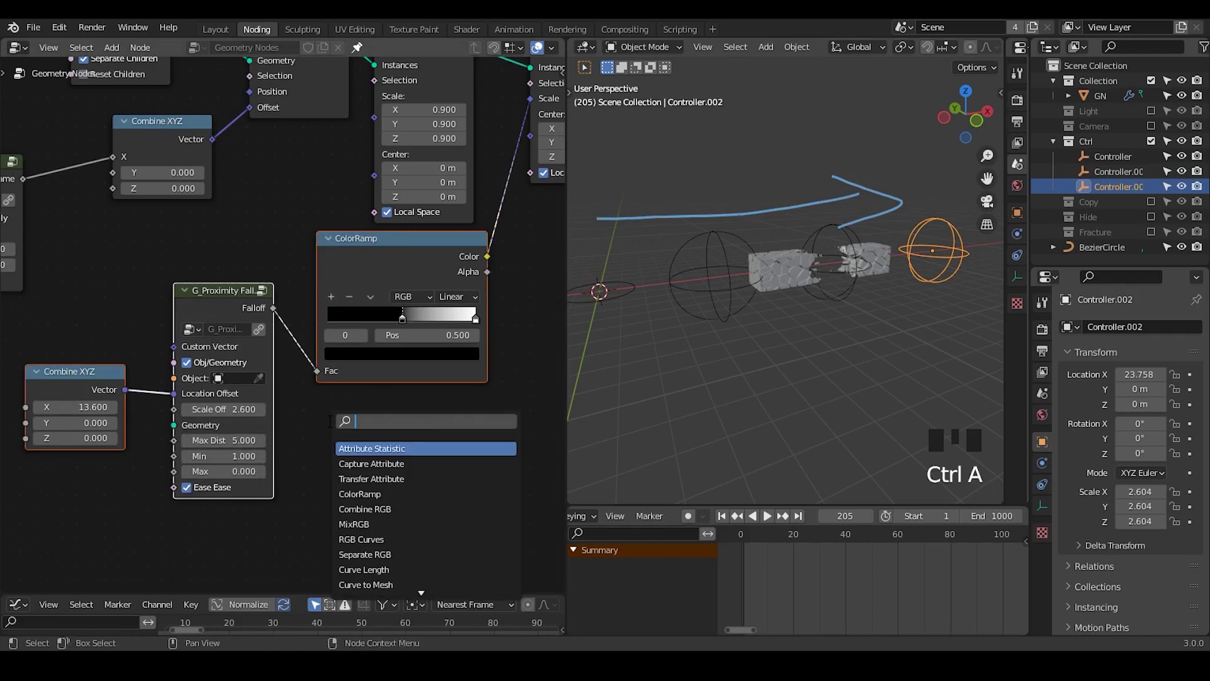
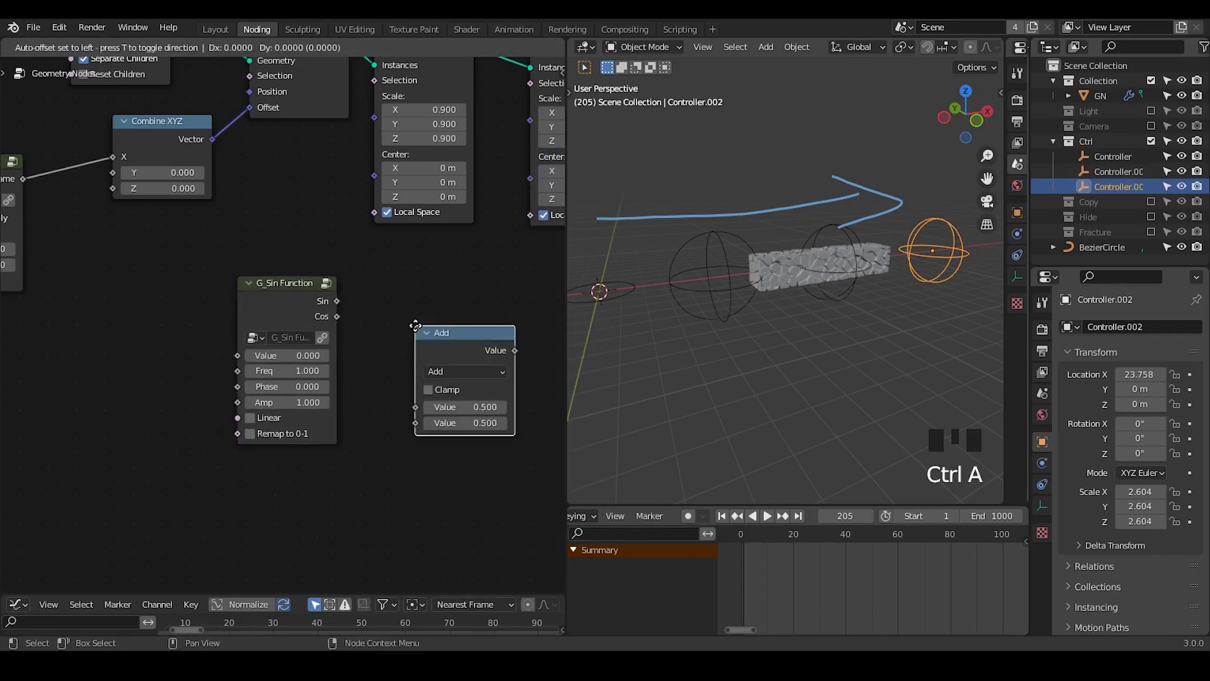
{"action": "left_click_drag", "start_coordinate": [495, 330], "coordinate": [477, 283]}
{"action": "left_click", "coordinate": [483, 291]}
{"action": "key", "text": "x"}
{"action": "left_click_drag", "start_coordinate": [434, 497], "coordinate": [301, 304]}
{"action": "left_click", "coordinate": [301, 303]}
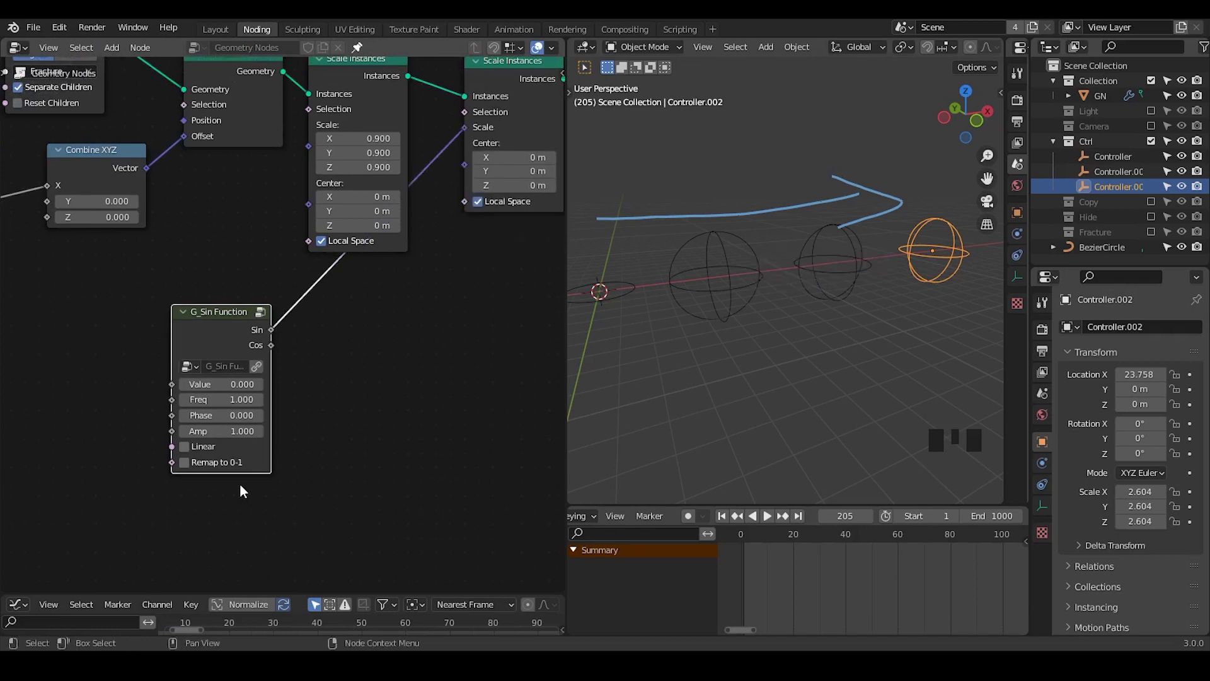
Add an Input Position node beside the sine function for piece positions.
{"action": "left_click_drag", "start_coordinate": [223, 347], "coordinate": [210, 495]}
{"action": "left_click_drag", "start_coordinate": [123, 522], "coordinate": [169, 378]}
{"action": "key", "text": "ctrl+a"}
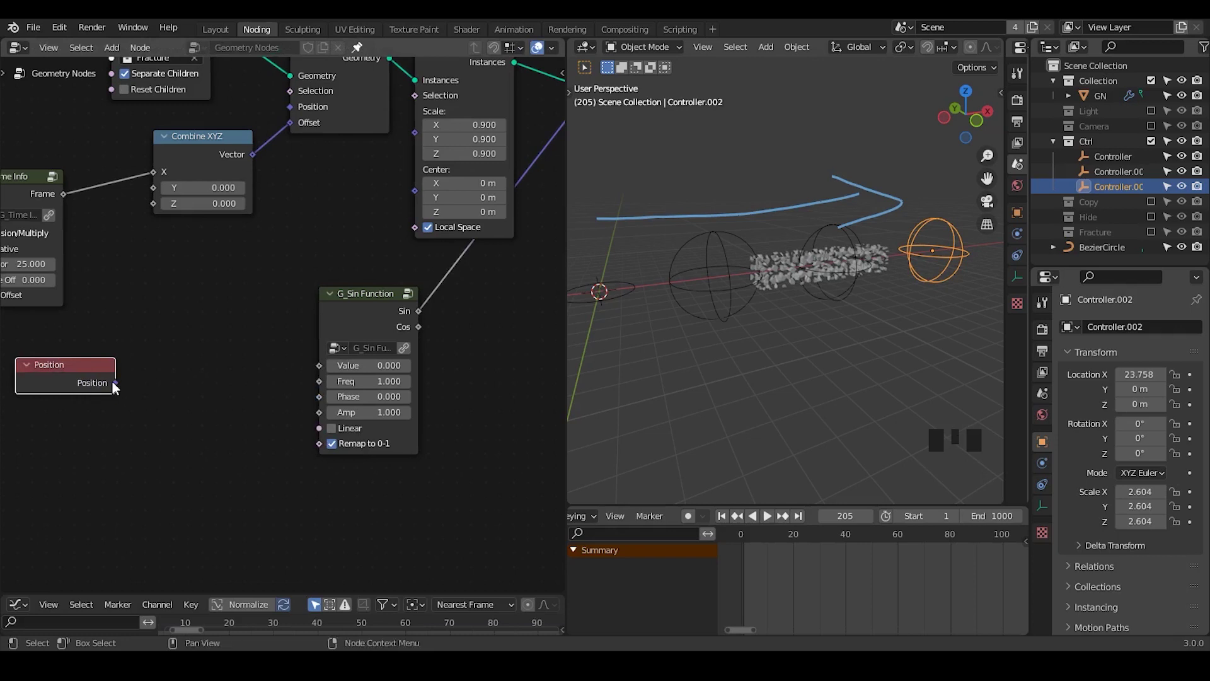
Route Position through Separate XYZ so X feeds the sine Value, frequency 0.62.
{"action": "key", "text": "ctrl+a"}
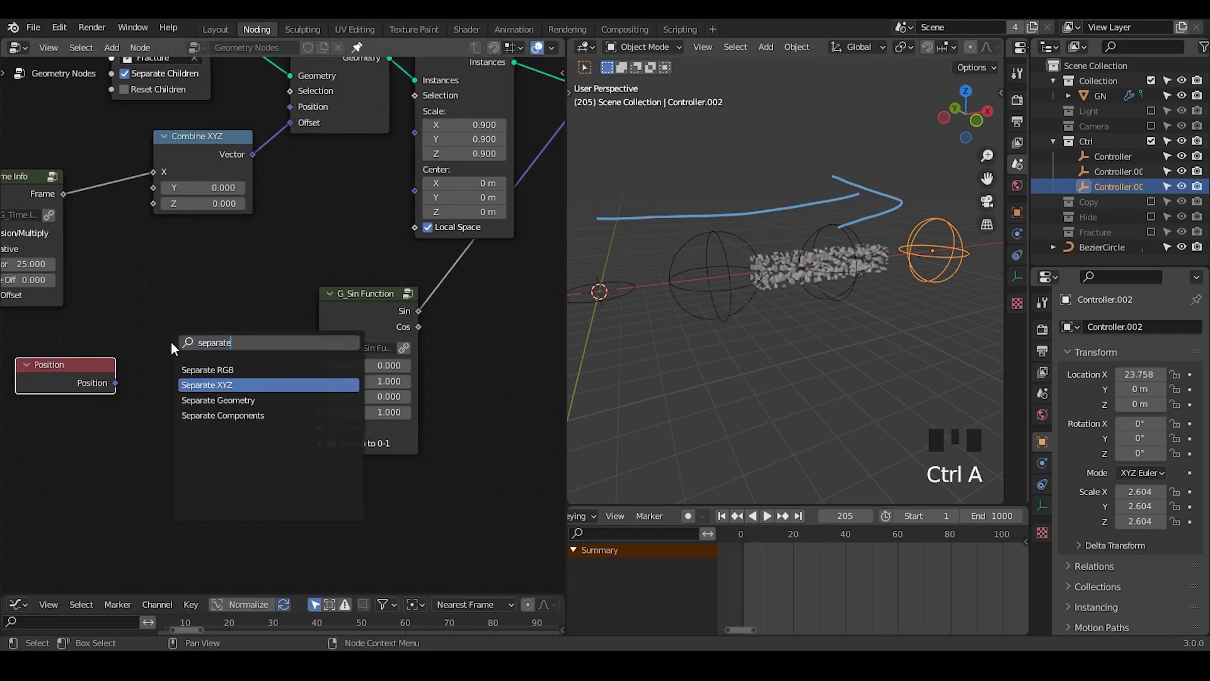
{"action": "left_click_drag", "start_coordinate": [117, 384], "coordinate": [130, 395]}
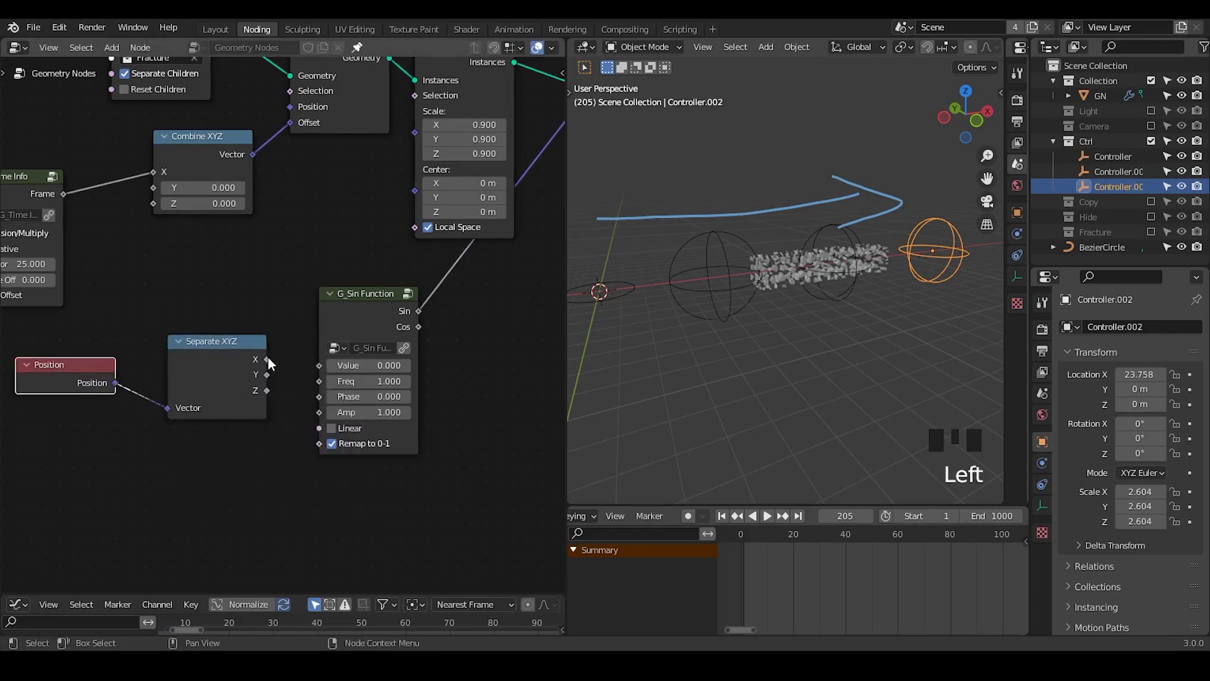
{"action": "left_click", "coordinate": [271, 356]}
{"action": "left_click_drag", "start_coordinate": [271, 366], "coordinate": [762, 376]}
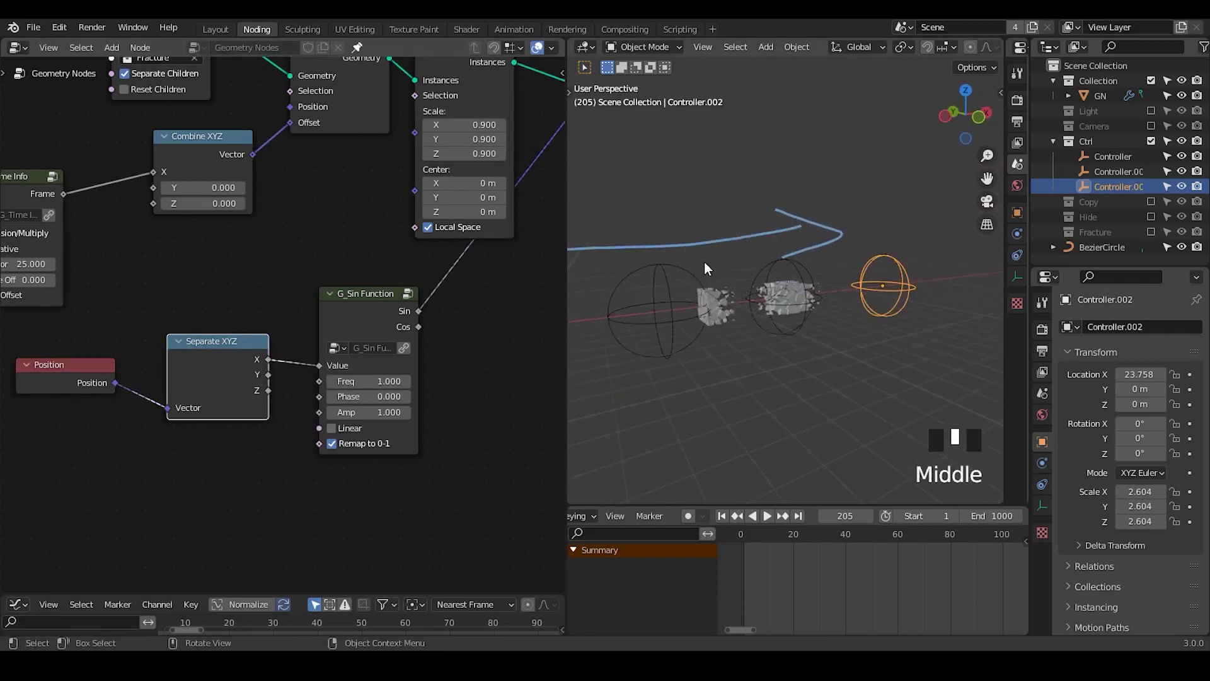
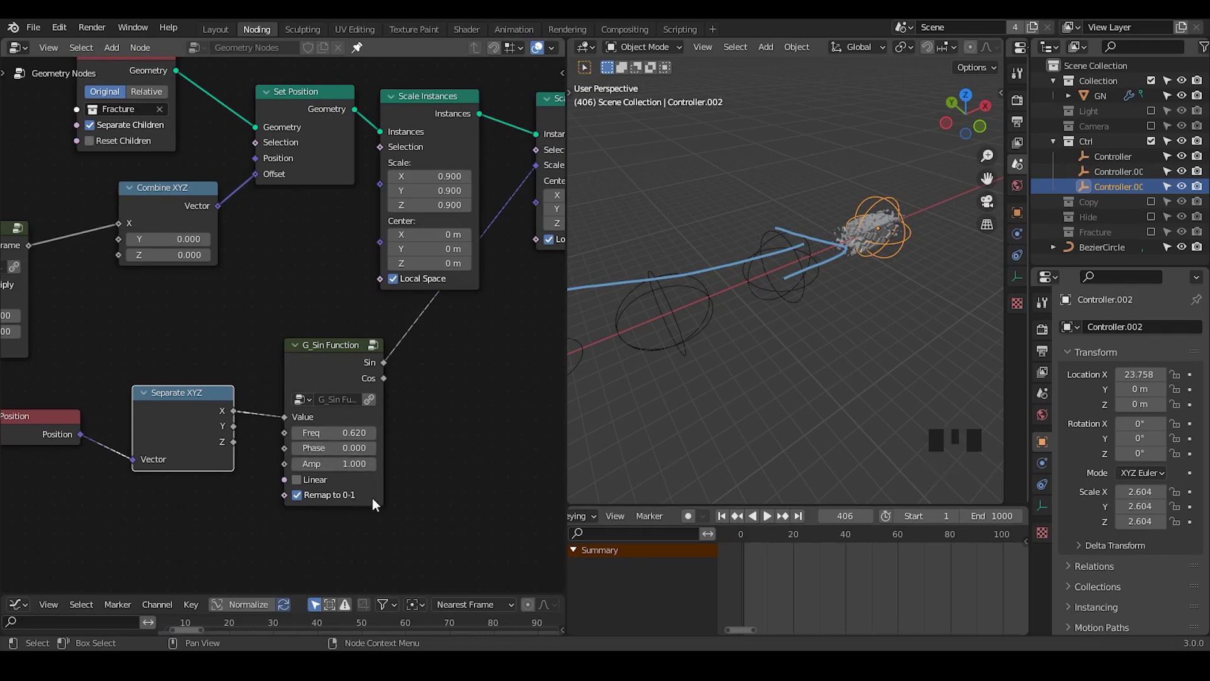
Insert a ColorRamp between the sine output and instance scale and shift its dark and light stops.
{"action": "key", "text": "ctrl+a"}
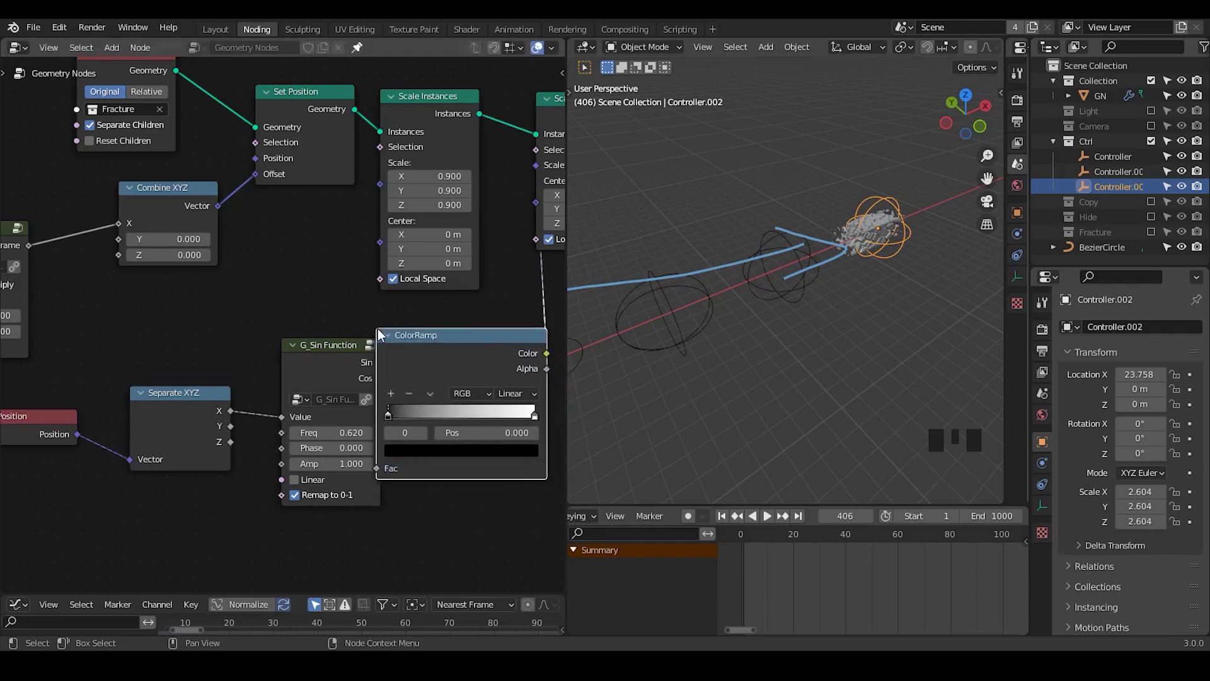
{"action": "left_click_drag", "start_coordinate": [325, 418], "coordinate": [790, 341]}
{"action": "left_click_drag", "start_coordinate": [790, 342], "coordinate": [380, 414]}
{"action": "left_click_drag", "start_coordinate": [380, 414], "coordinate": [229, 532]}
{"action": "left_click_drag", "start_coordinate": [229, 531], "coordinate": [515, 368]}
{"action": "left_click", "coordinate": [515, 368]}
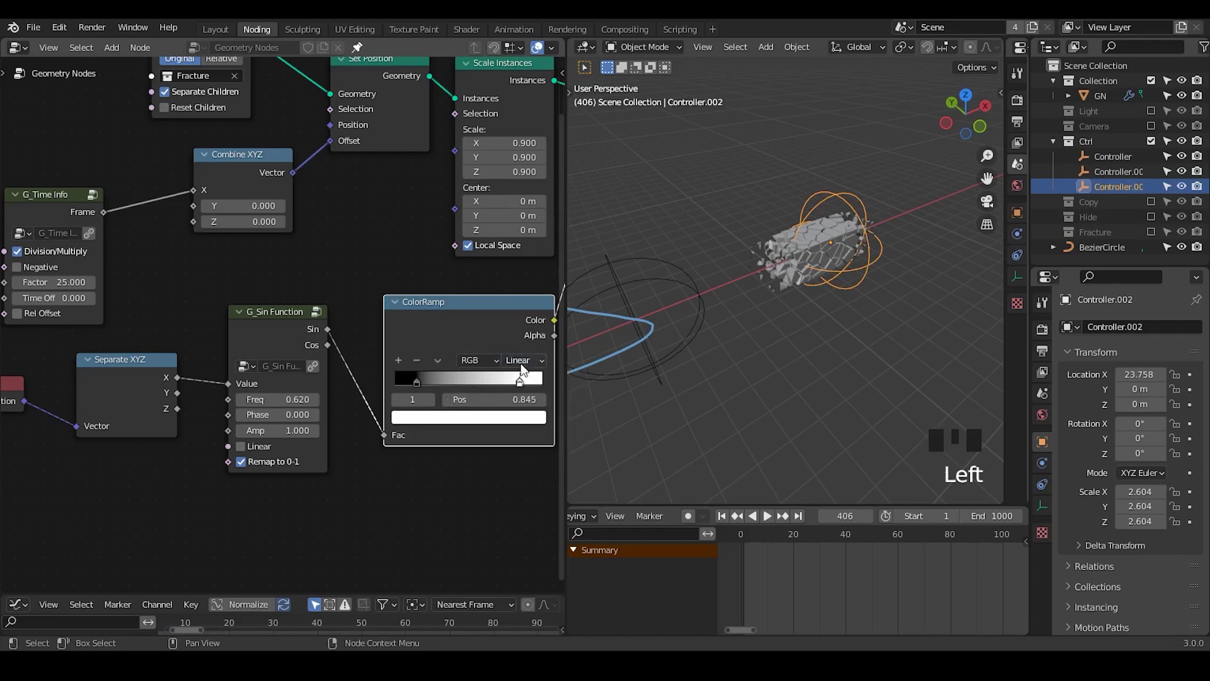
Tighten the ramp with its white stop at 0.845 and drive its Fac from the Cos output.
{"action": "left_click_drag", "start_coordinate": [724, 523], "coordinate": [764, 292]}
{"action": "left_click_drag", "start_coordinate": [764, 292], "coordinate": [770, 520]}
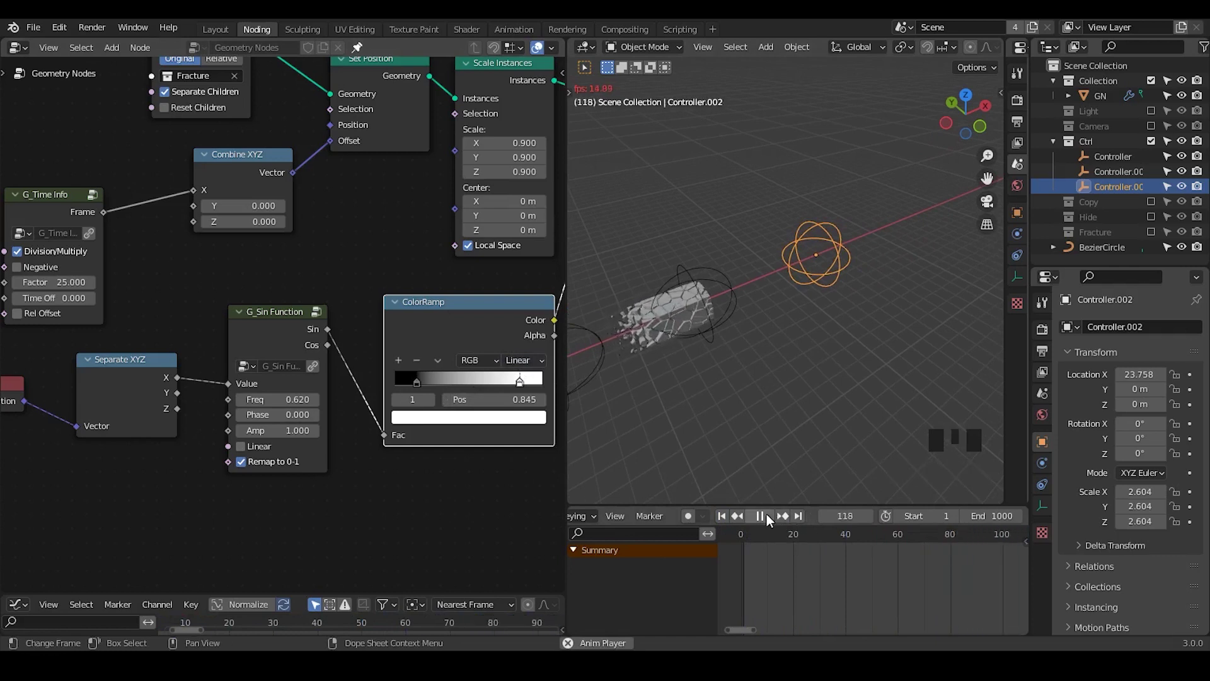
{"action": "left_click_drag", "start_coordinate": [771, 519], "coordinate": [442, 336]}
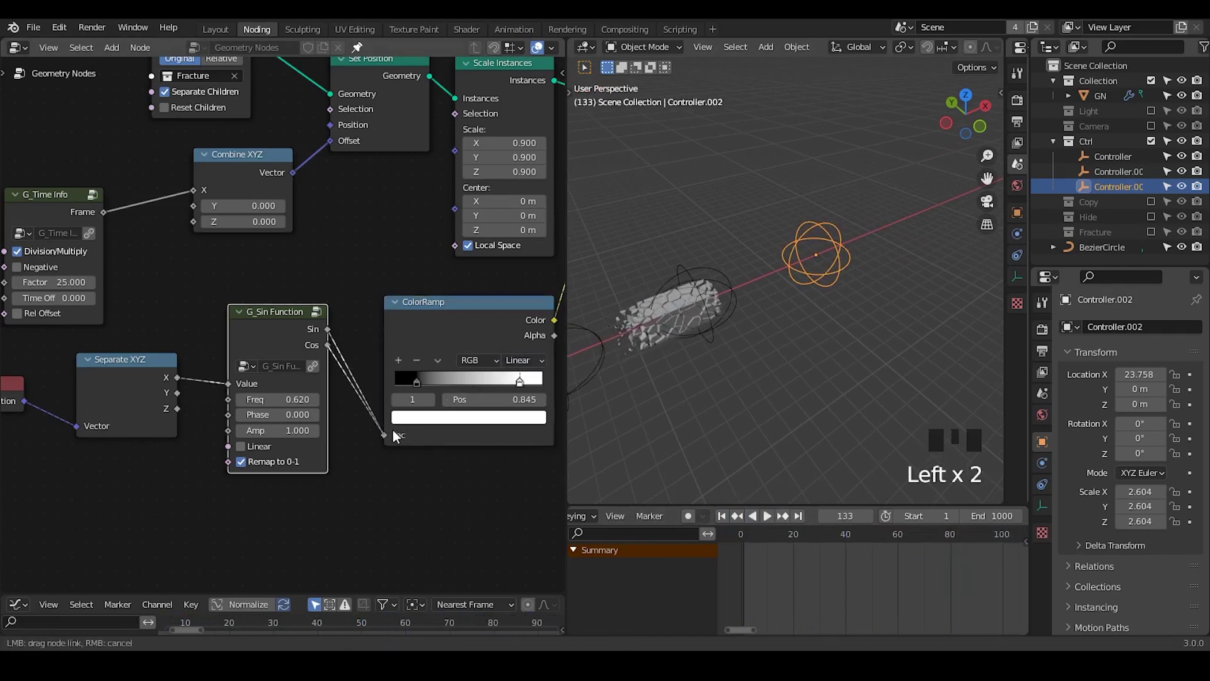
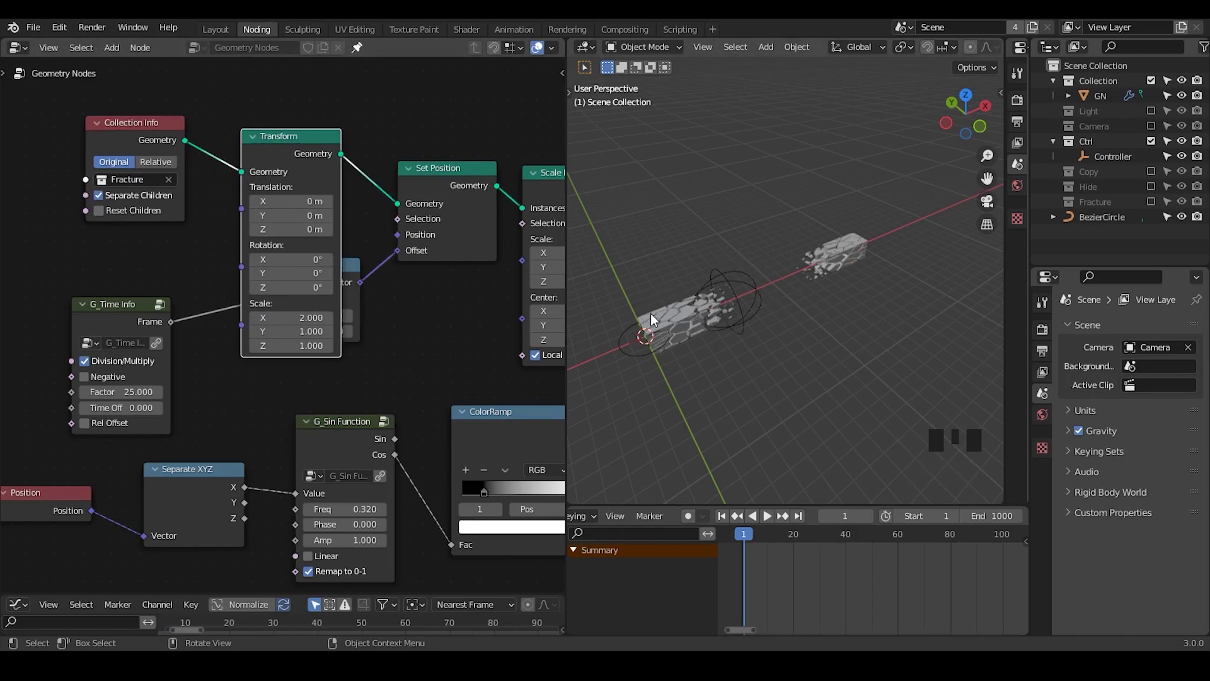
Thin the beam with Transform Scale Y and Z at 0.75 and view the GN ring from the top.
{"action": "left_click_drag", "start_coordinate": [283, 157], "coordinate": [726, 300]}
{"action": "left_click", "coordinate": [683, 314]}
{"action": "left_click", "coordinate": [1044, 471]}
{"action": "left_click", "coordinate": [1130, 426]}
{"action": "left_click", "coordinate": [1149, 424]}
Move the ColorRamp dark stop to 0.627 and play back the ring's vanishing pieces.
{"action": "left_click_drag", "start_coordinate": [753, 364], "coordinate": [776, 518]}
{"action": "left_click", "coordinate": [775, 518]}
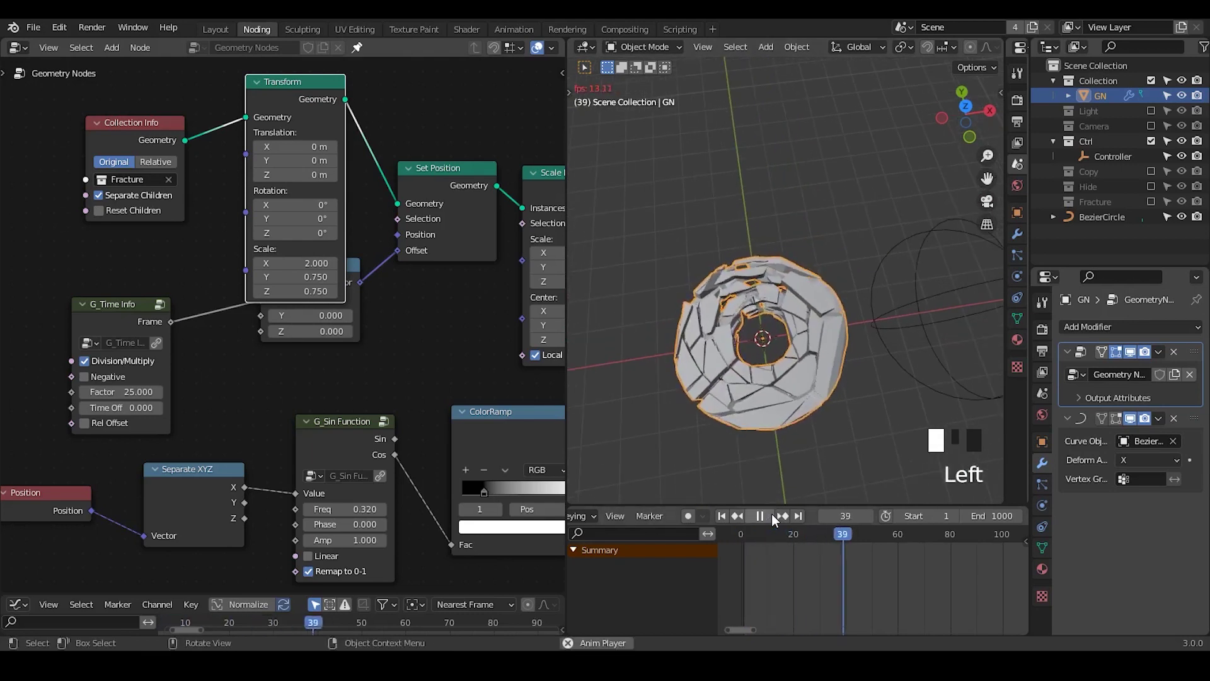
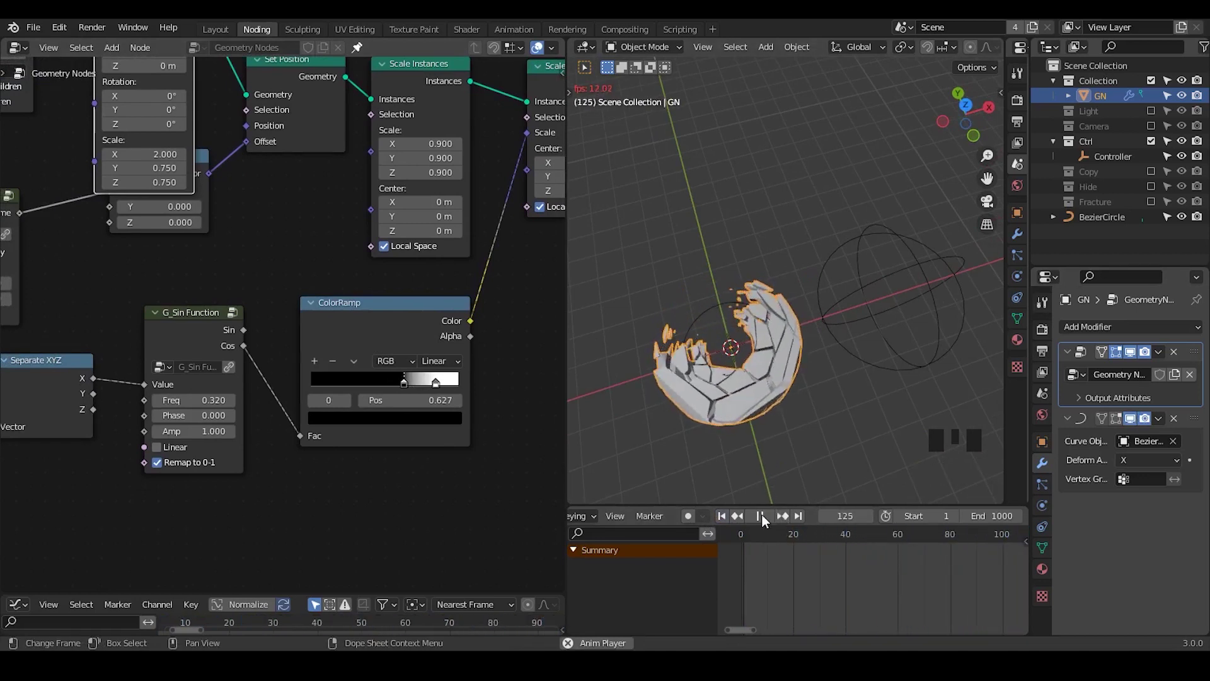
{"action": "left_click", "coordinate": [768, 522]}
{"action": "key", "text": "ctrl+shift+alt+q"}
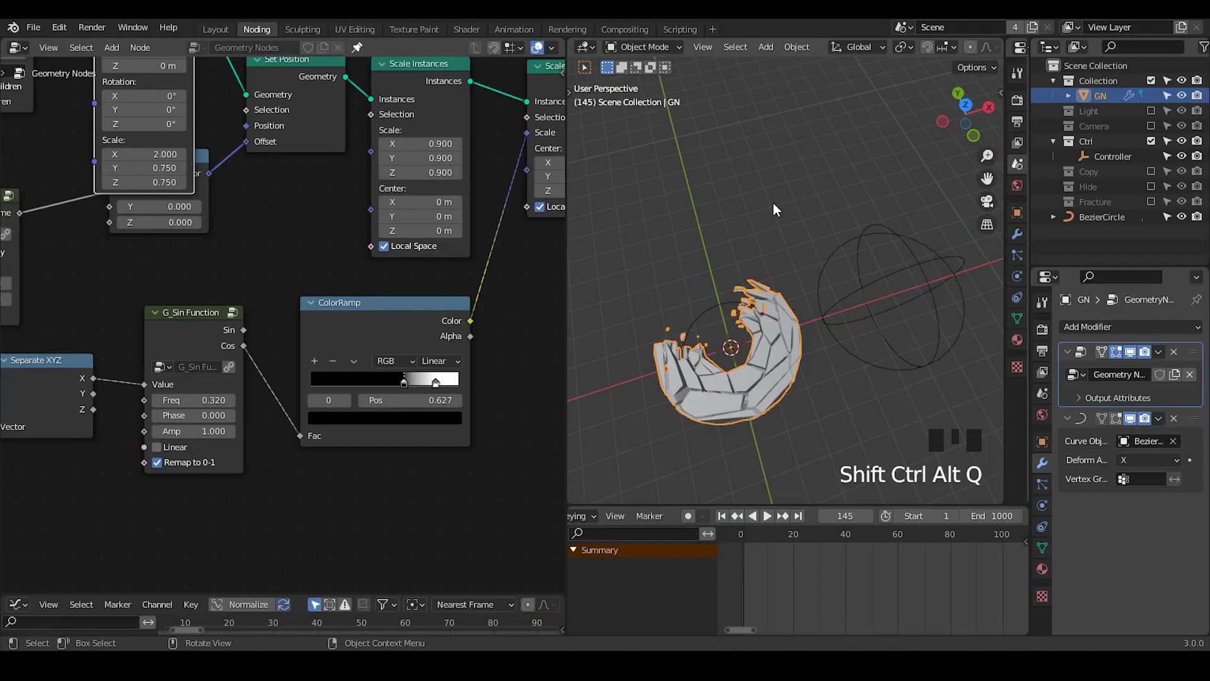
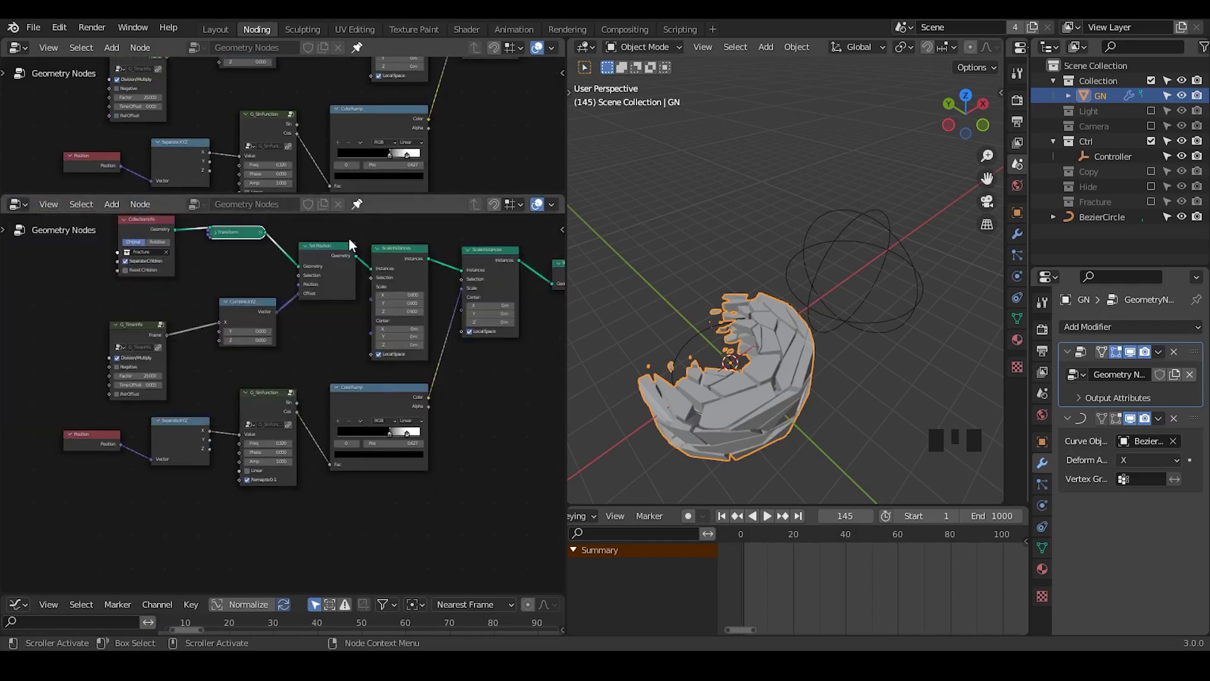
Resize the two stacked Geometry Nodes editors after the horizontal split.
{"action": "left_click_drag", "start_coordinate": [327, 187], "coordinate": [410, 212]}
Make the lower panel an Animation Nodes editor with a new NodeTree and enlarge it up the left side.
{"action": "left_click_drag", "start_coordinate": [410, 212], "coordinate": [12, 317]}
{"action": "left_click_drag", "start_coordinate": [12, 317], "coordinate": [92, 408]}
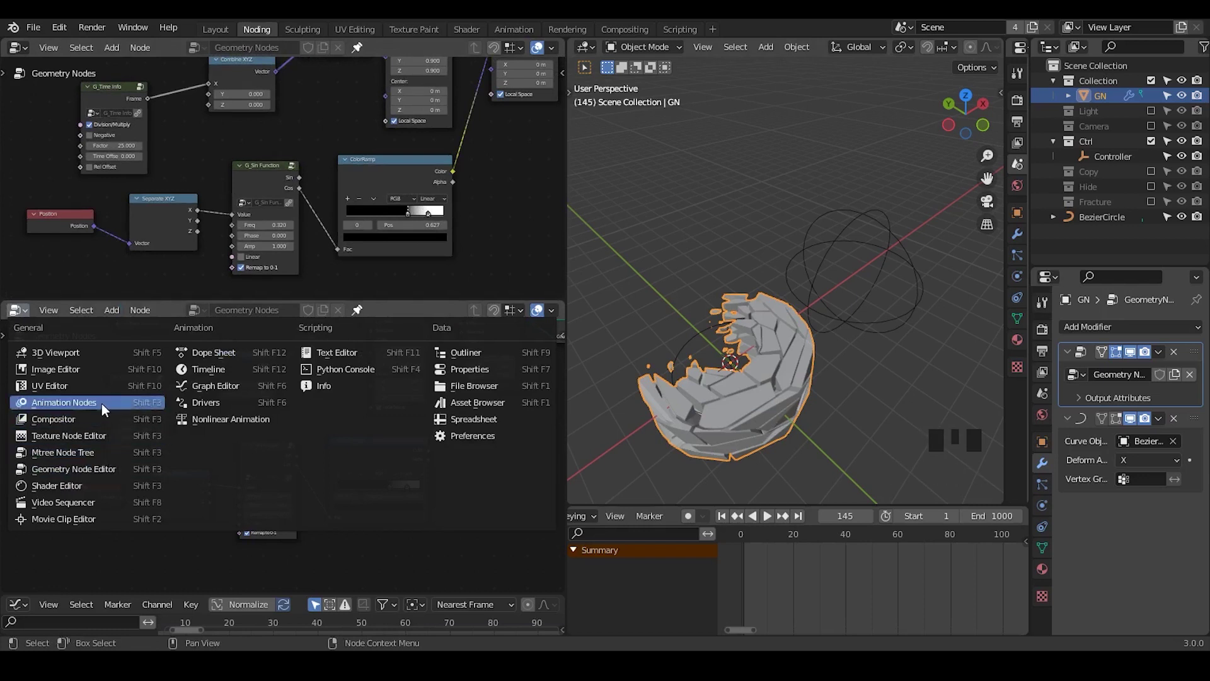
{"action": "left_click_drag", "start_coordinate": [764, 331], "coordinate": [243, 308]}
{"action": "left_click_drag", "start_coordinate": [243, 307], "coordinate": [209, 430]}
{"action": "left_click_drag", "start_coordinate": [209, 430], "coordinate": [272, 426]}
{"action": "key", "text": "ctrl+a"}
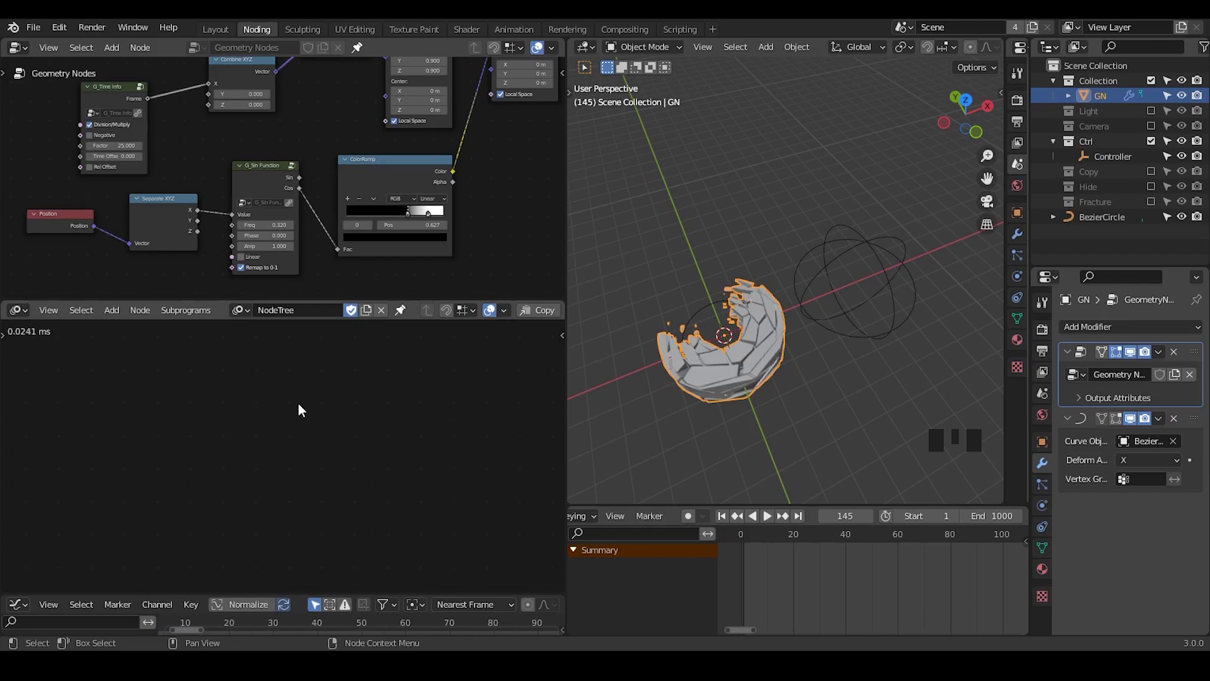
{"action": "left_click_drag", "start_coordinate": [1191, 423], "coordinate": [1191, 429]}
{"action": "left_click", "coordinate": [1198, 356]}
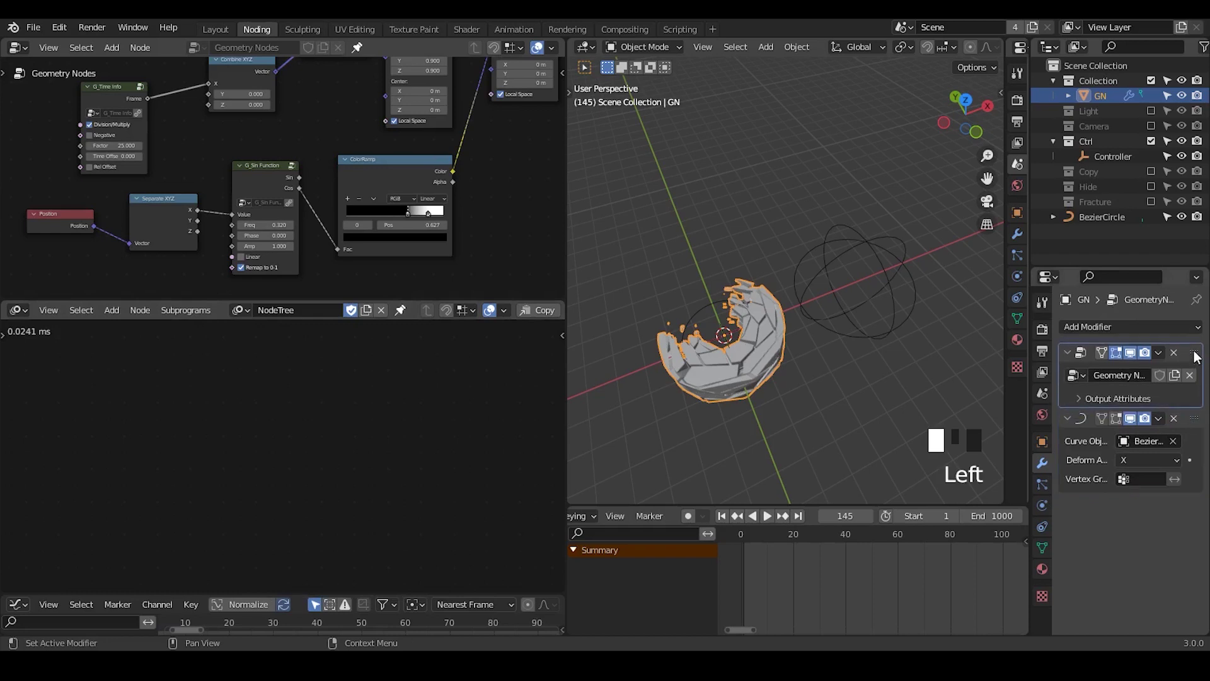
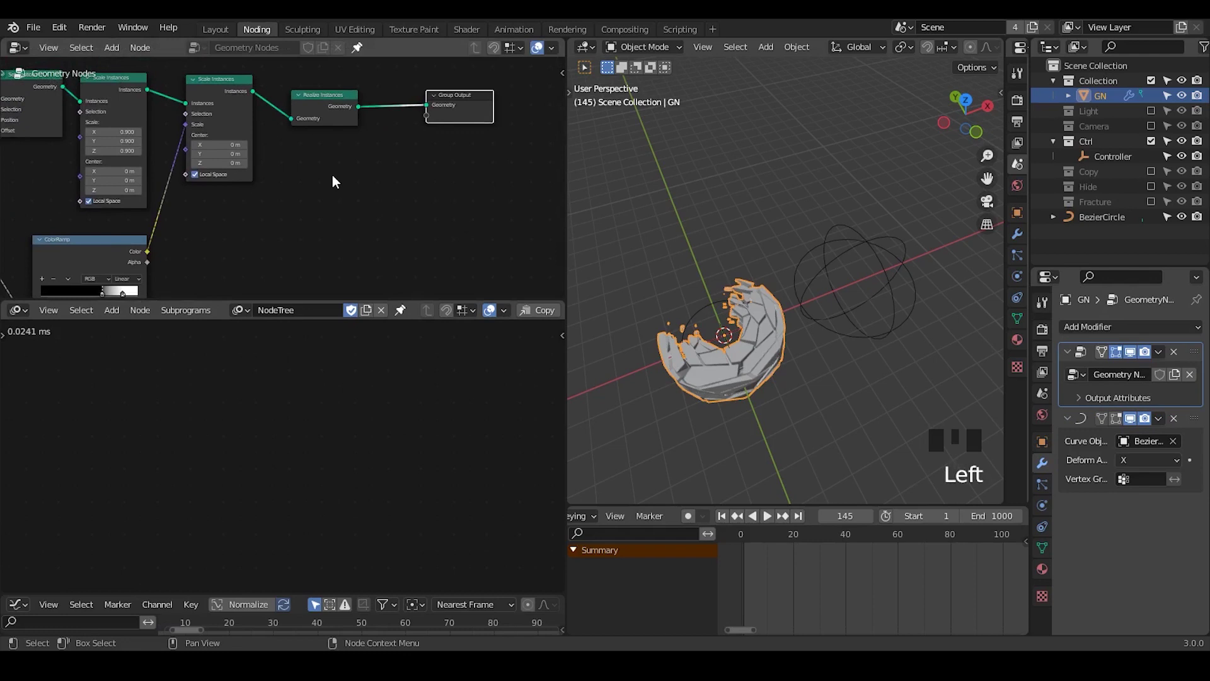
Try a line curve node in the new tree, tweak its start Y, then delete it.
{"action": "key", "text": "ctrl+a"}
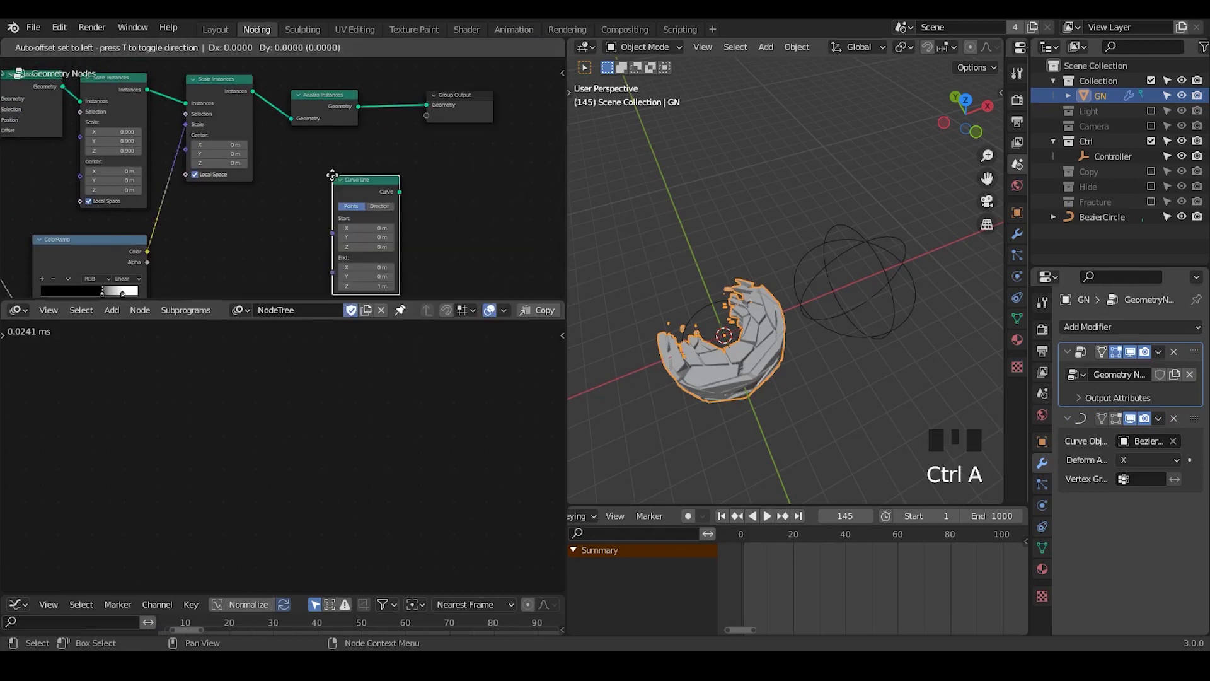
{"action": "middle_click", "coordinate": [395, 237]}
{"action": "left_click", "coordinate": [395, 182]}
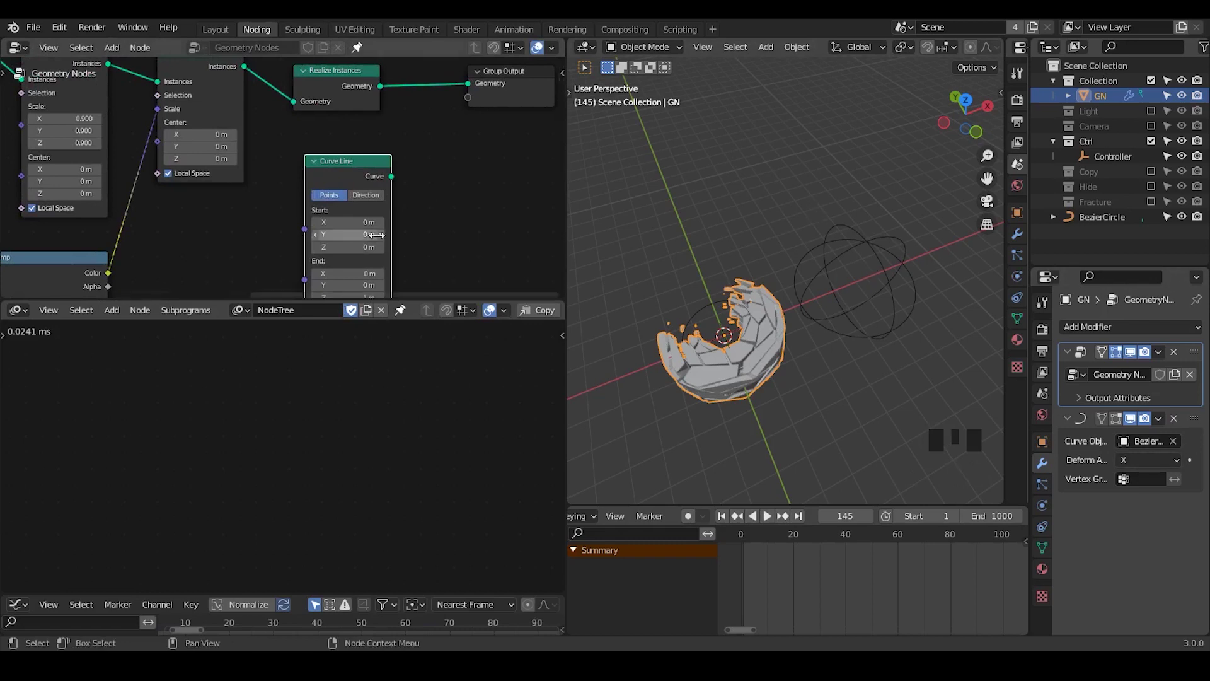
{"action": "left_click_drag", "start_coordinate": [423, 173], "coordinate": [430, 179]}
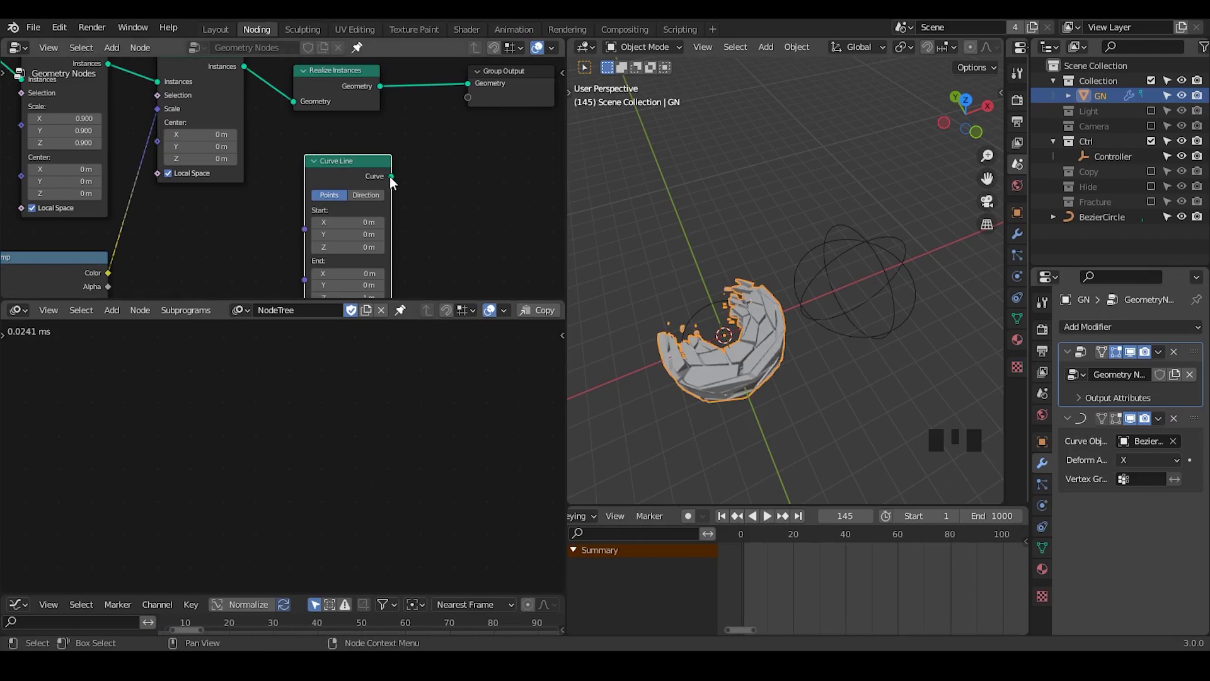
{"action": "left_click", "coordinate": [332, 172]}
{"action": "key", "text": "x"}
{"action": "key", "text": "q"}
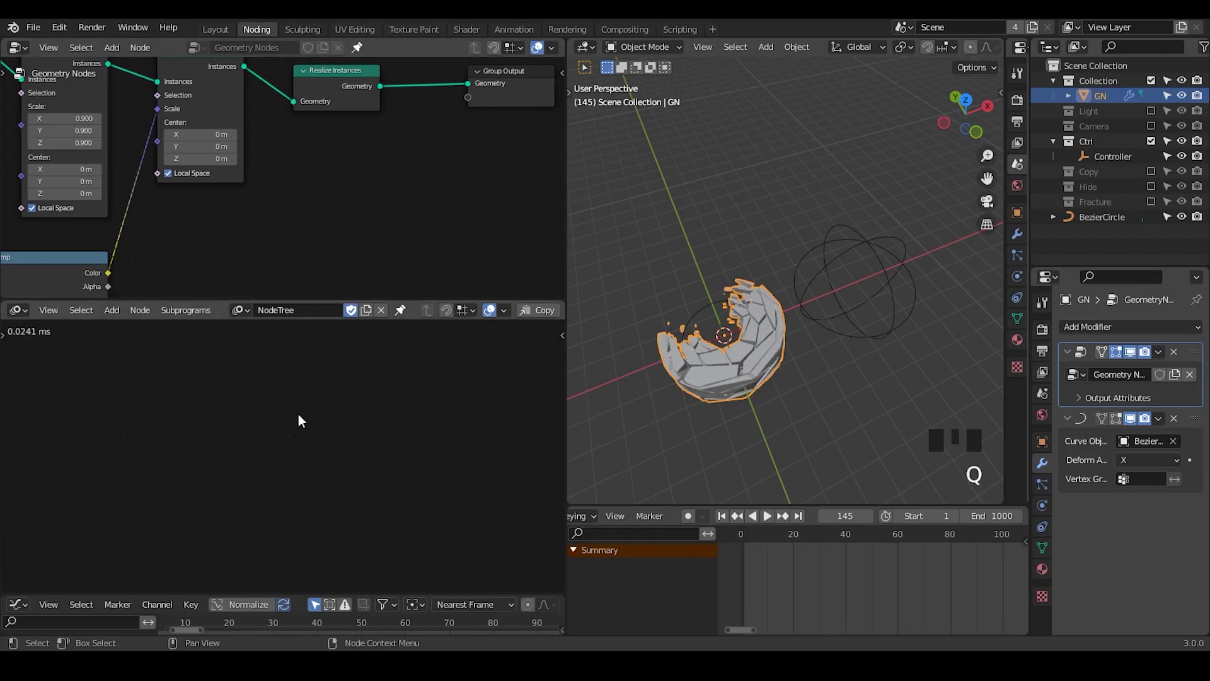
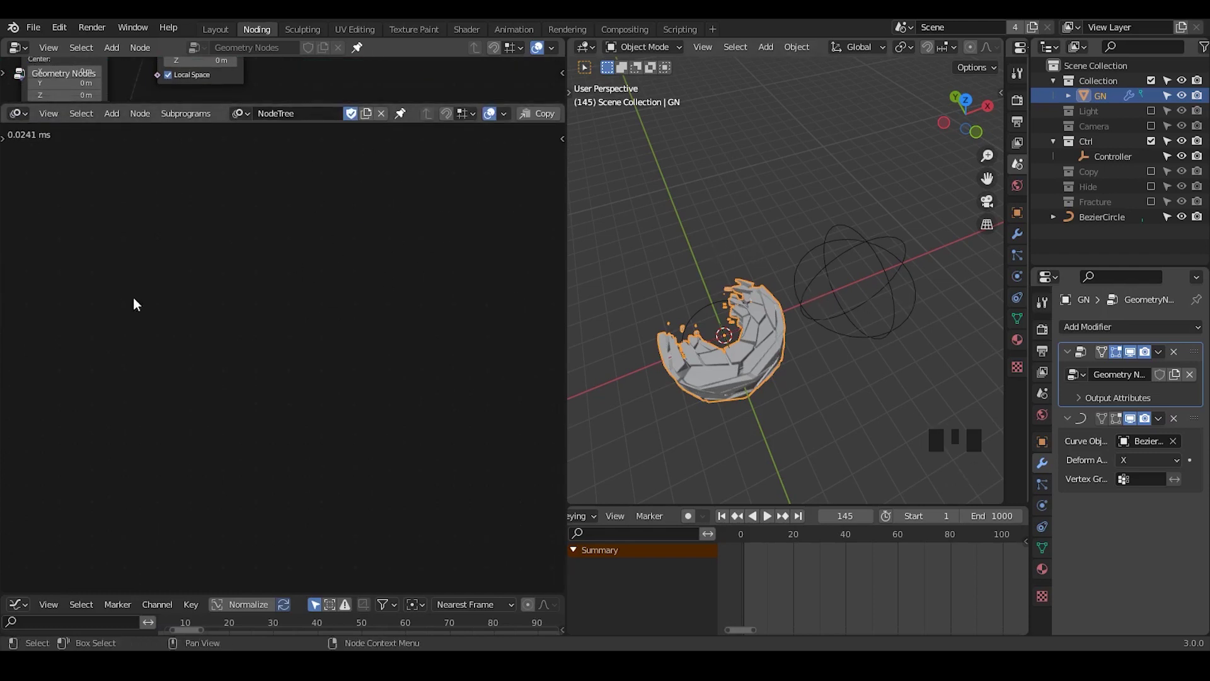
Add Distribute Matrices (Circle, 5000) and Spline from Points, linking Vectors into Points.
{"action": "key", "text": "ctrl+a"}
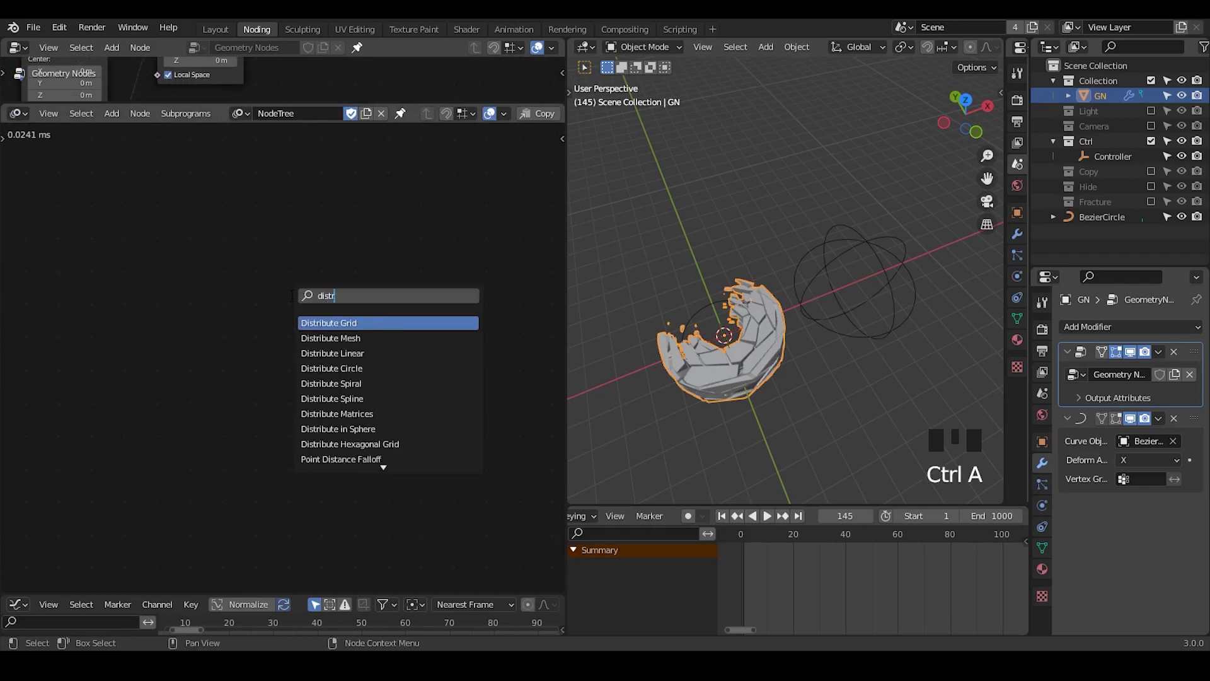
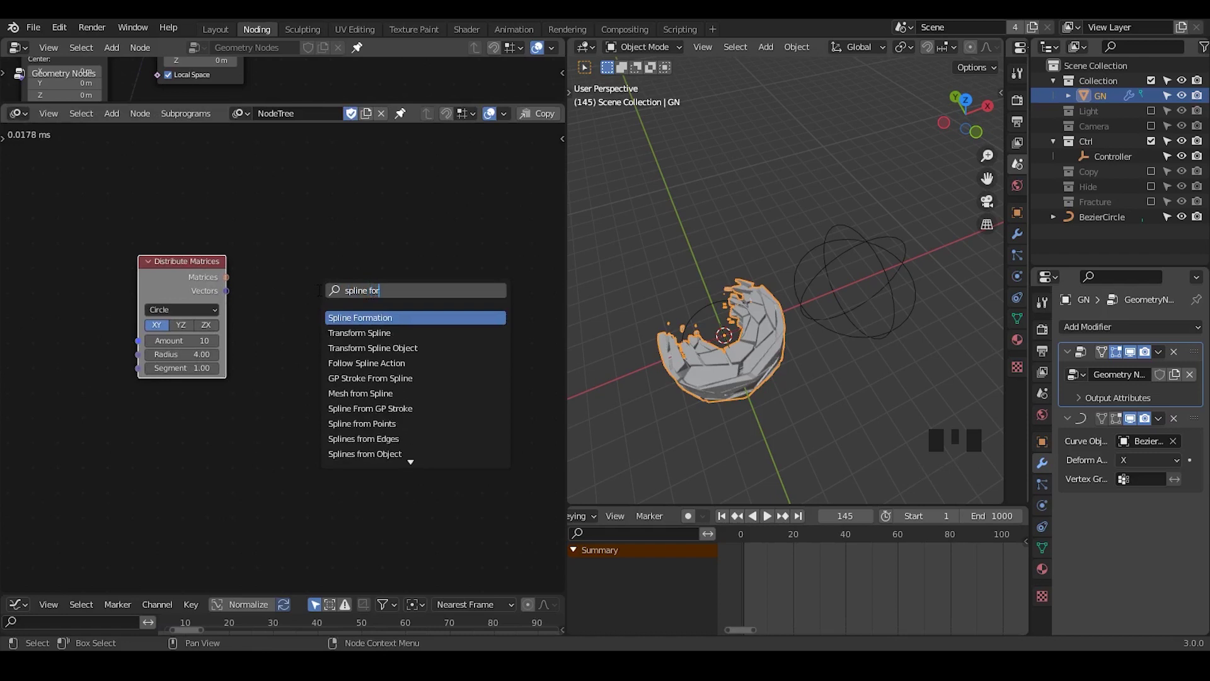
{"action": "key", "text": "BackSpace"}
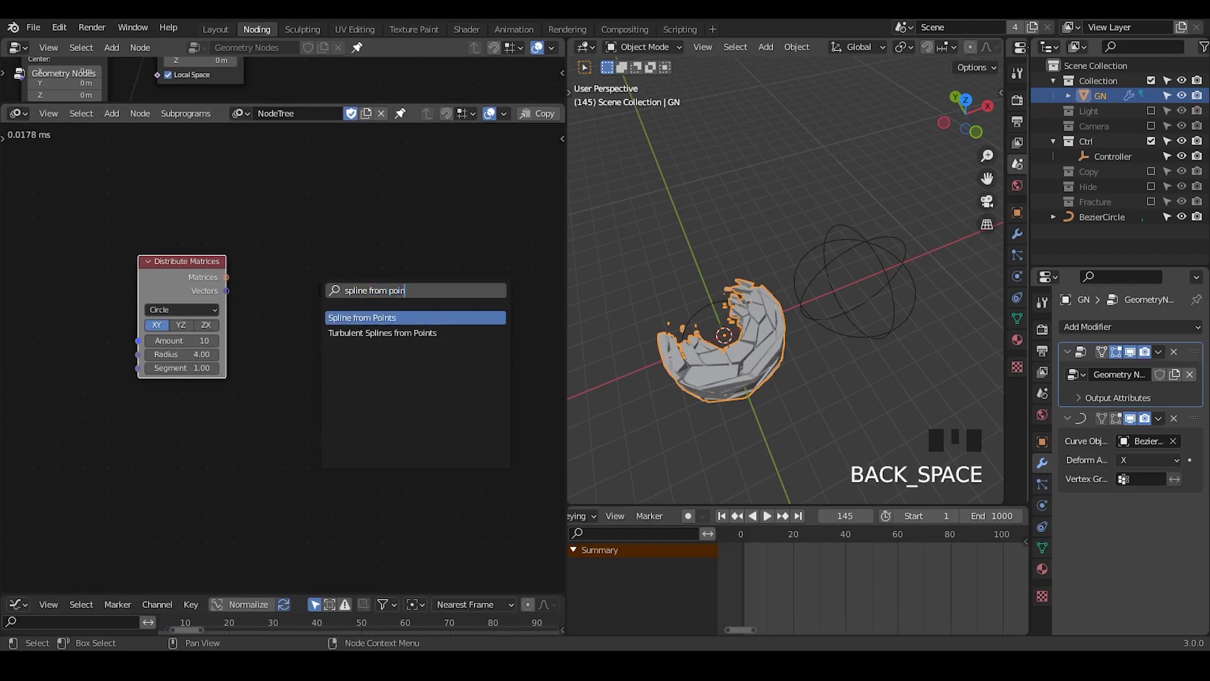
{"action": "key", "text": "ctrl+a"}
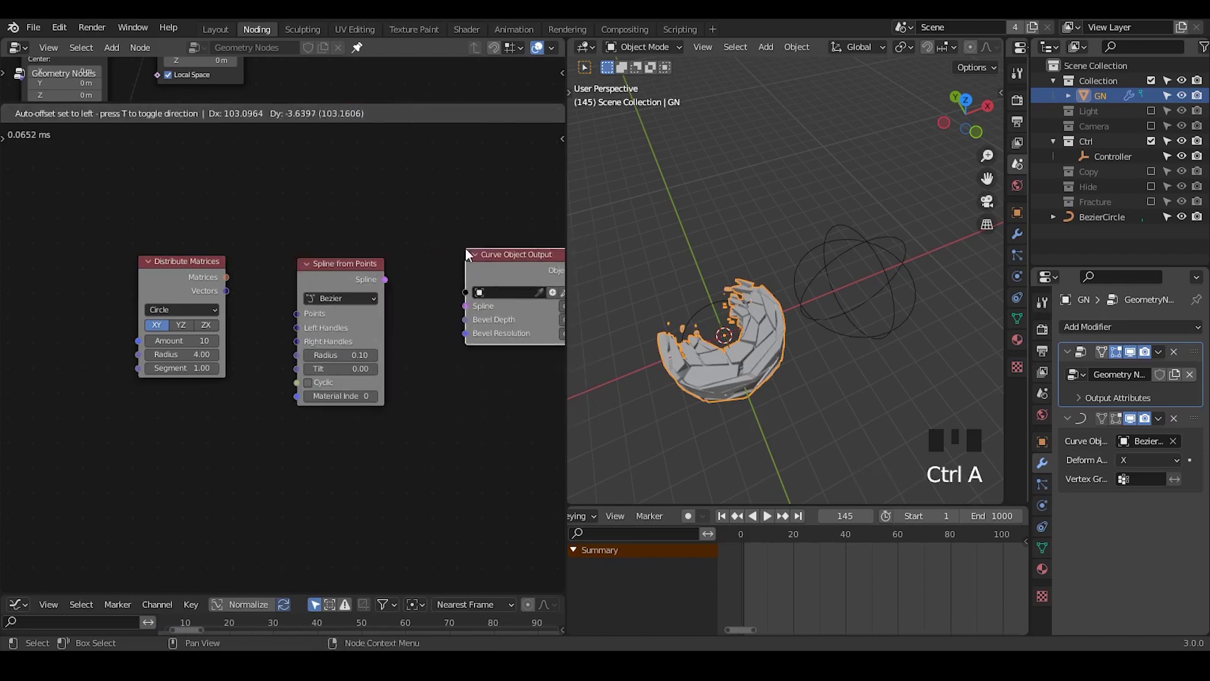
{"action": "left_click", "coordinate": [247, 305]}
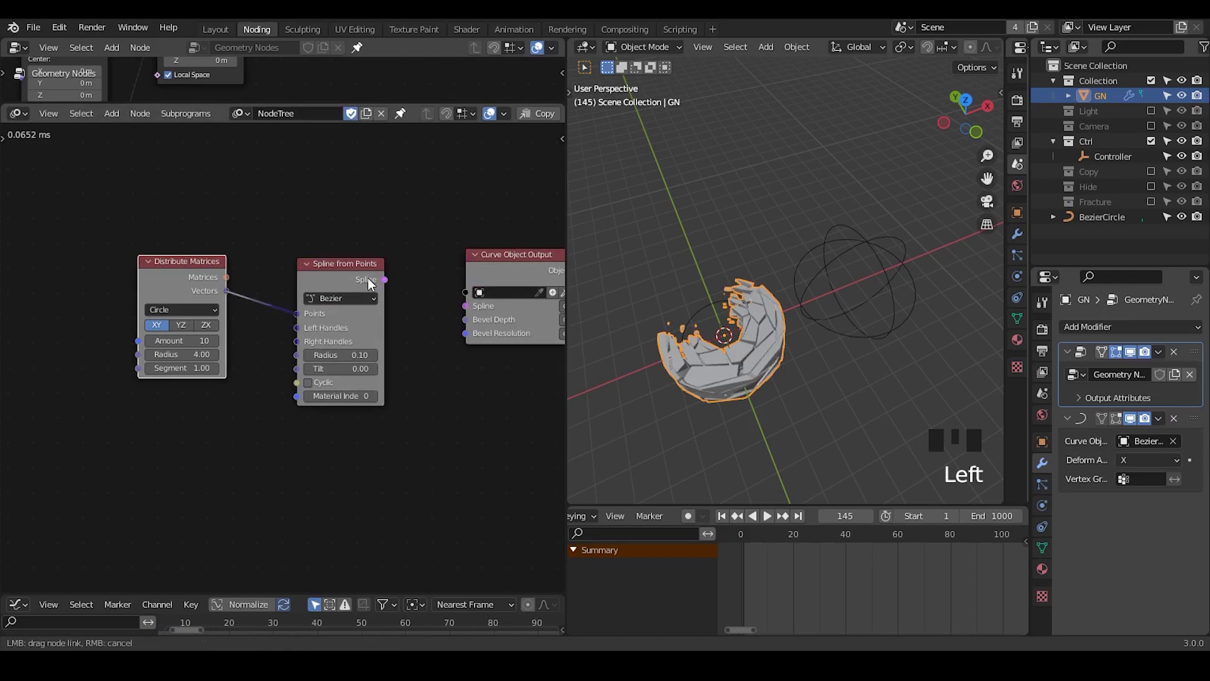
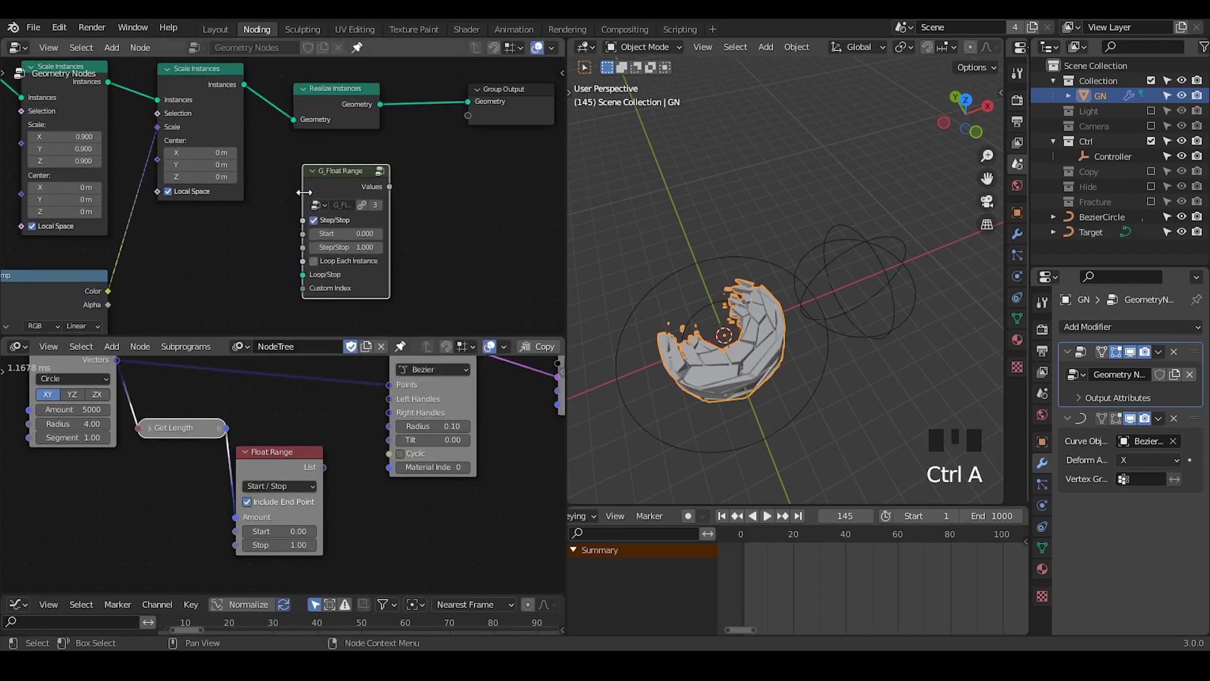
Remove the extra Float Range and feed Get Length into a 0–6.28 Float Range driving the spline Tilts.
{"action": "left_click", "coordinate": [342, 186]}
{"action": "key", "text": "x"}
{"action": "left_click_drag", "start_coordinate": [337, 464], "coordinate": [374, 446]}
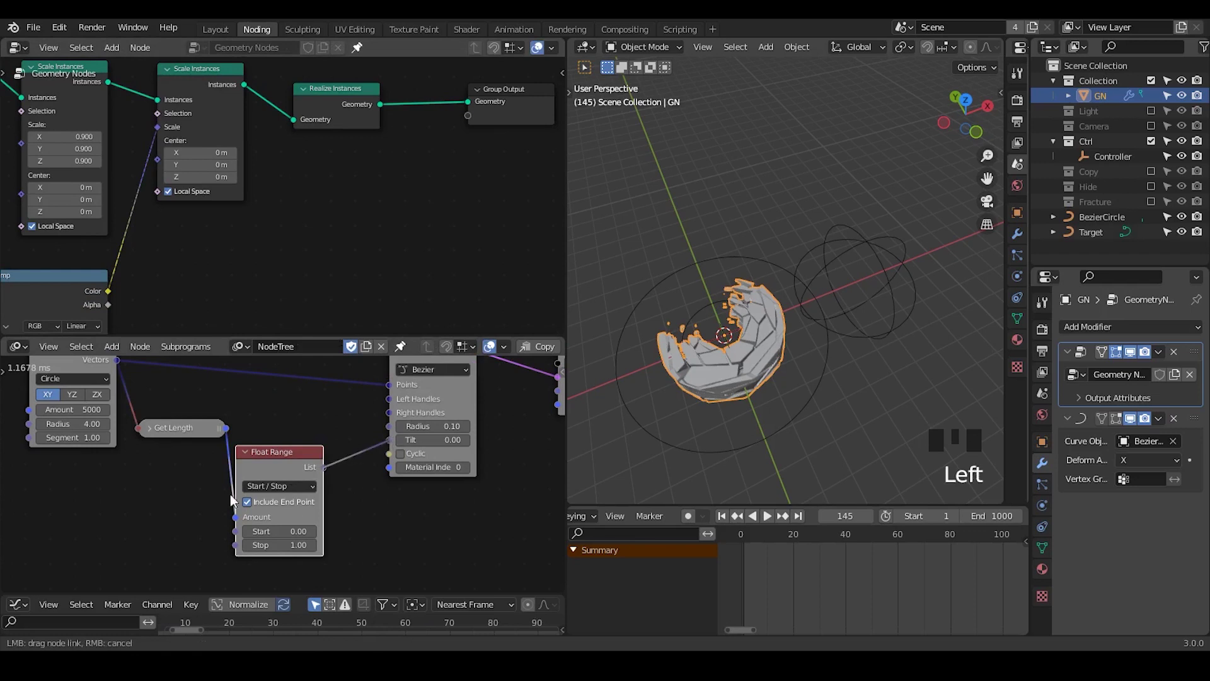
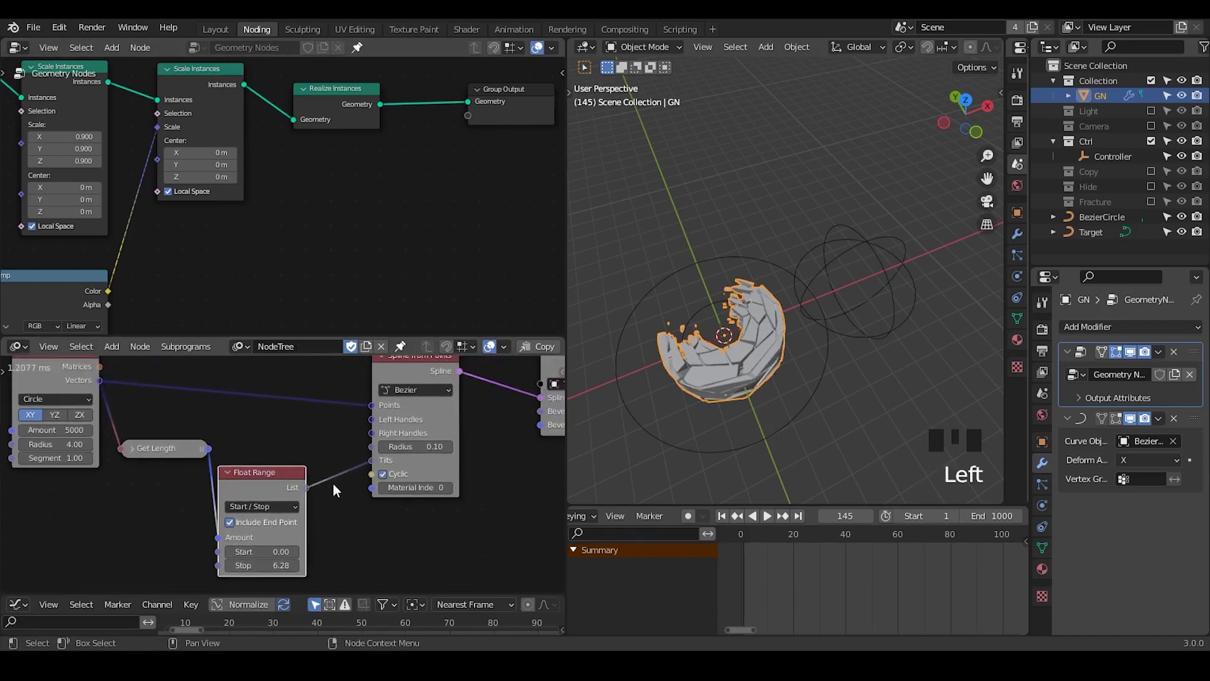
{"action": "left_click_drag", "start_coordinate": [270, 480], "coordinate": [399, 514]}
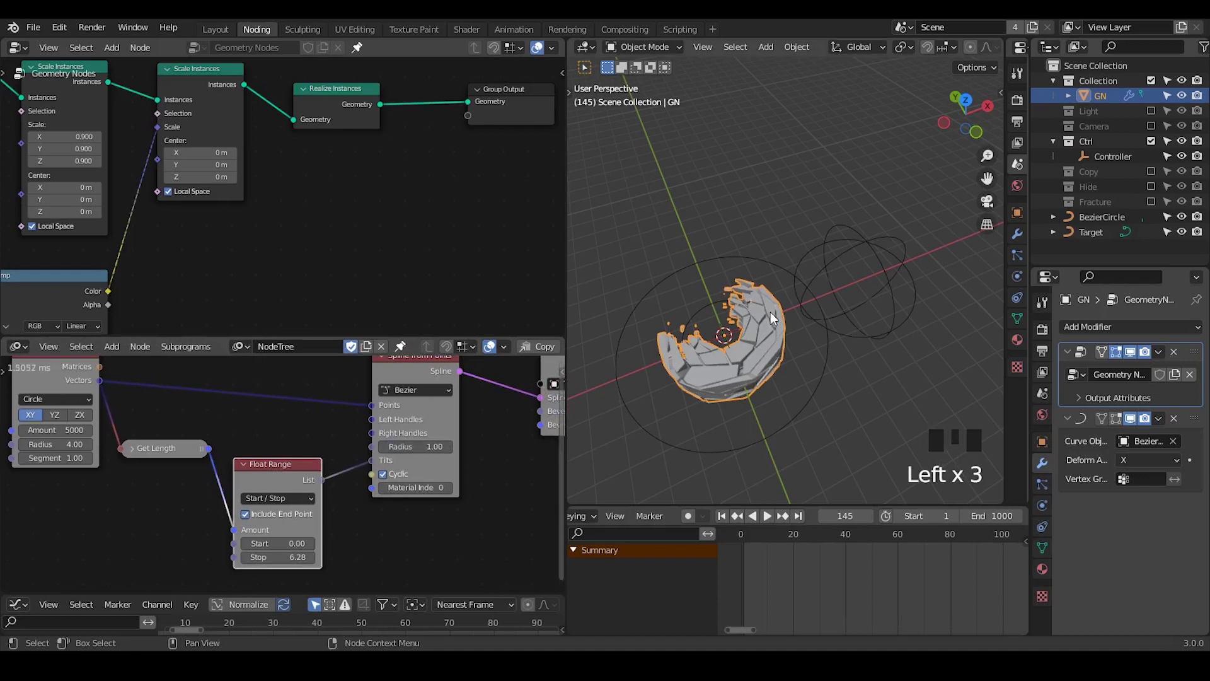
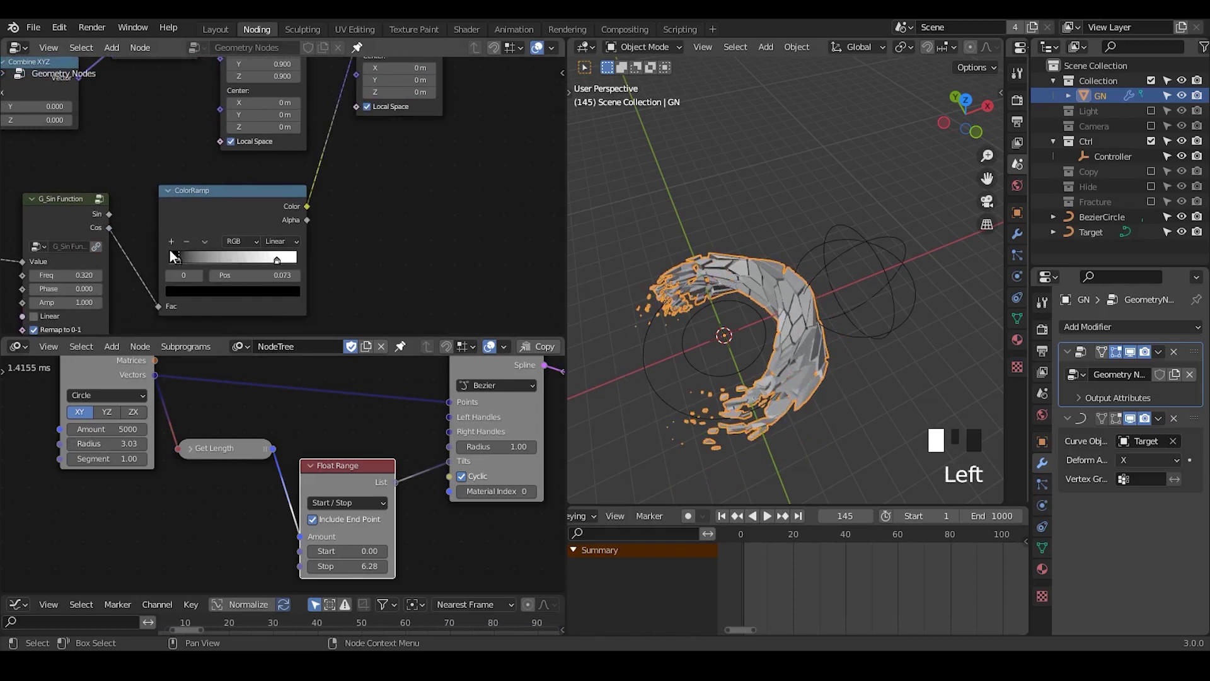
Shift the ColorRamp black stop to 0.168 and play the animation.
{"action": "left_click_drag", "start_coordinate": [876, 290], "coordinate": [772, 514]}
{"action": "left_click", "coordinate": [771, 514]}
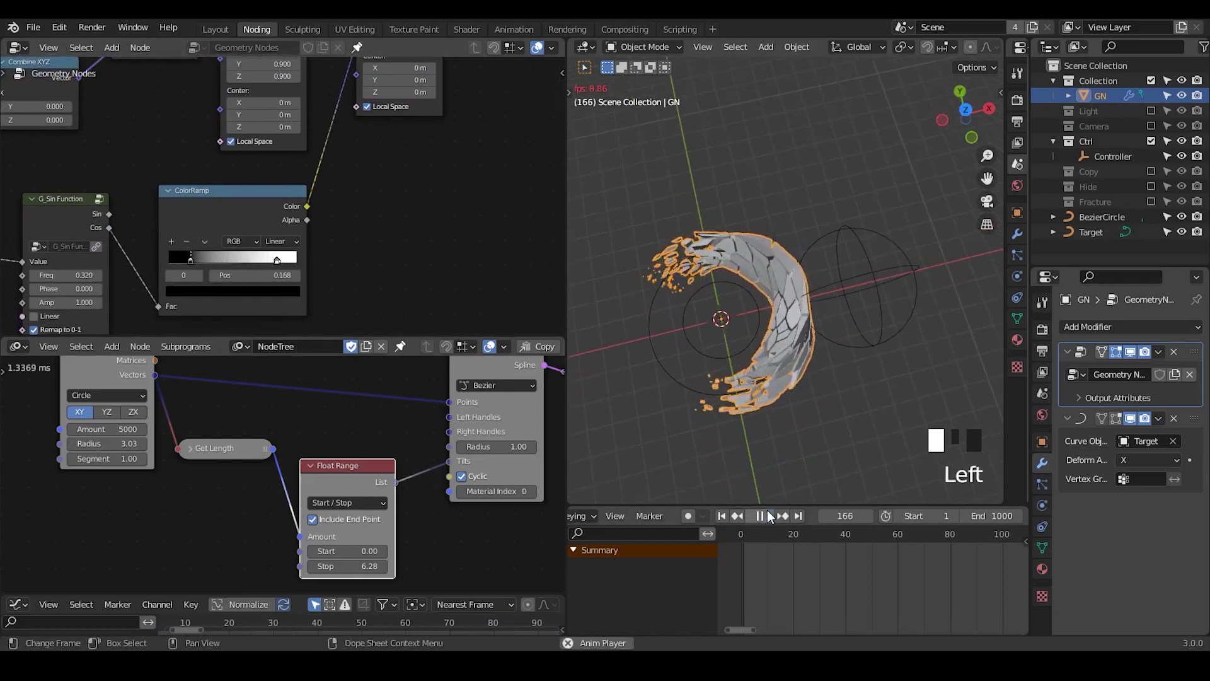
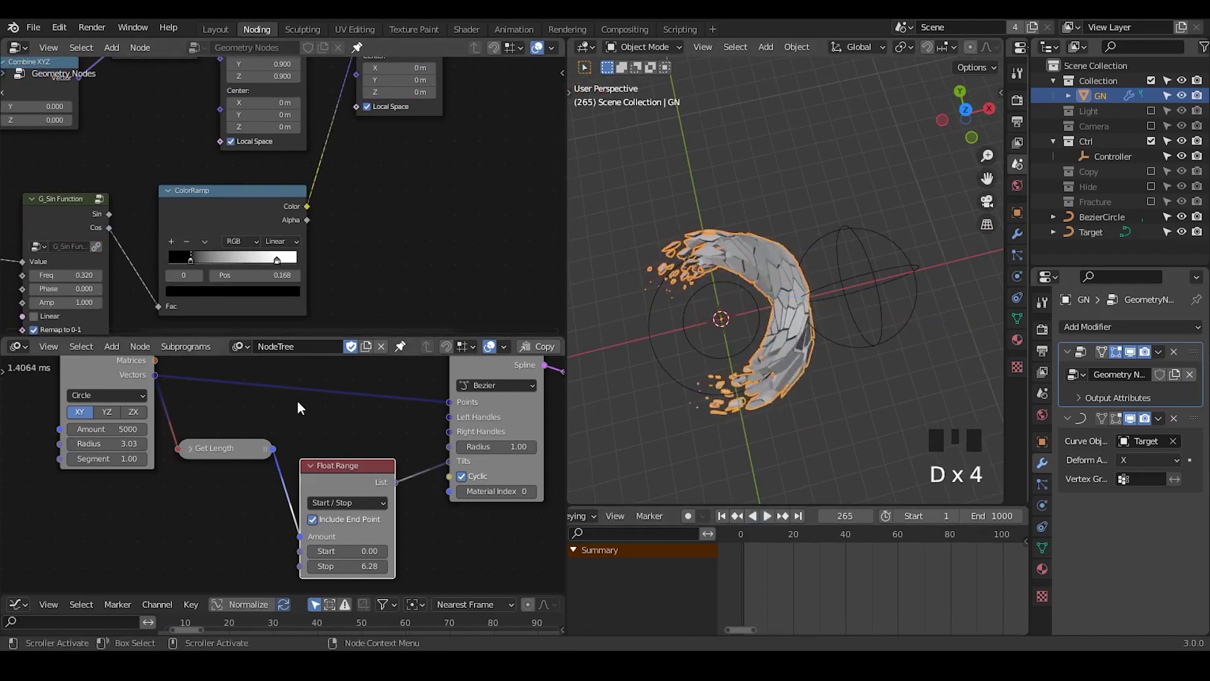
{"action": "key", "text": "shift+a"}
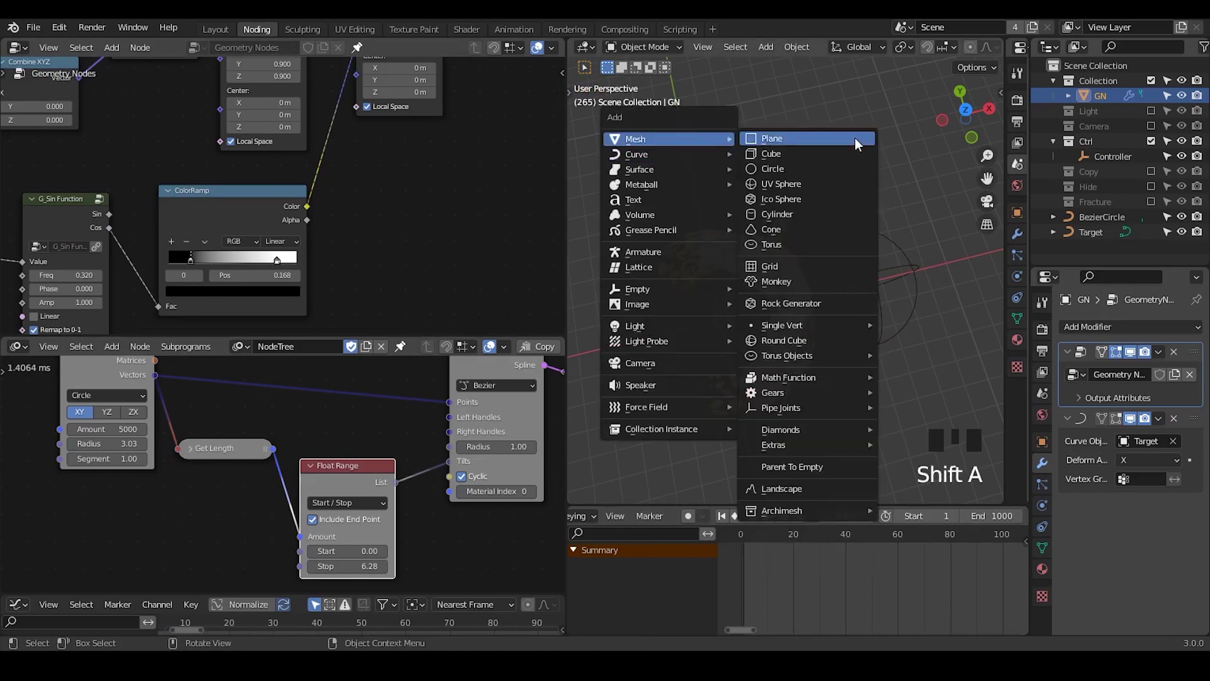
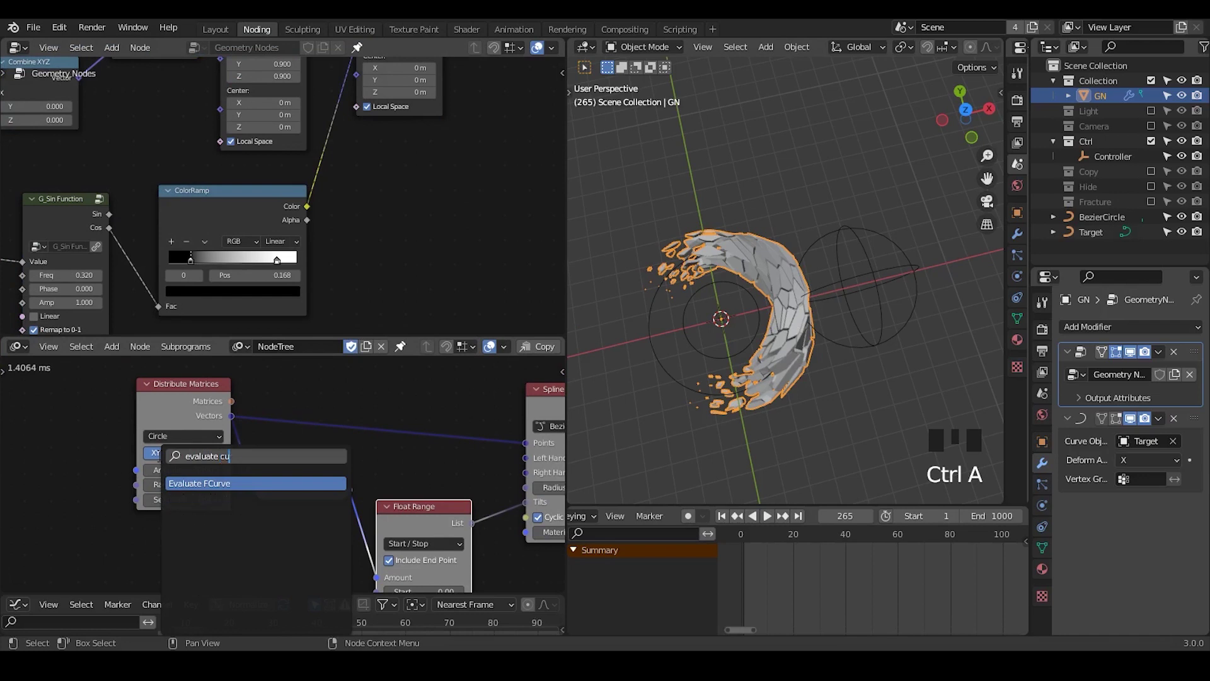
Add an Evaluate Spline node to the Animation Nodes tree.
{"action": "key", "text": "BackSpace"}
{"action": "key", "text": "BackSpace"}
{"action": "key", "text": "BackSpace"}
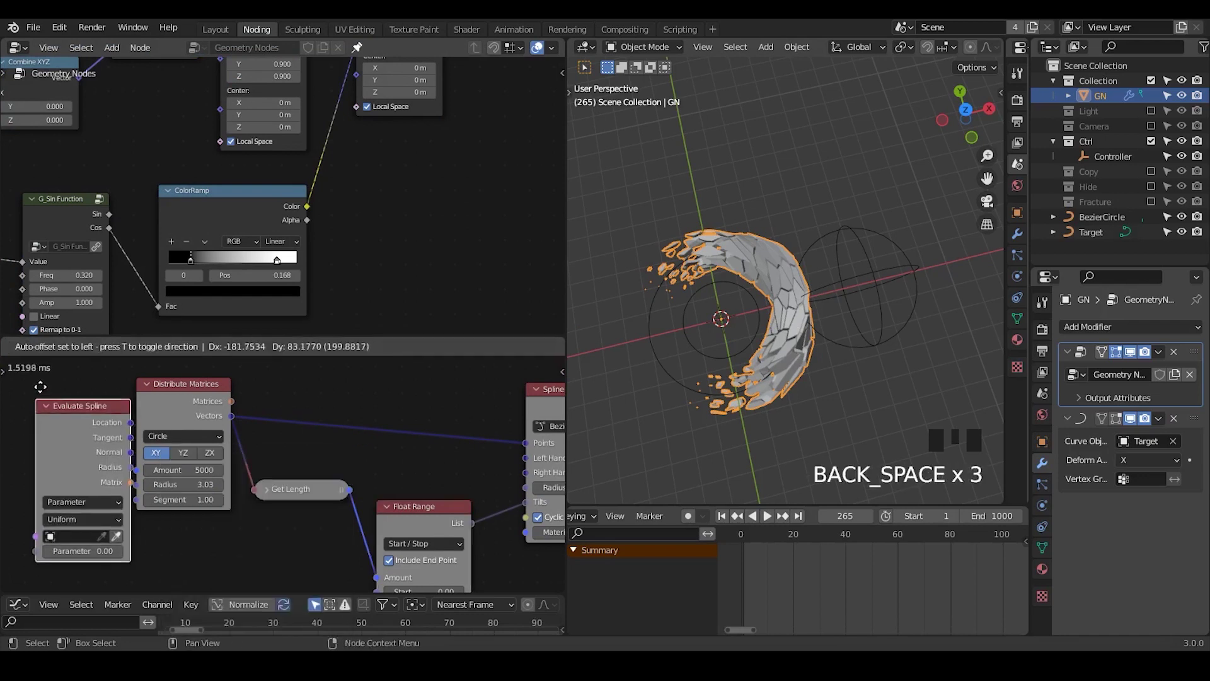
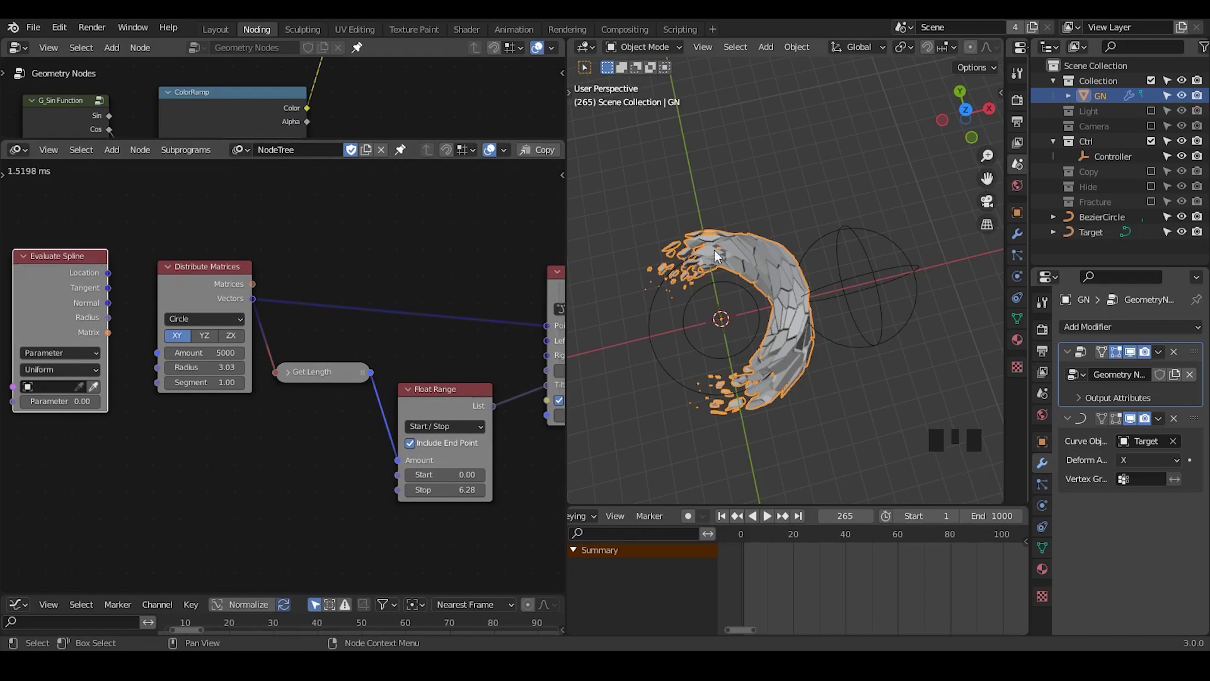
Inspect the bent beam, then delete the Evaluate Spline node again.
{"action": "left_click_drag", "start_coordinate": [768, 343], "coordinate": [76, 282]}
{"action": "left_click", "coordinate": [75, 283]}
{"action": "key", "text": "x"}
{"action": "left_click", "coordinate": [65, 248]}
{"action": "left_click", "coordinate": [62, 269]}
{"action": "key", "text": "x"}
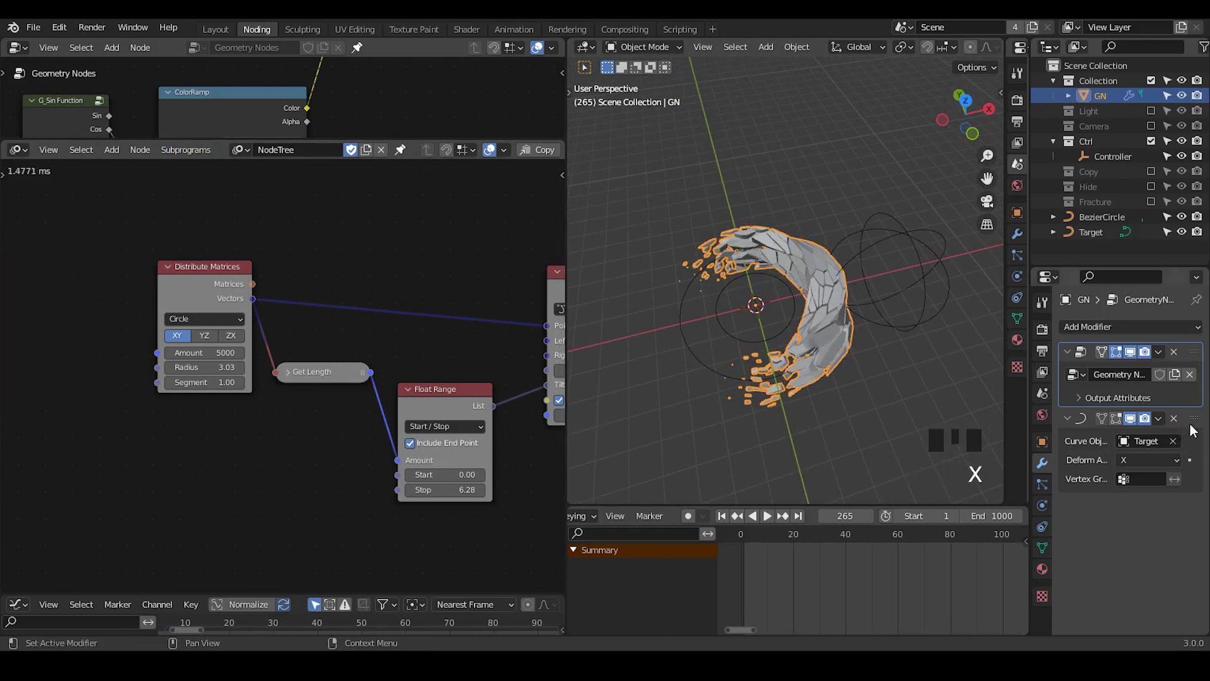
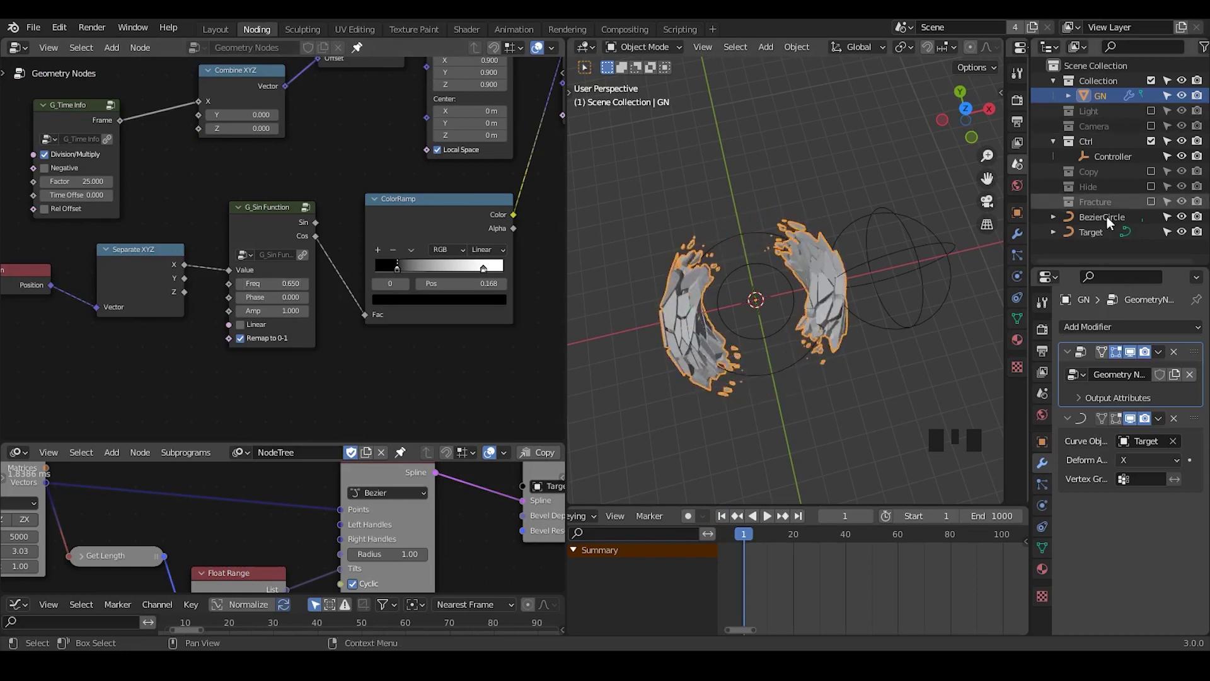
Set the sine frequency to 0.650, select the Fracture object, and play the vanishing animation.
{"action": "left_click_drag", "start_coordinate": [832, 283], "coordinate": [1118, 205]}
{"action": "left_click", "coordinate": [1118, 205]}
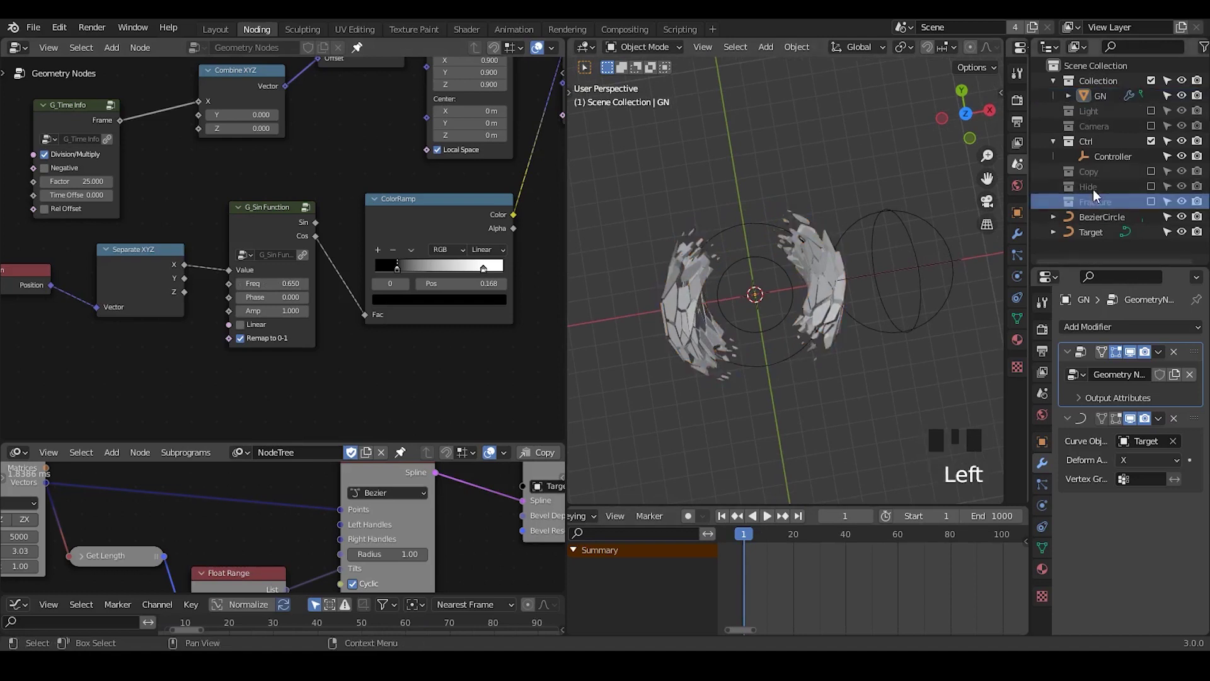
{"action": "left_click", "coordinate": [774, 524]}
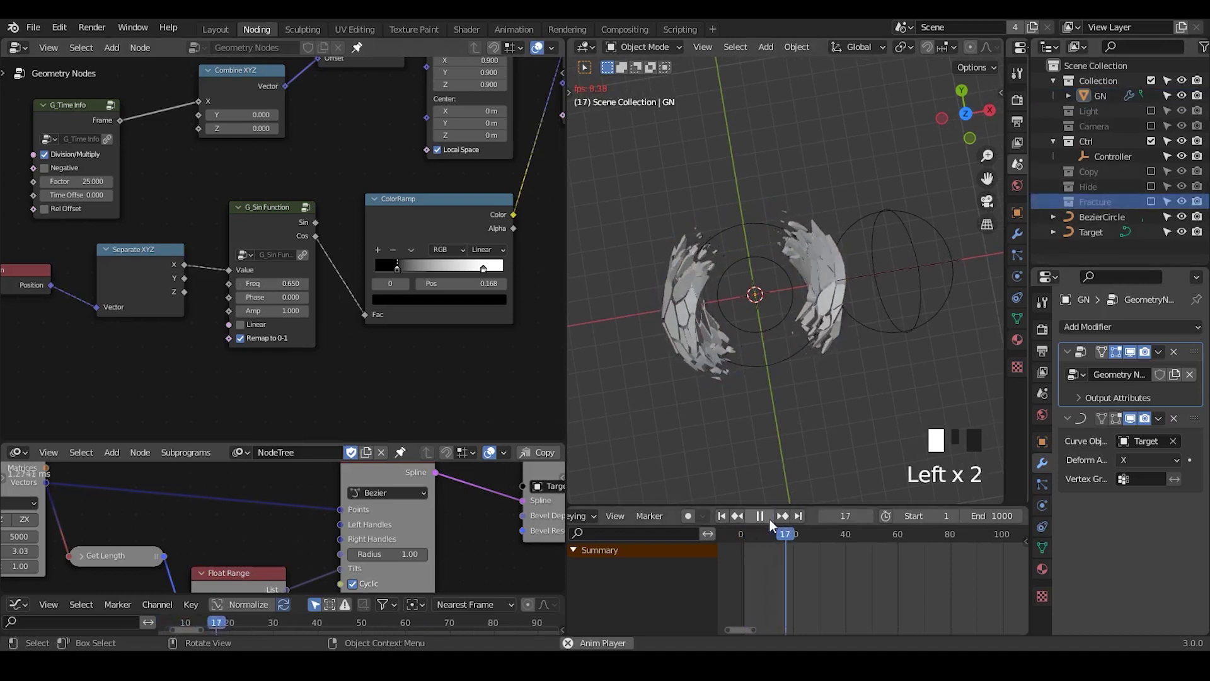